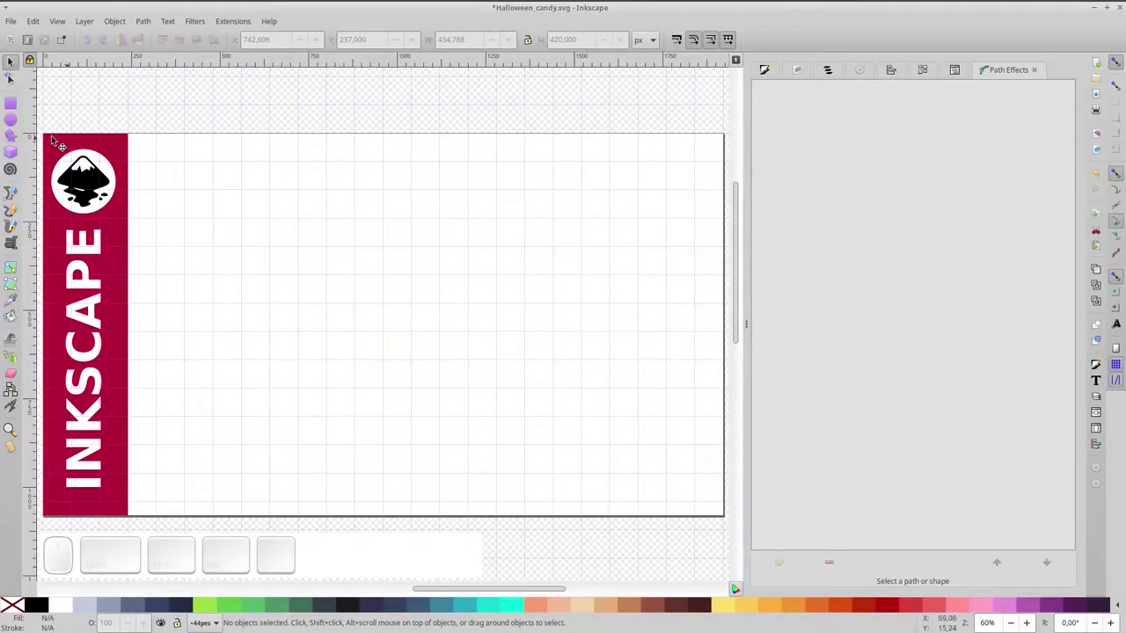
Draw an orange three-cornered polygon and raise its Rounded value into a soft candy-corn shape.
{"action": "left_click", "coordinate": [15, 137]}
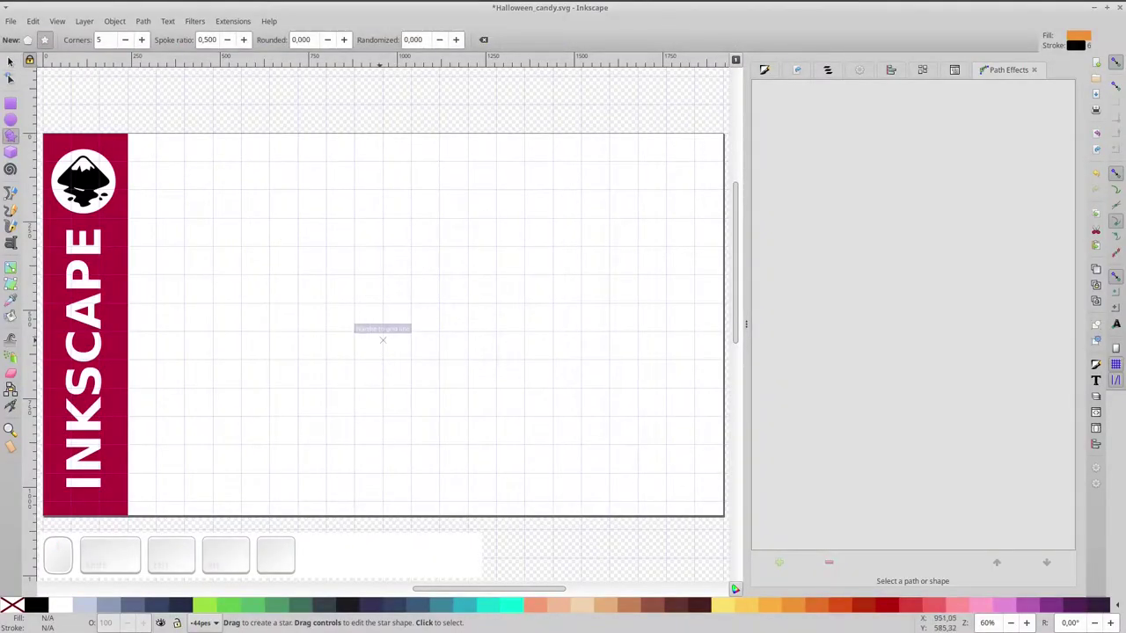
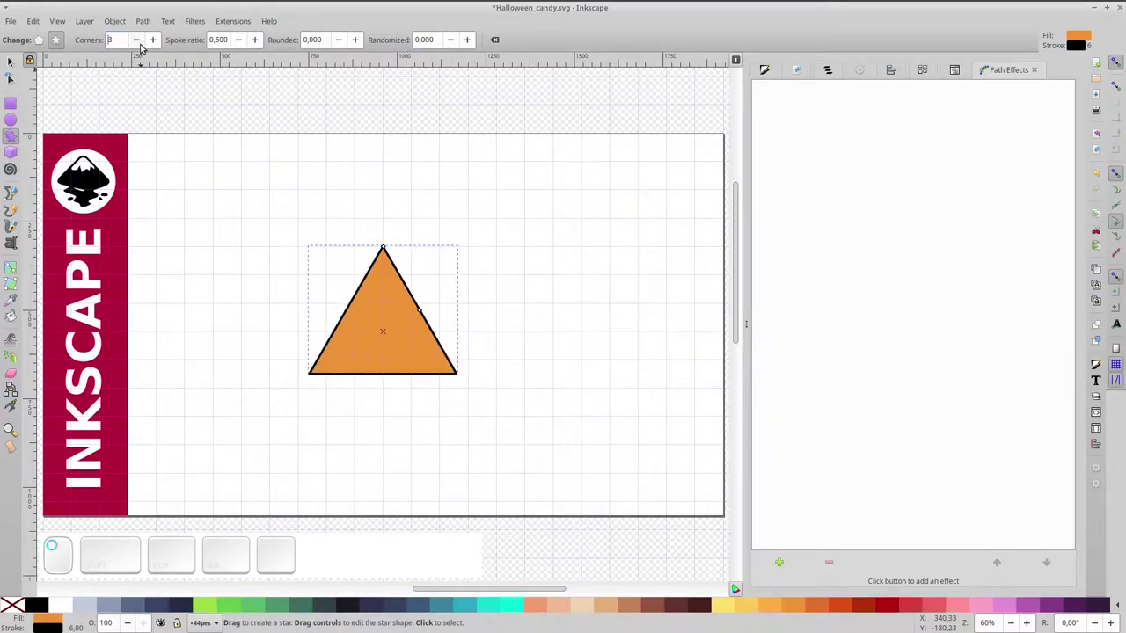
{"action": "left_click", "coordinate": [47, 41]}
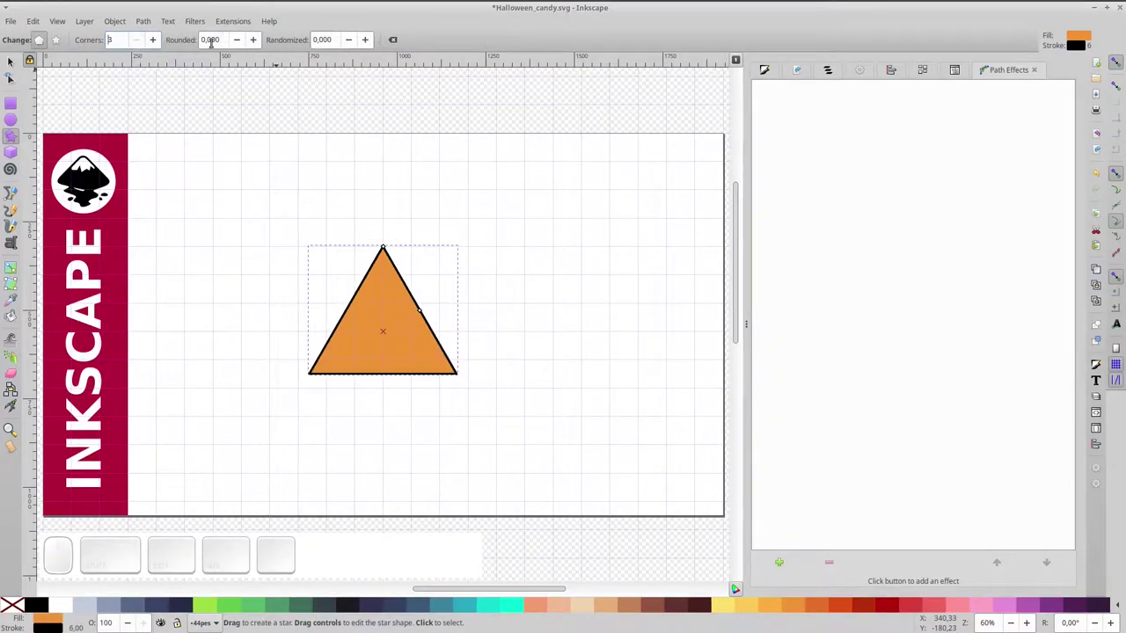
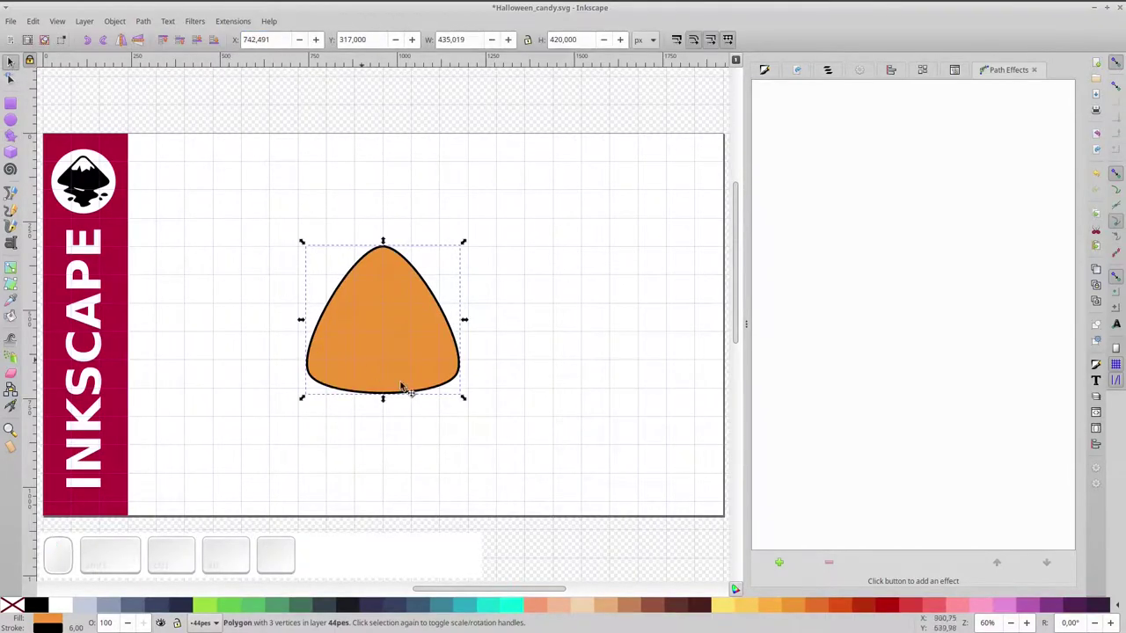
Stack two duplicates of the rounded triangle, each shifted upward over the original.
{"action": "key", "text": "ctrl+d"}
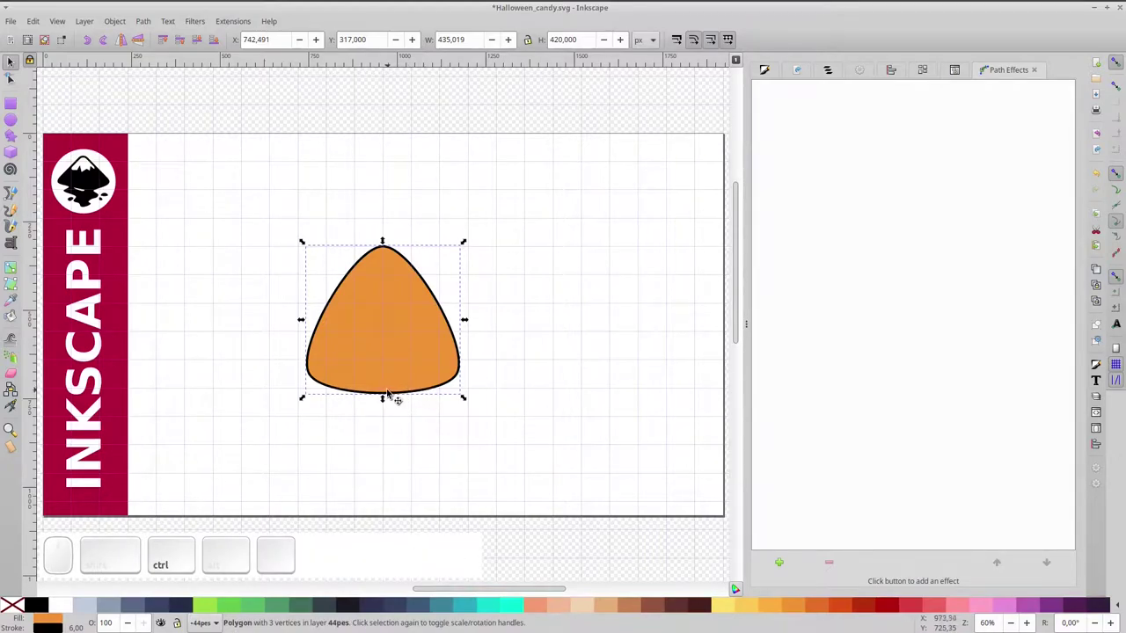
{"action": "left_click_drag", "start_coordinate": [394, 395], "coordinate": [389, 354]}
{"action": "key", "text": "ctrl+d"}
{"action": "left_click_drag", "start_coordinate": [402, 340], "coordinate": [387, 328]}
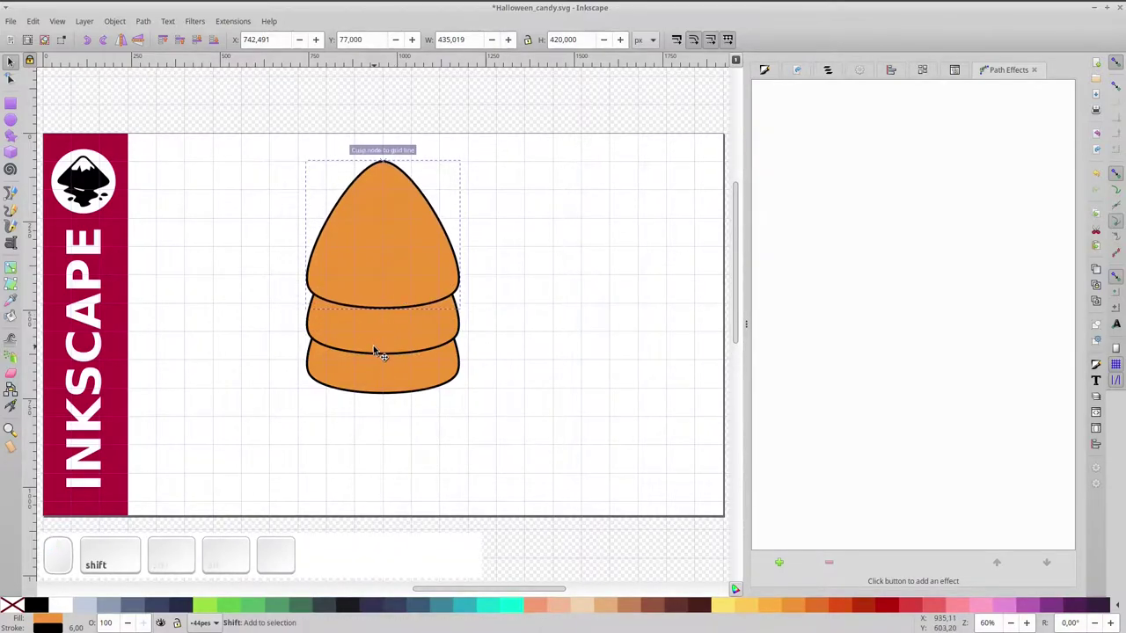
Cut the overlapping copies into three bands coloured white, orange and pale yellow.
{"action": "left_click", "coordinate": [381, 349]}
{"action": "key", "text": "ctrl+-"}
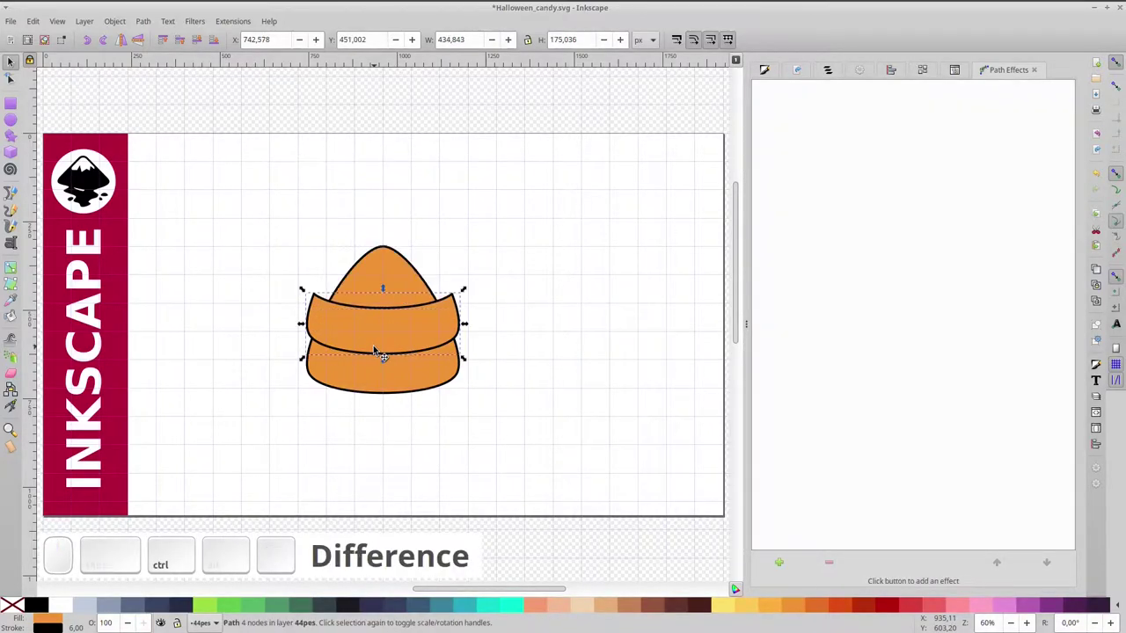
{"action": "left_click", "coordinate": [401, 279]}
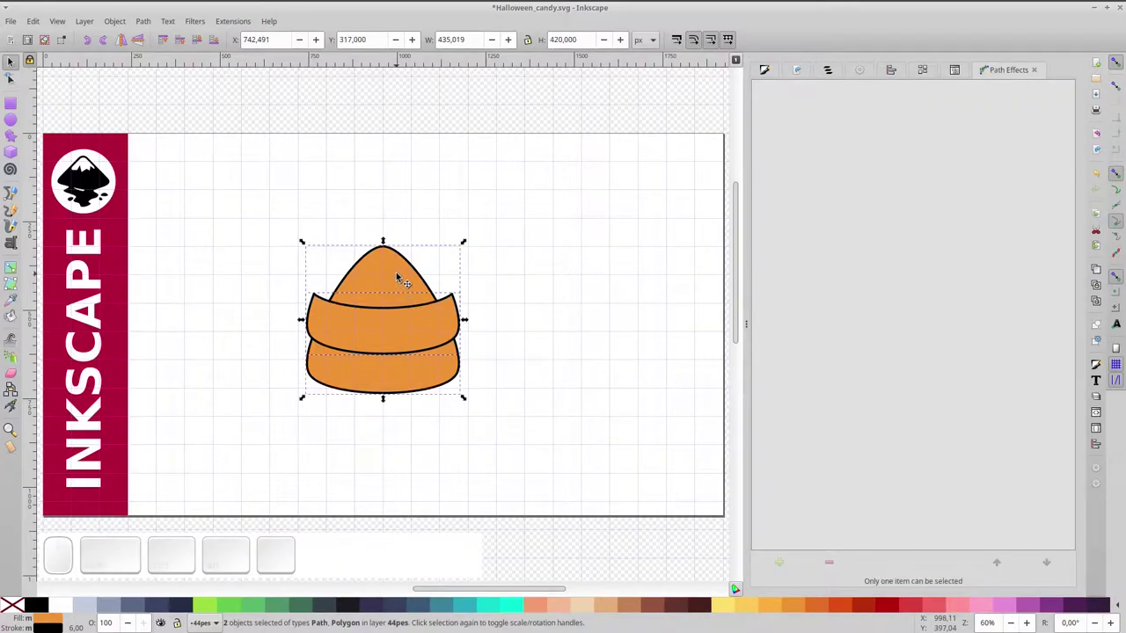
{"action": "key", "text": "ctrl+KP_Divide"}
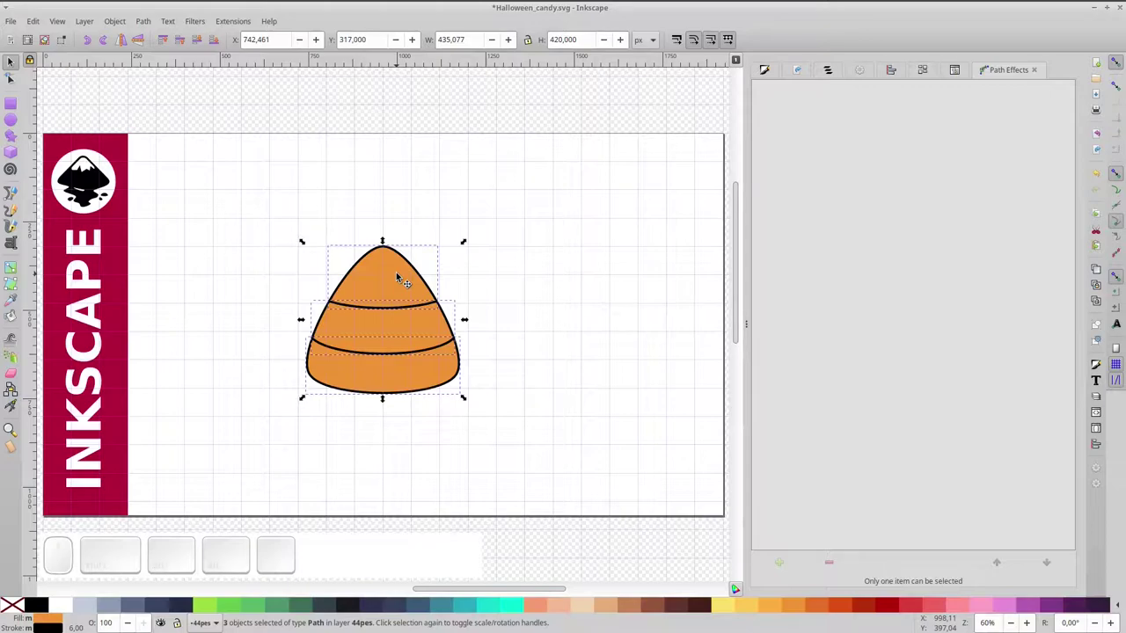
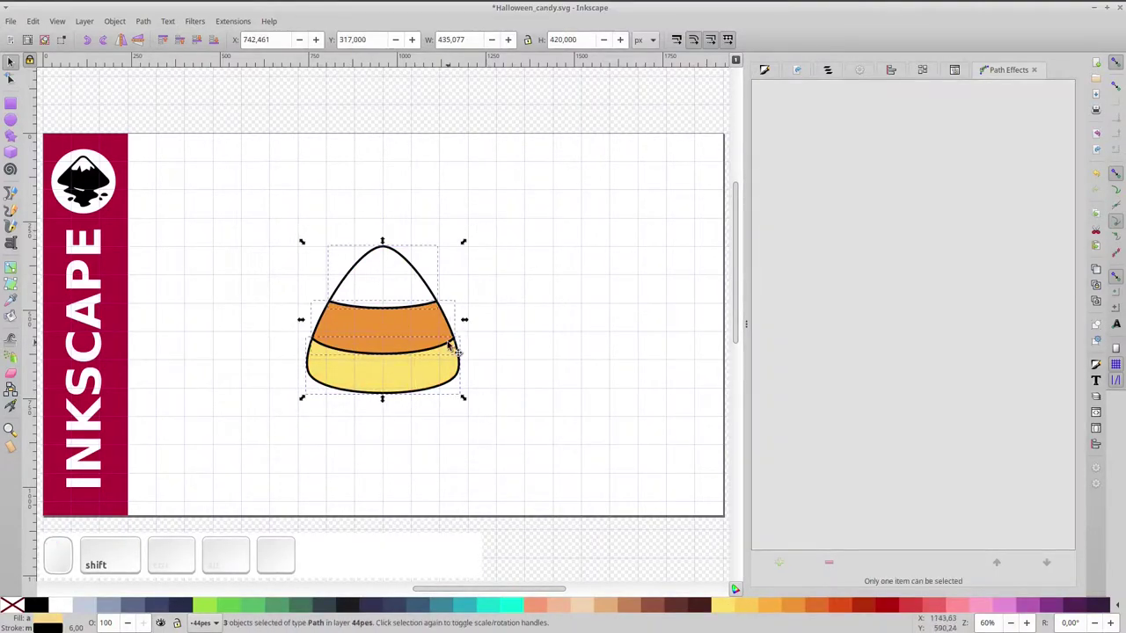
Duplicate the three bands and union the copy into one full candy outline.
{"action": "key", "text": "ctrl+g"}
{"action": "key", "text": "ctrl+d"}
{"action": "key", "text": "ctrl+shift+g"}
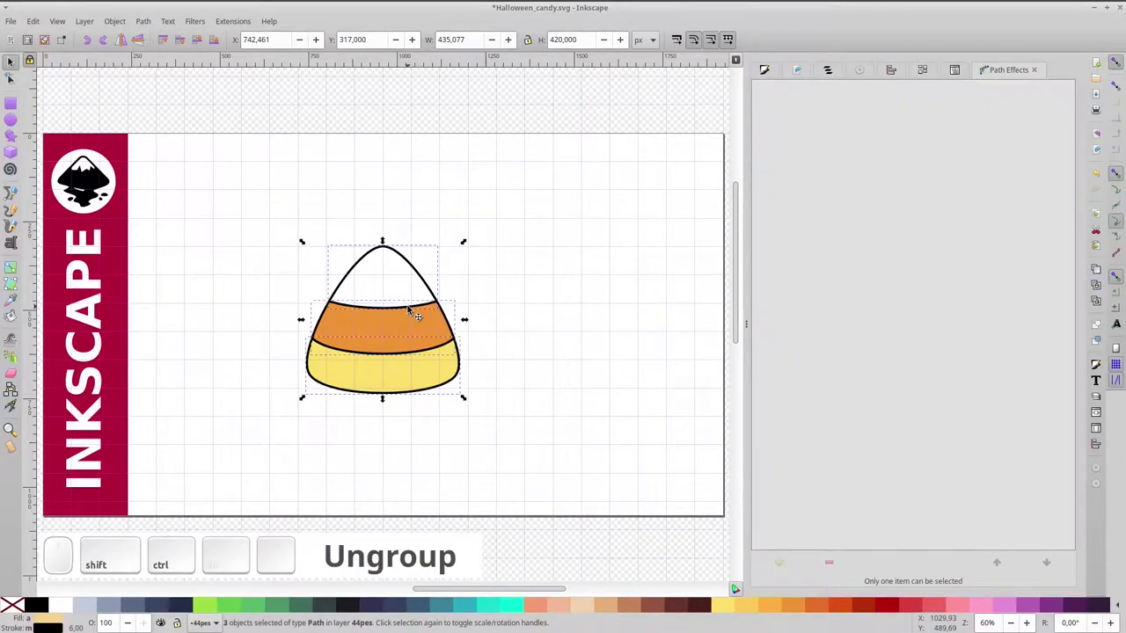
{"action": "key", "text": "ctrl+KP_Add"}
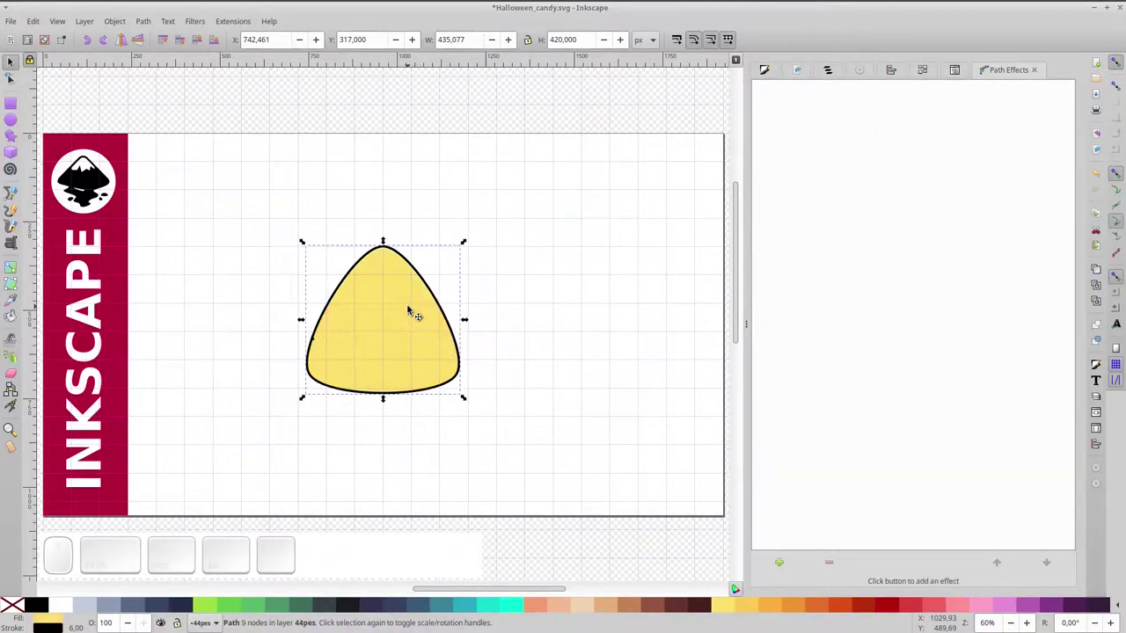
Narrow a duplicate of the outline and subtract it to keep only the left half.
{"action": "key", "text": "ctrl+d"}
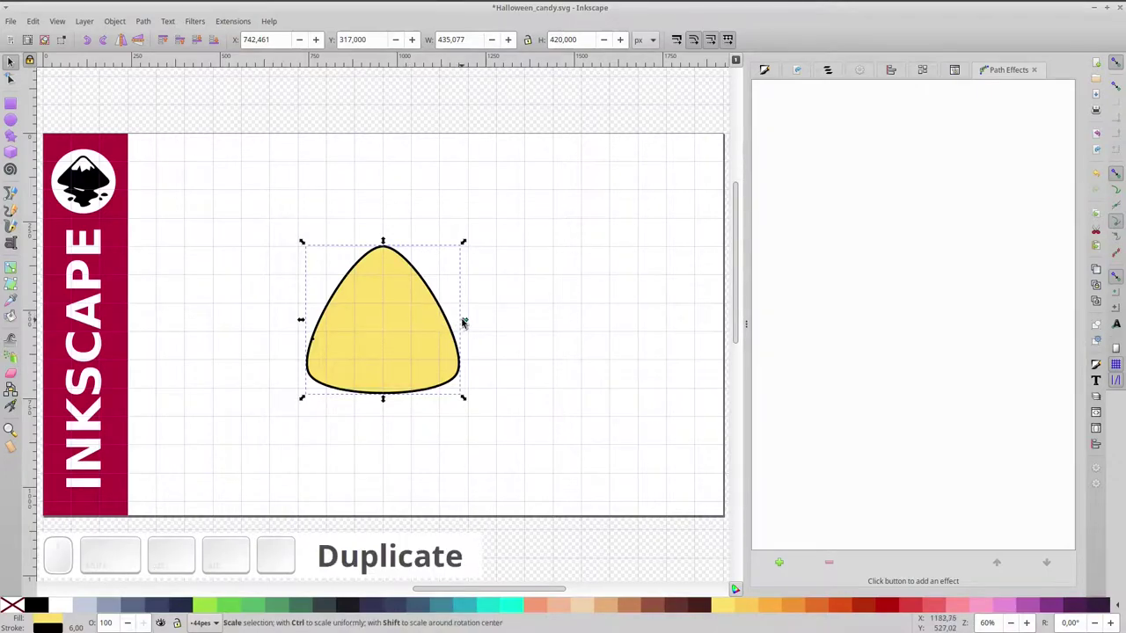
{"action": "left_click_drag", "start_coordinate": [465, 322], "coordinate": [455, 340]}
{"action": "left_click", "coordinate": [454, 341]}
{"action": "key", "text": "ctrl+shift+KP_Subtract"}
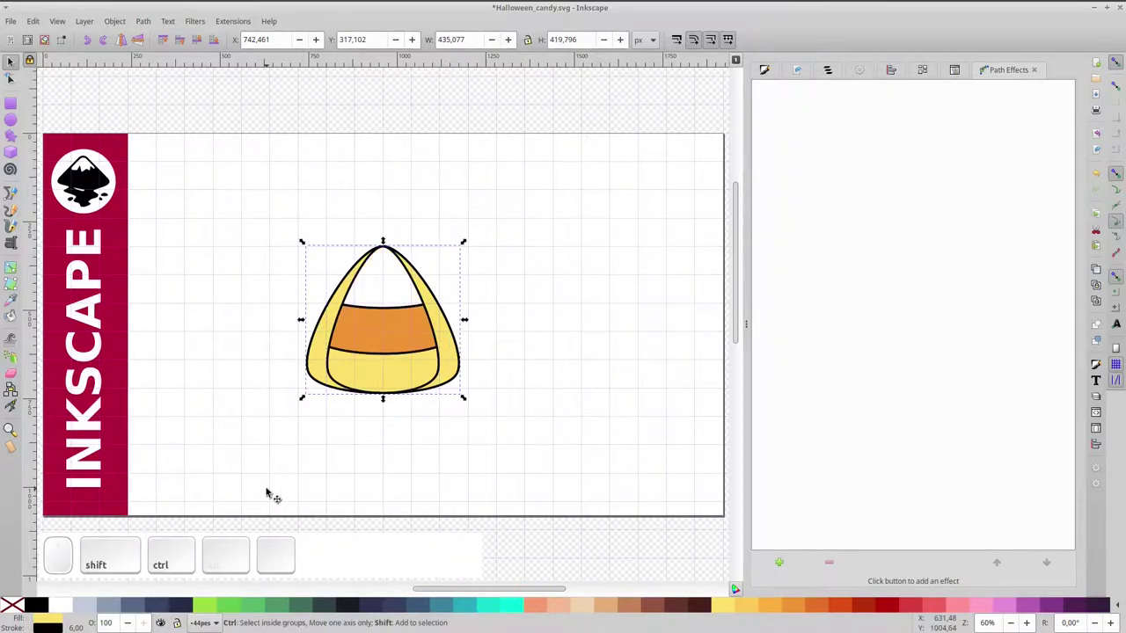
{"action": "key", "text": "ctrl+shift+k"}
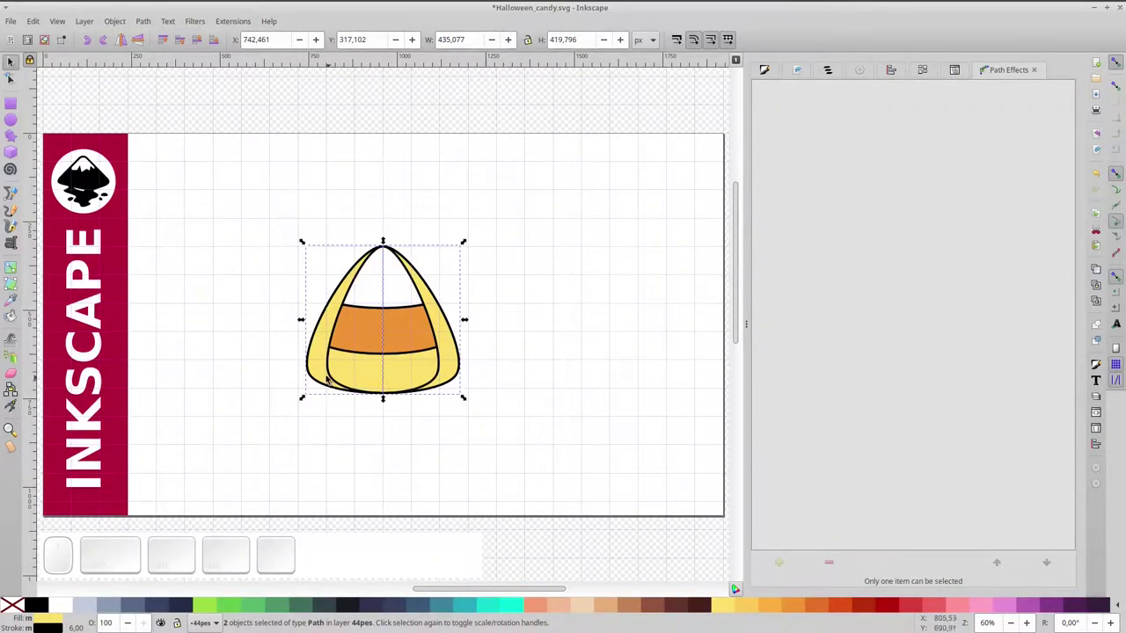
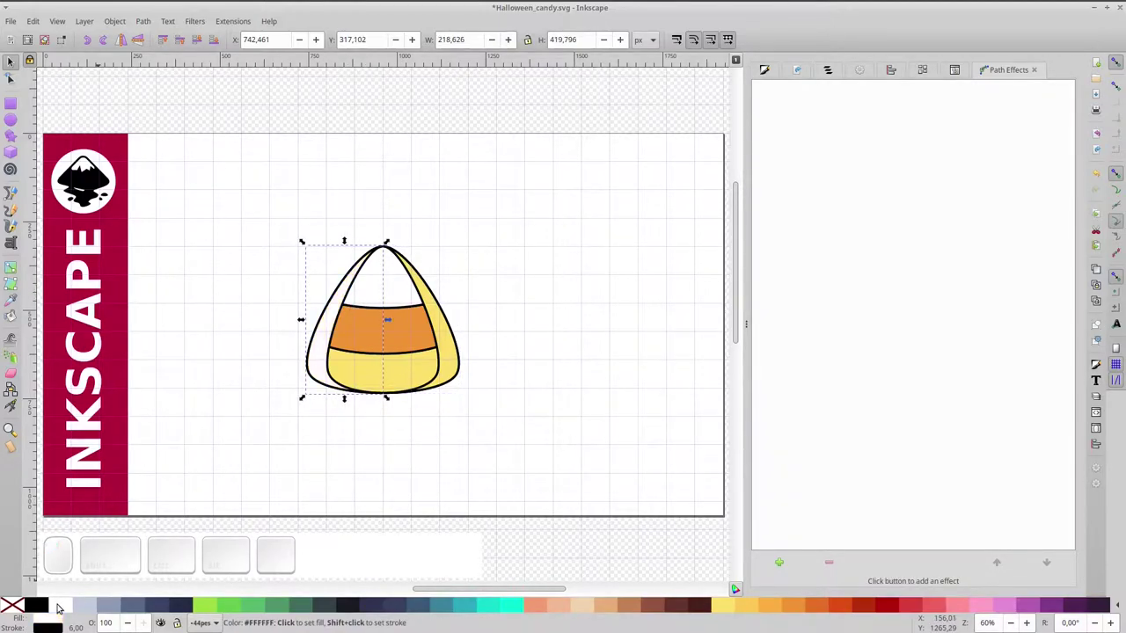
Shade the half shape as translucent black at 20% alpha and group all candy-corn pieces.
{"action": "left_click", "coordinate": [764, 71]}
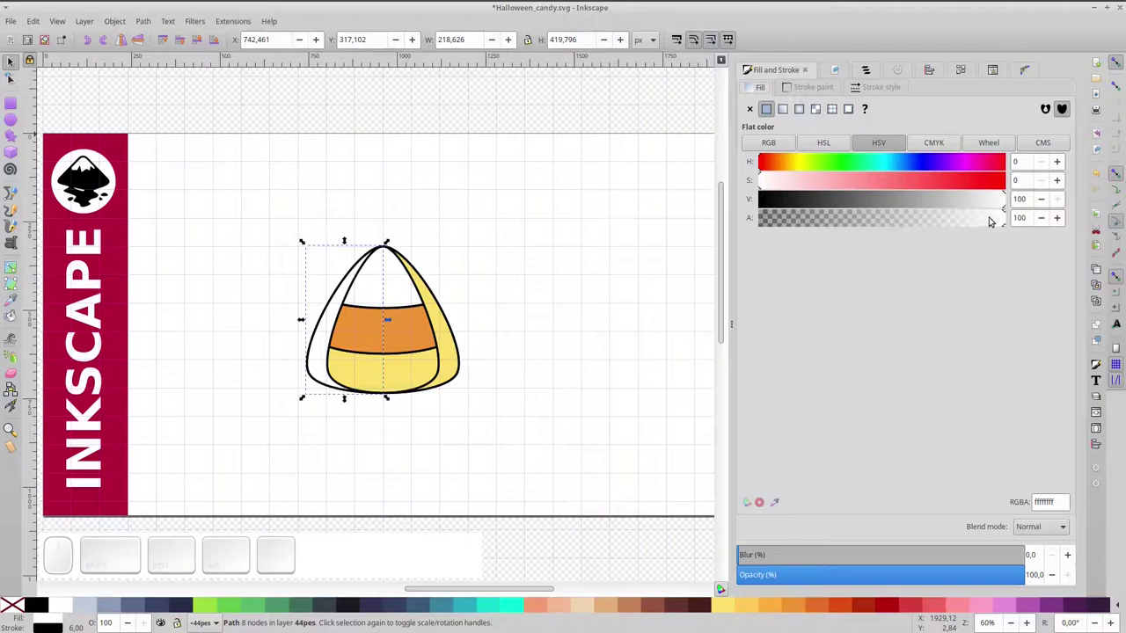
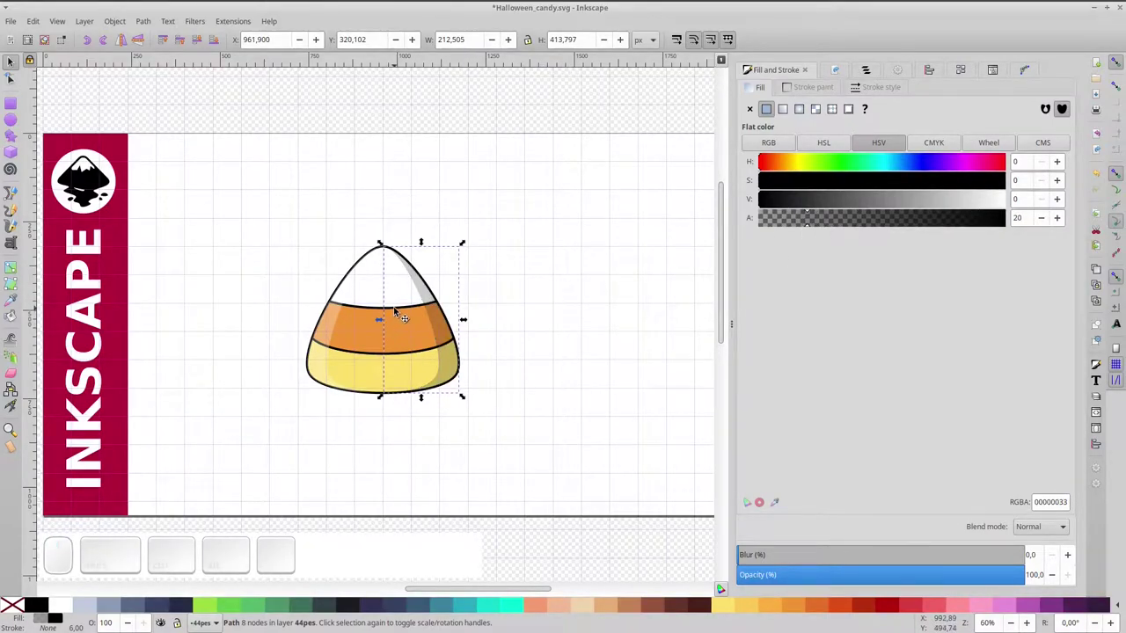
{"action": "left_click_drag", "start_coordinate": [281, 243], "coordinate": [519, 438]}
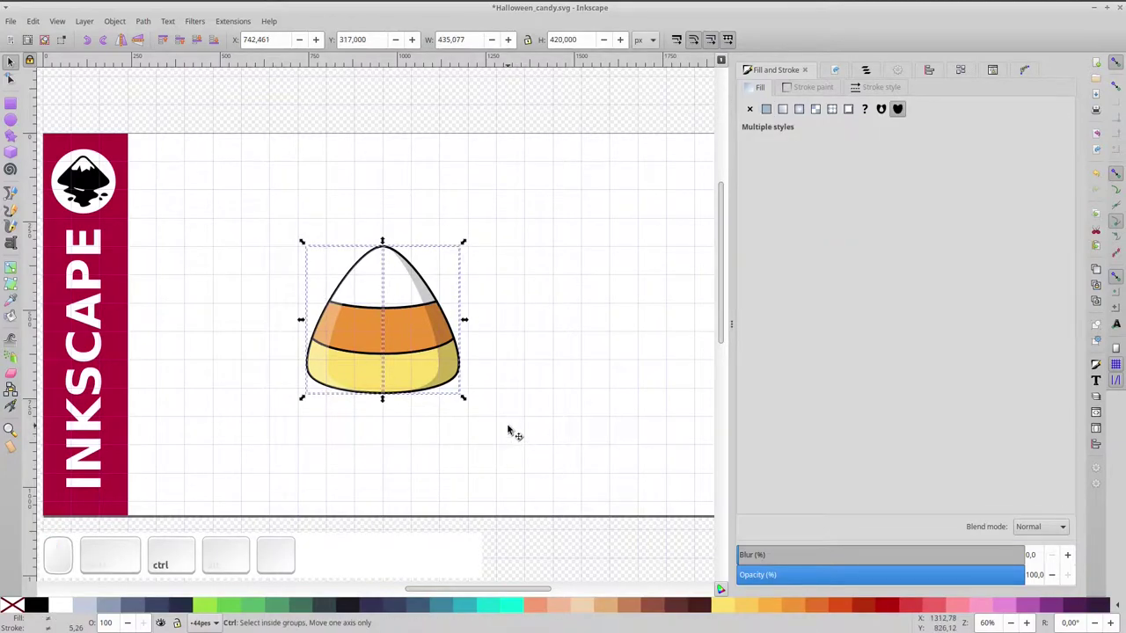
{"action": "key", "text": "ctrl+g"}
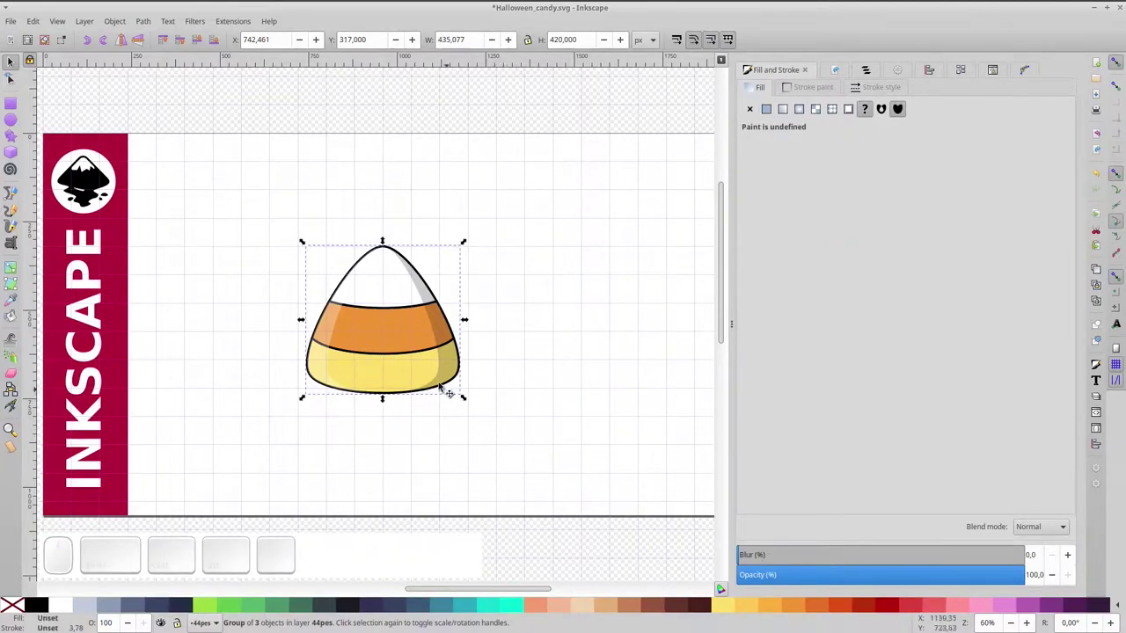
Enter the group, recolour the yellow band from the palette and return to the whole group.
{"action": "left_click", "coordinate": [397, 341]}
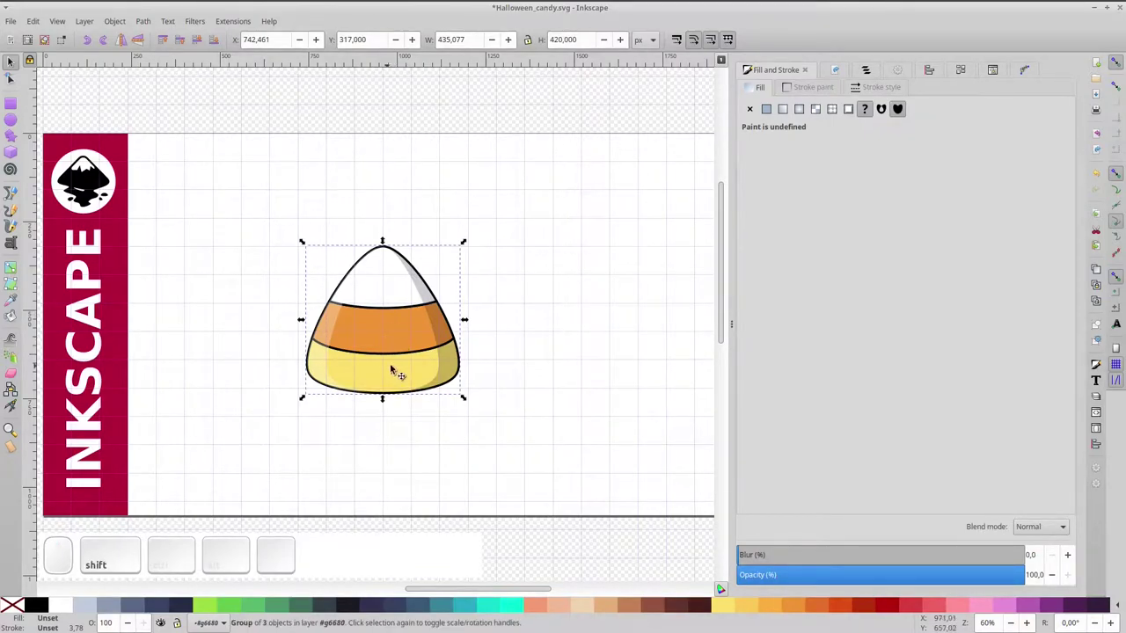
{"action": "left_click", "coordinate": [394, 336]}
{"action": "left_click", "coordinate": [385, 288]}
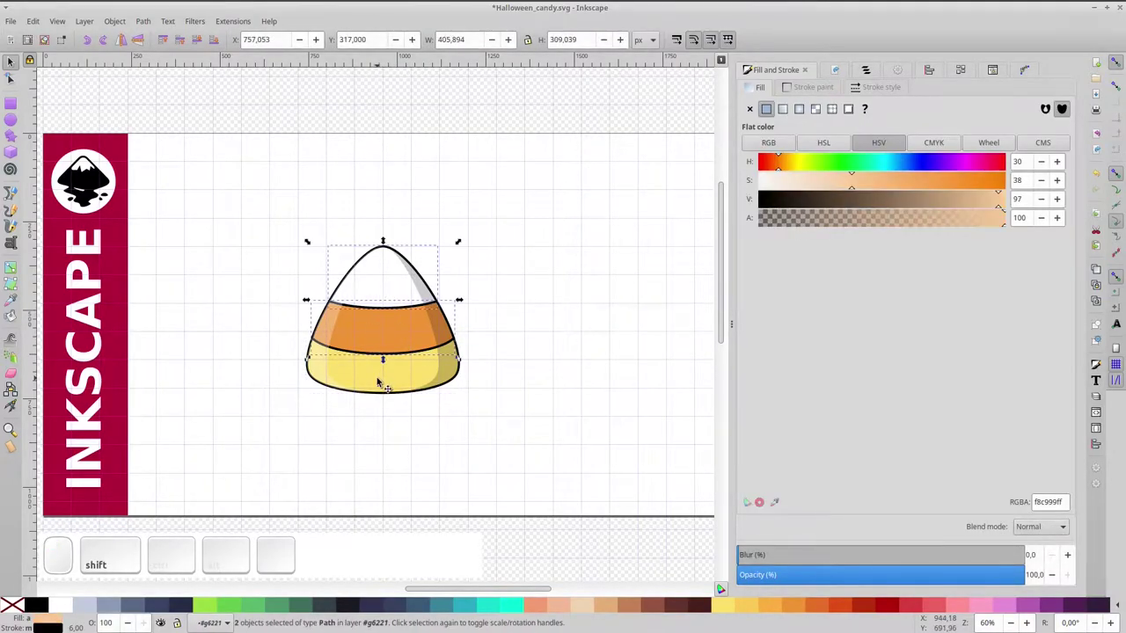
{"action": "left_click", "coordinate": [269, 221]}
{"action": "left_click", "coordinate": [381, 297]}
{"action": "left_click", "coordinate": [381, 297]}
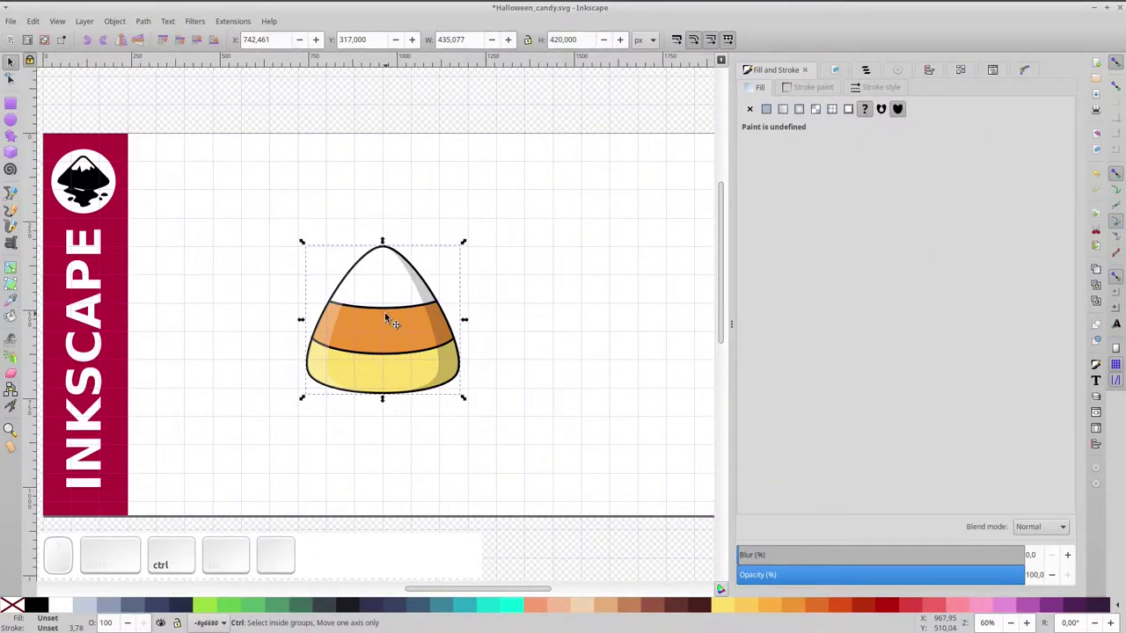
{"action": "key", "text": "ctrl+d"}
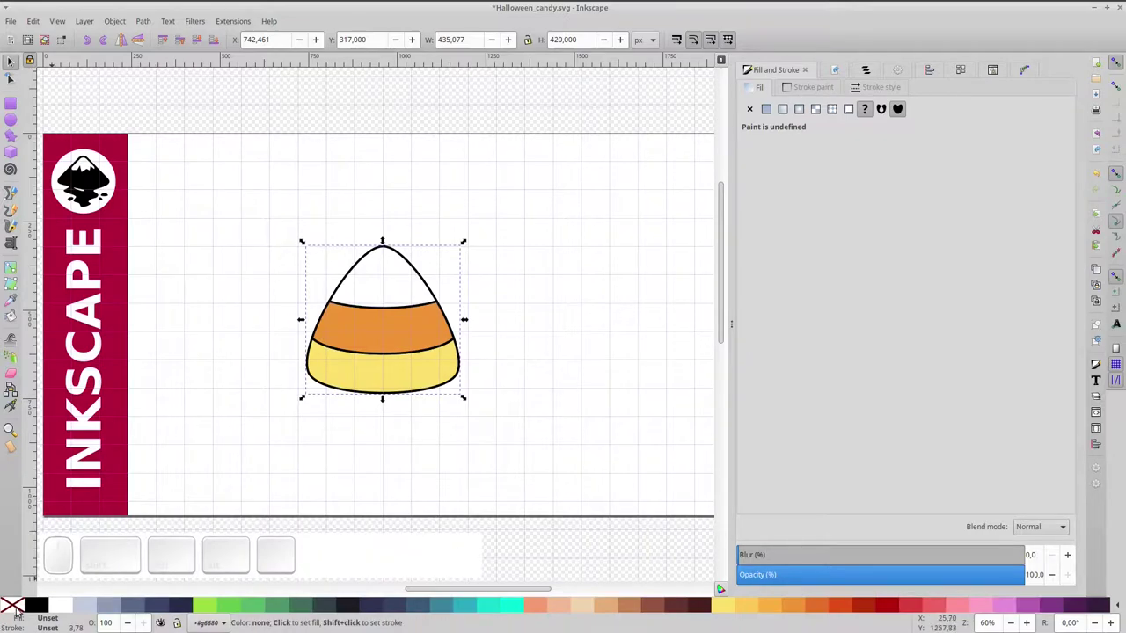
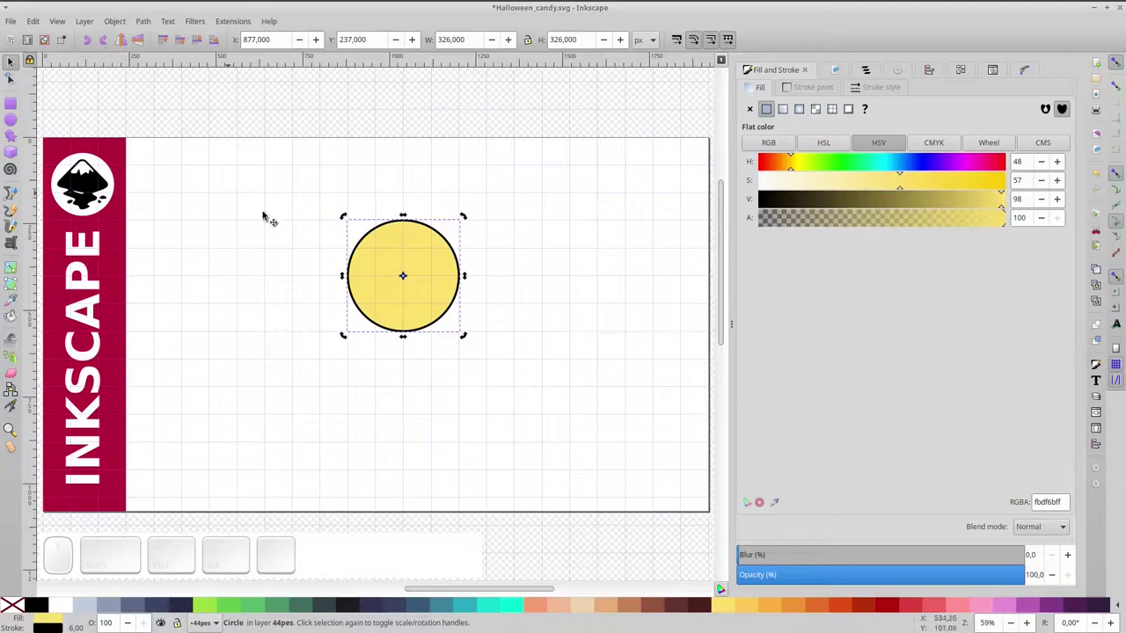
Duplicate the yellow candy circle twice and difference the overlapping copies into one path.
{"action": "key", "text": "ctrl+d"}
{"action": "key", "text": "ctrl+d"}
{"action": "left_click", "coordinate": [374, 276]}
{"action": "left_click", "coordinate": [389, 275]}
{"action": "left_click", "coordinate": [369, 248]}
{"action": "key", "text": "ctrl+KP_Subtract"}
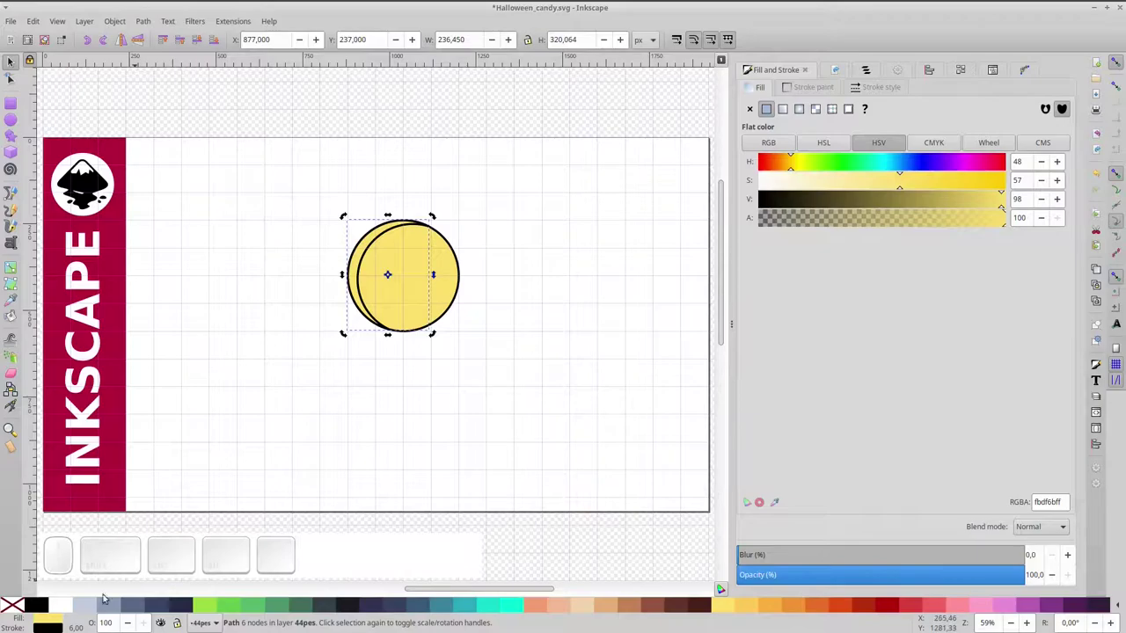
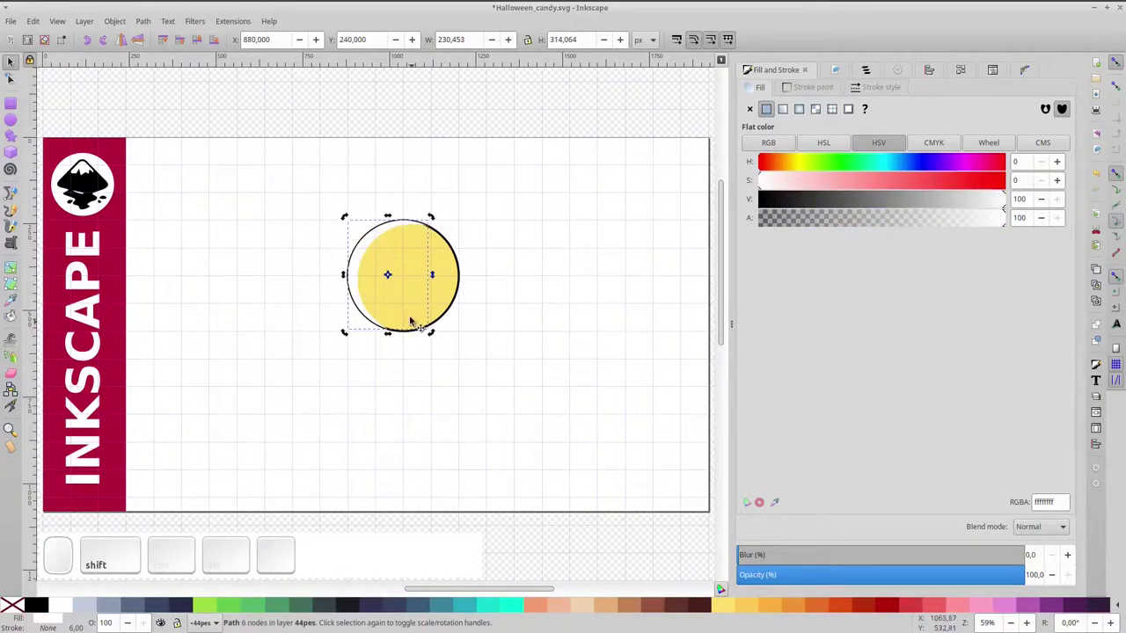
Make a yellow copy of the circle shifted slightly right and push it behind the original.
{"action": "left_click", "coordinate": [410, 292]}
{"action": "key", "text": "ctrl+d"}
{"action": "key", "text": "ctrl+d"}
{"action": "left_click_drag", "start_coordinate": [427, 304], "coordinate": [437, 316]}
{"action": "left_click", "coordinate": [449, 321]}
{"action": "key", "text": "ctrl+KP_Subtract"}
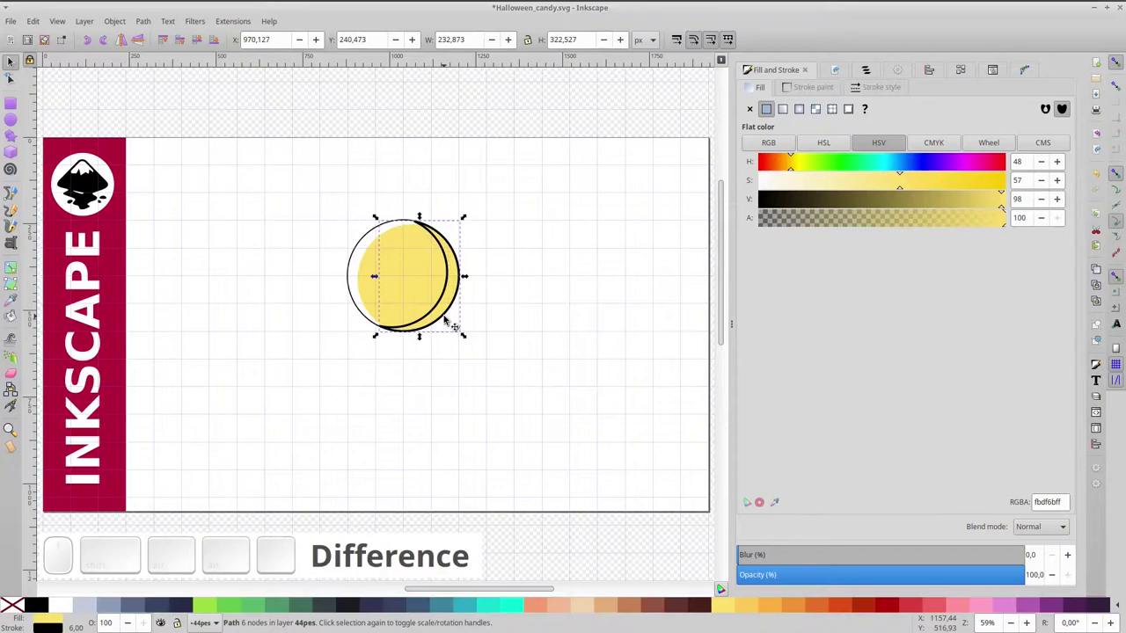
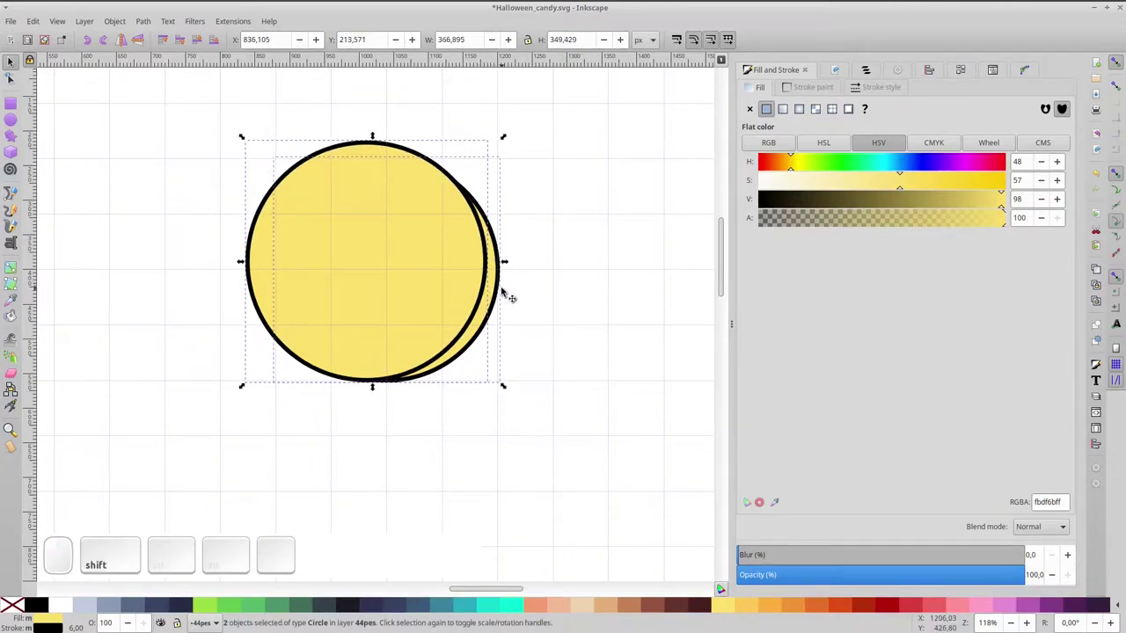
Run Path Difference from the command palette to cut the offset copy into a dark shadow crescent.
{"action": "key", "text": "ctrl+KP_Subtract"}
{"action": "type", "text": "Difference"}
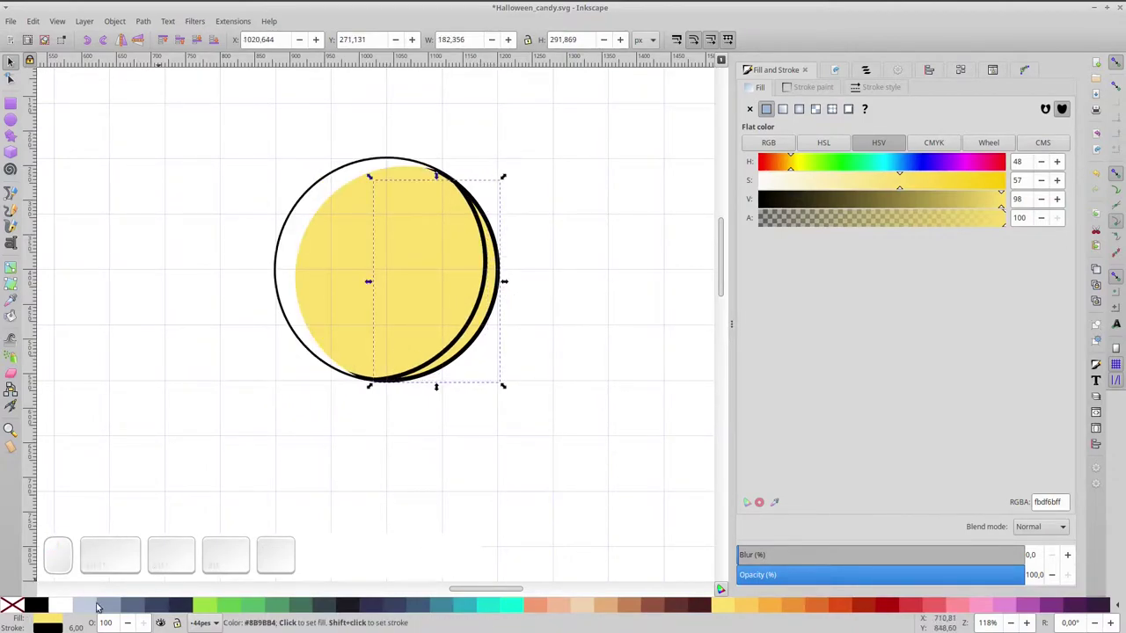
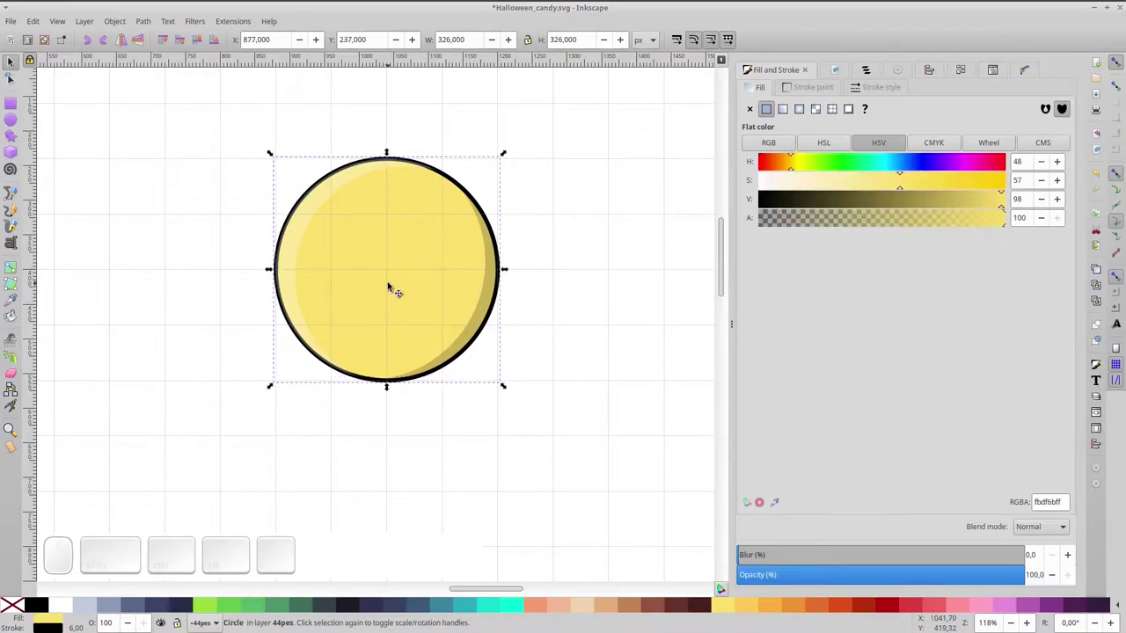
{"action": "key", "text": "ctrl+d"}
{"action": "left_click", "coordinate": [19, 607]}
Group the circle, crescent and highlight into one candy head.
{"action": "left_click_drag", "start_coordinate": [200, 133], "coordinate": [524, 341]}
{"action": "key", "text": "ctrl+g"}
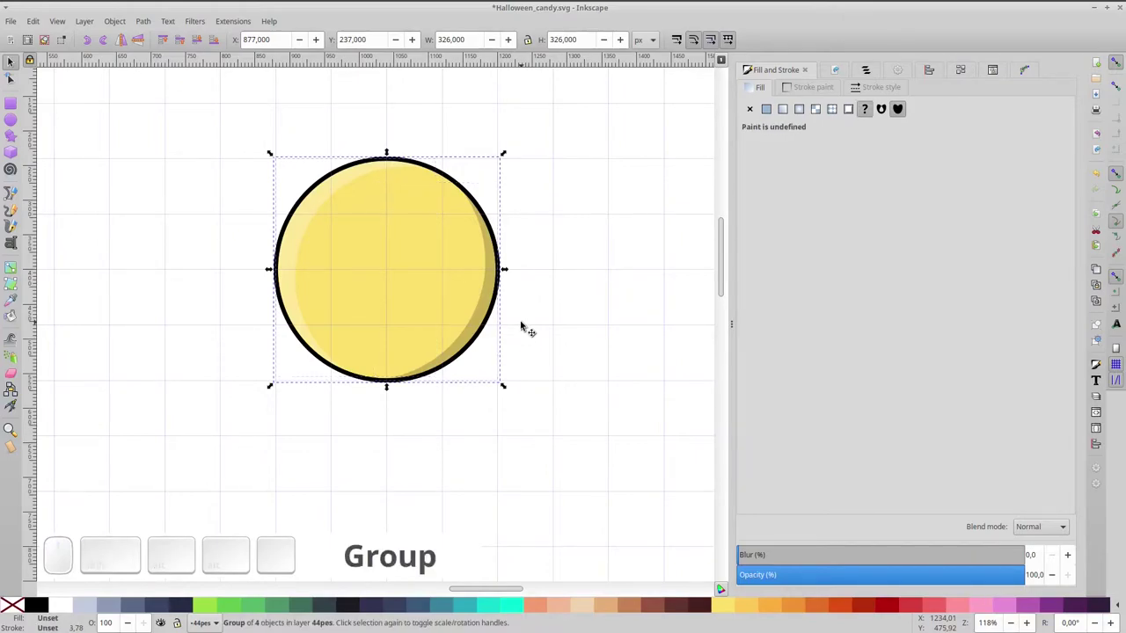
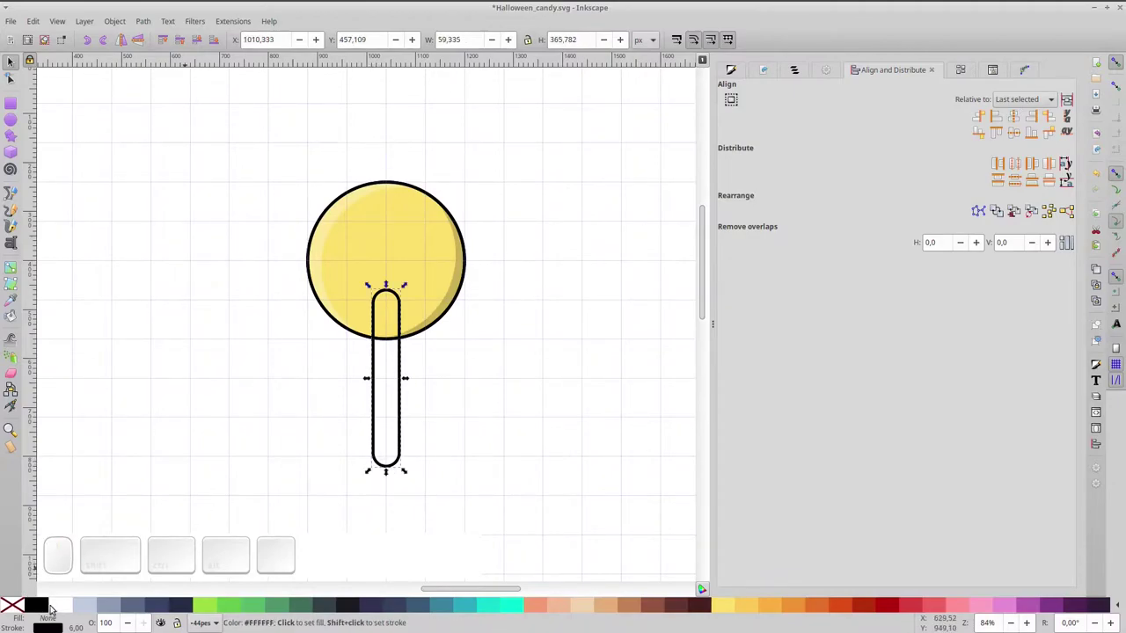
Fill the rounded stick white and lower it to the bottom behind the candy head.
{"action": "left_click", "coordinate": [61, 611]}
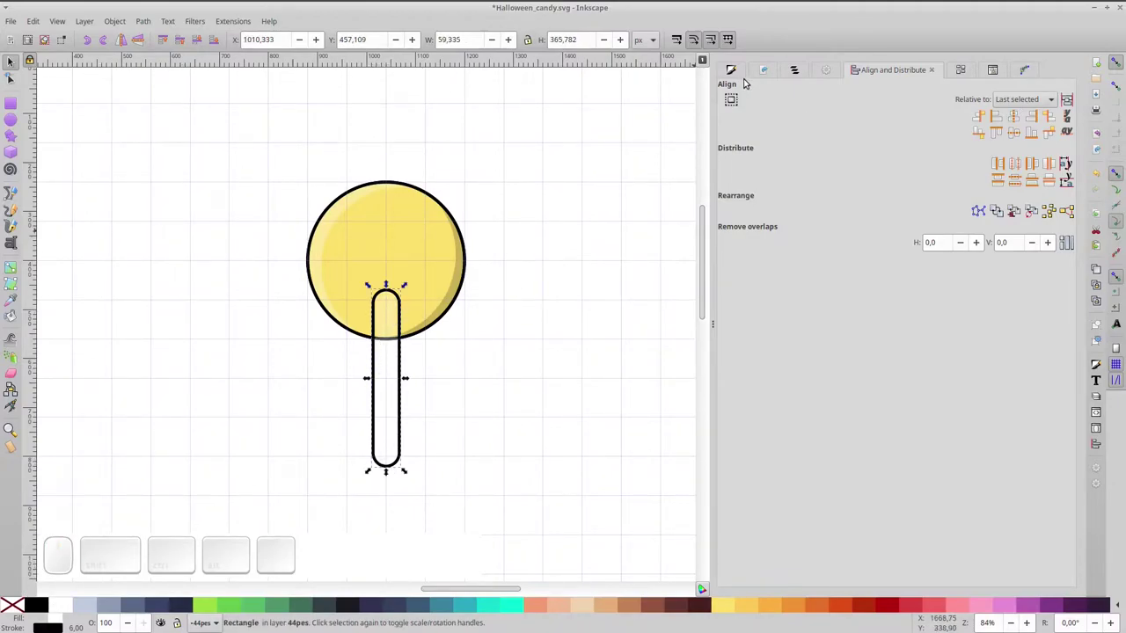
{"action": "left_click", "coordinate": [734, 69]}
{"action": "left_click", "coordinate": [892, 219]}
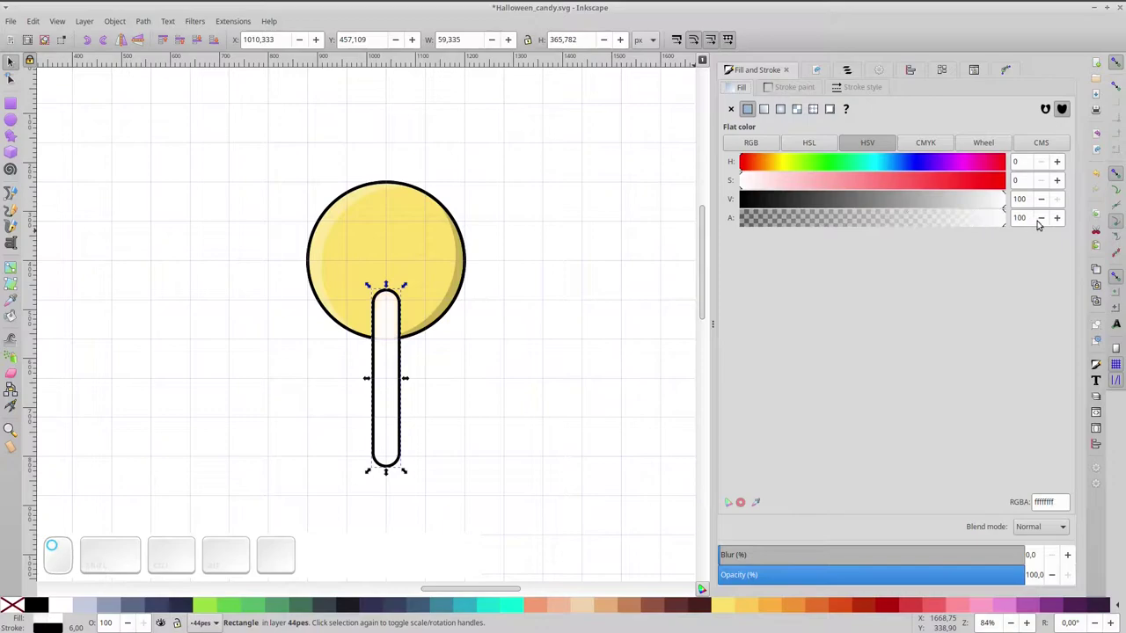
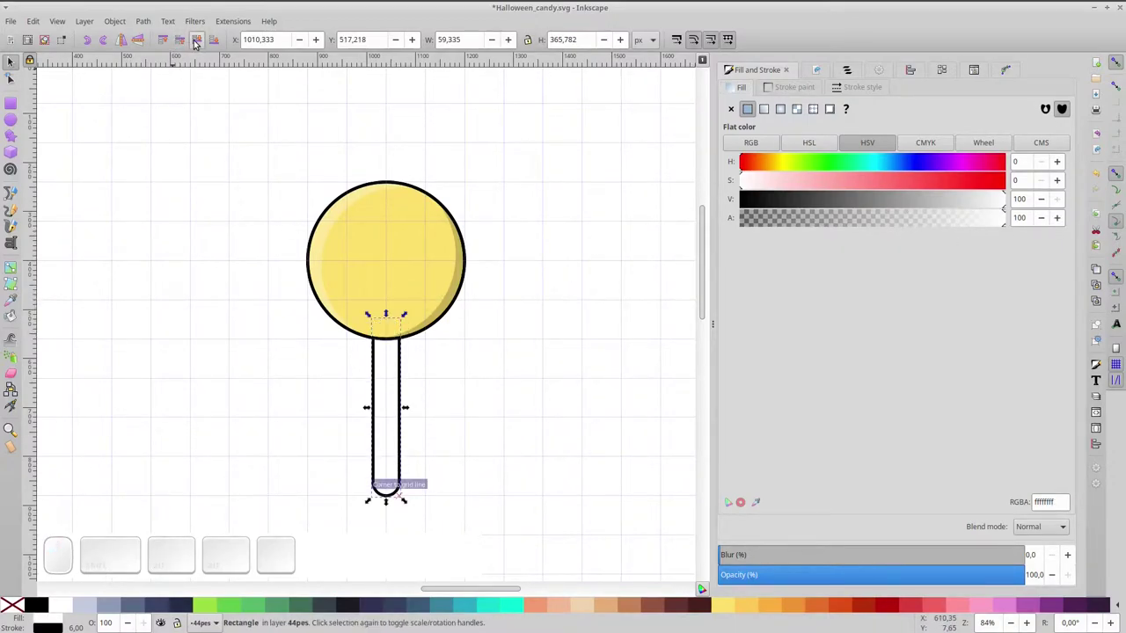
{"action": "left_click", "coordinate": [427, 240]}
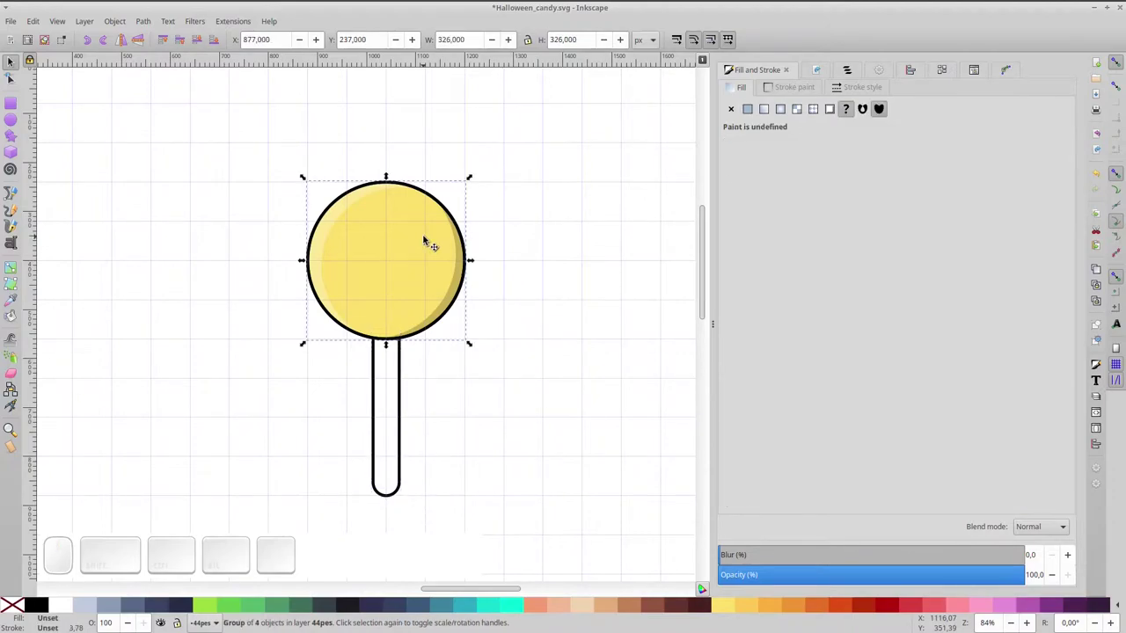
Draw a 40 px spiral over the head circle and colour it deep orange.
{"action": "left_click", "coordinate": [414, 249]}
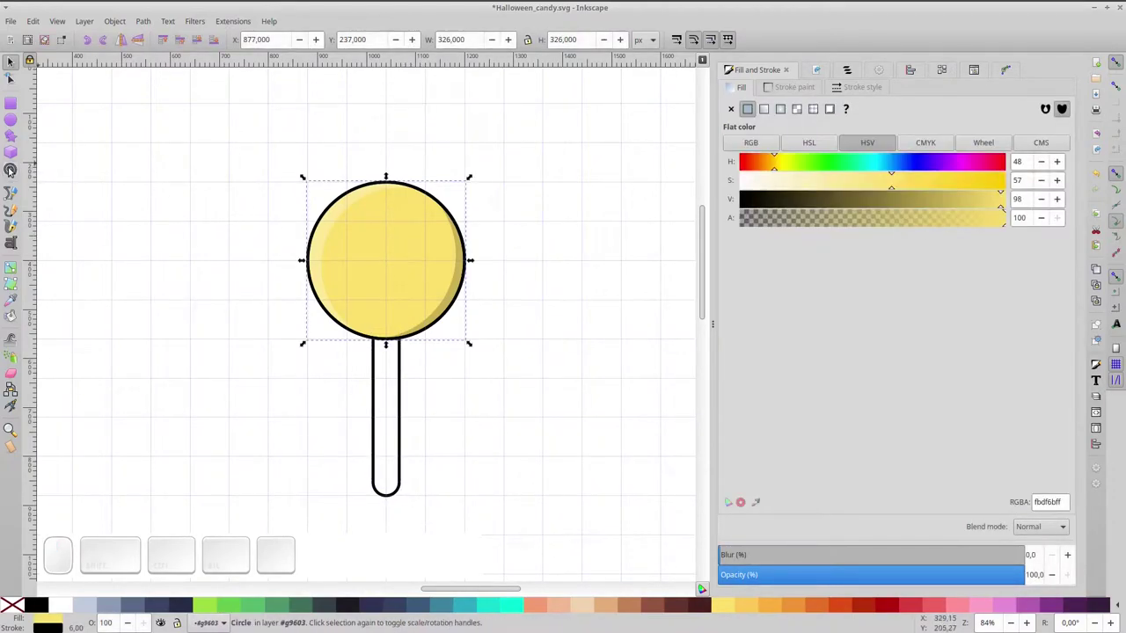
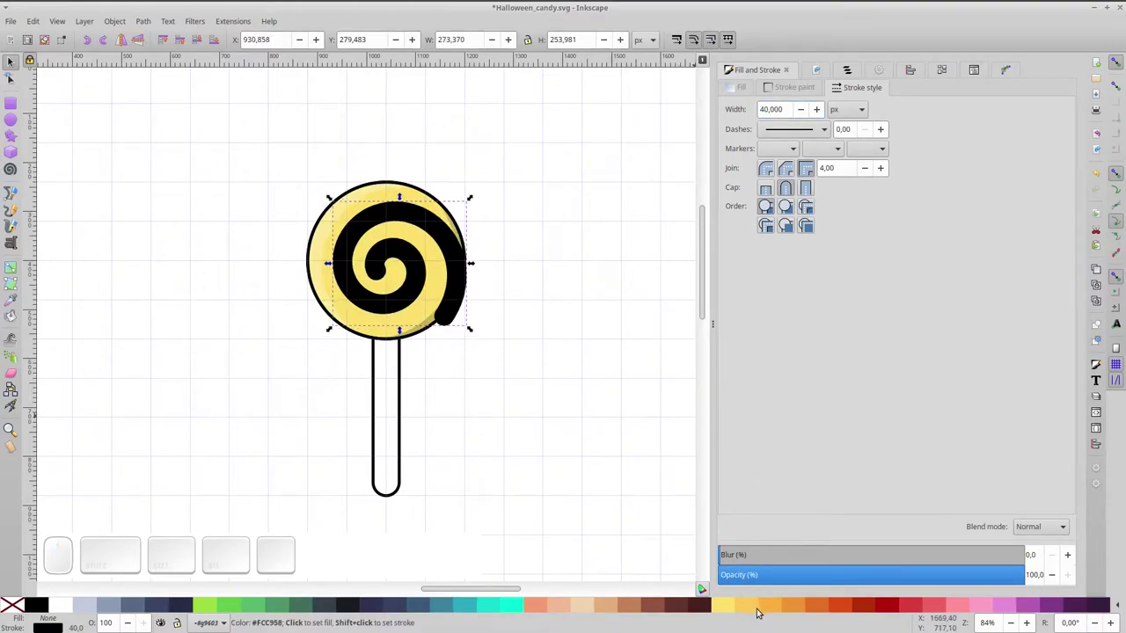
{"action": "left_click", "coordinate": [803, 612]}
{"action": "key", "text": "ctrl+z"}
{"action": "left_click", "coordinate": [803, 612]}
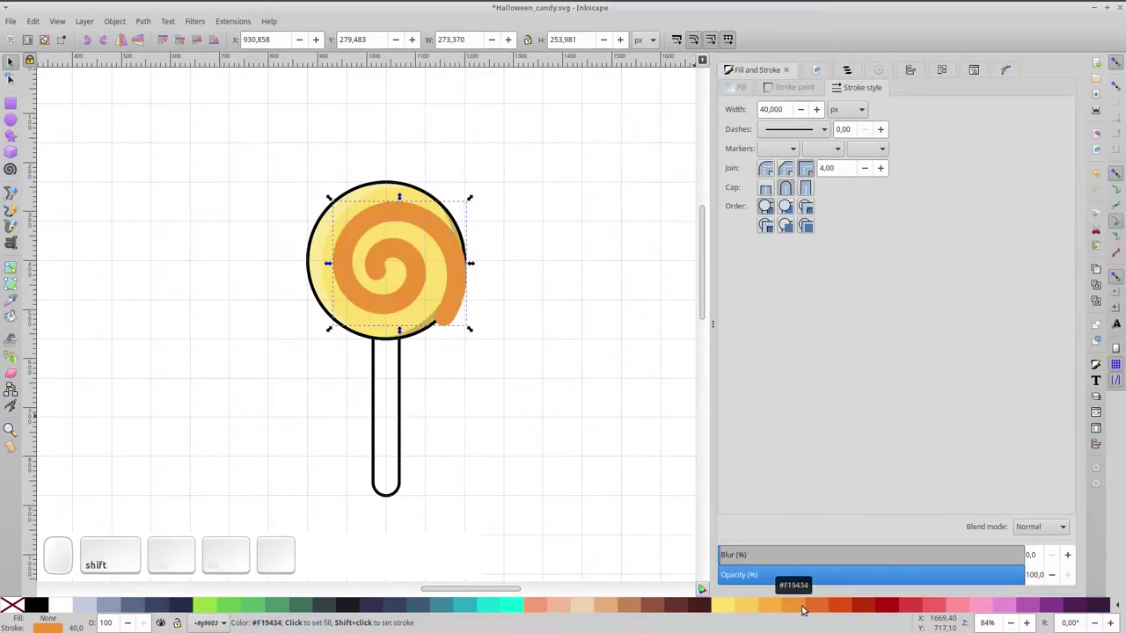
{"action": "left_click", "coordinate": [819, 608]}
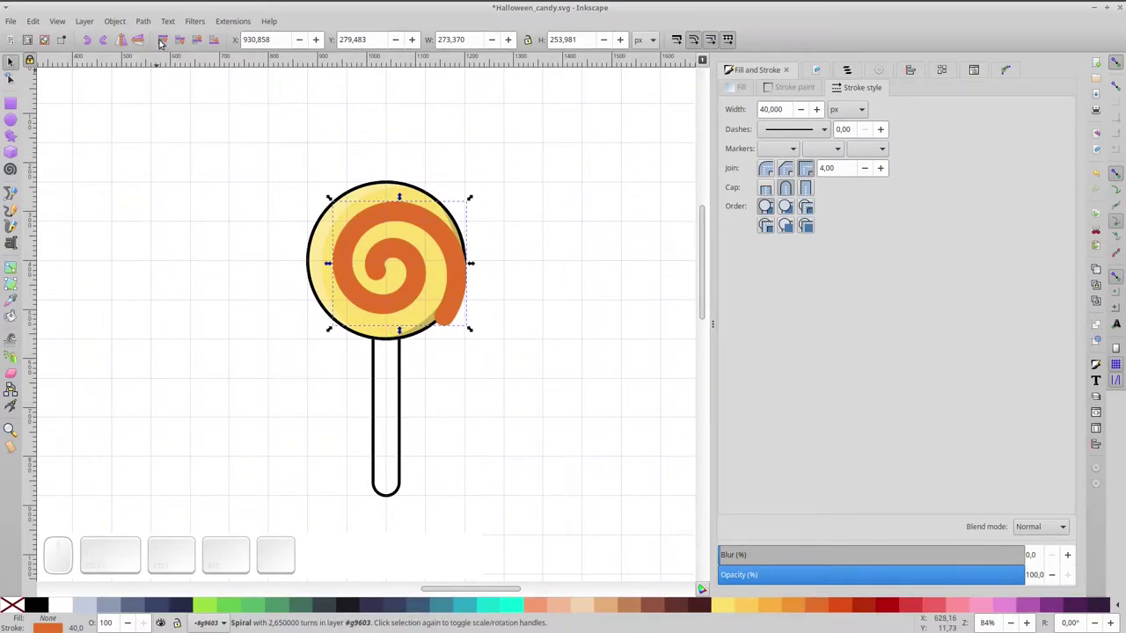
Convert the spiral's stroke to a path, intersect it with the circle and lower it two steps.
{"action": "left_click", "coordinate": [146, 18]}
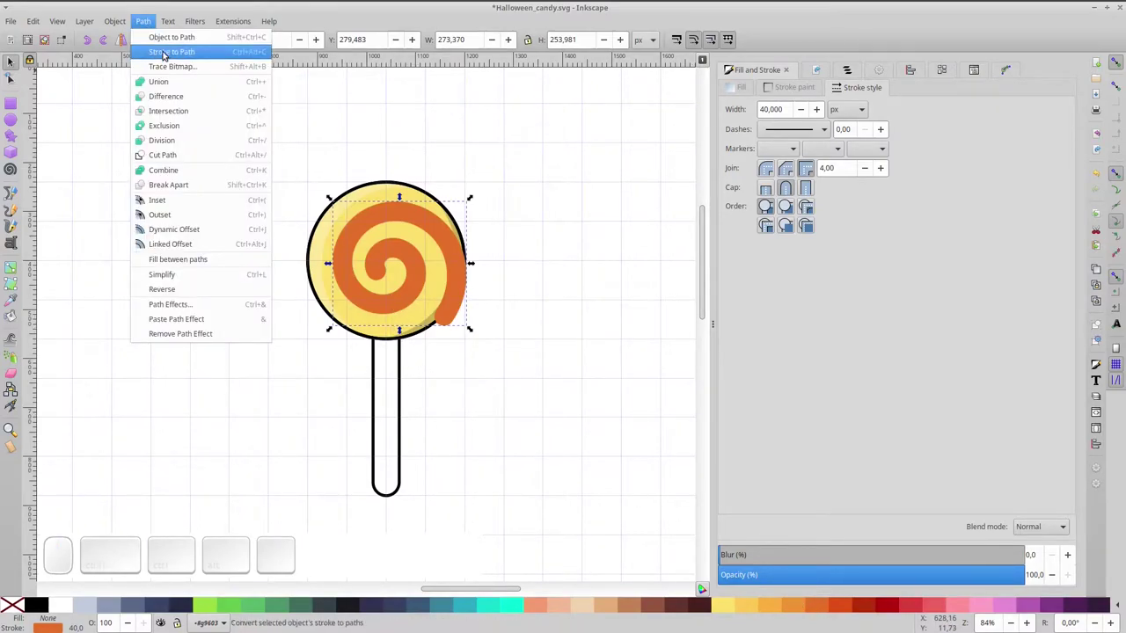
{"action": "left_click", "coordinate": [169, 57]}
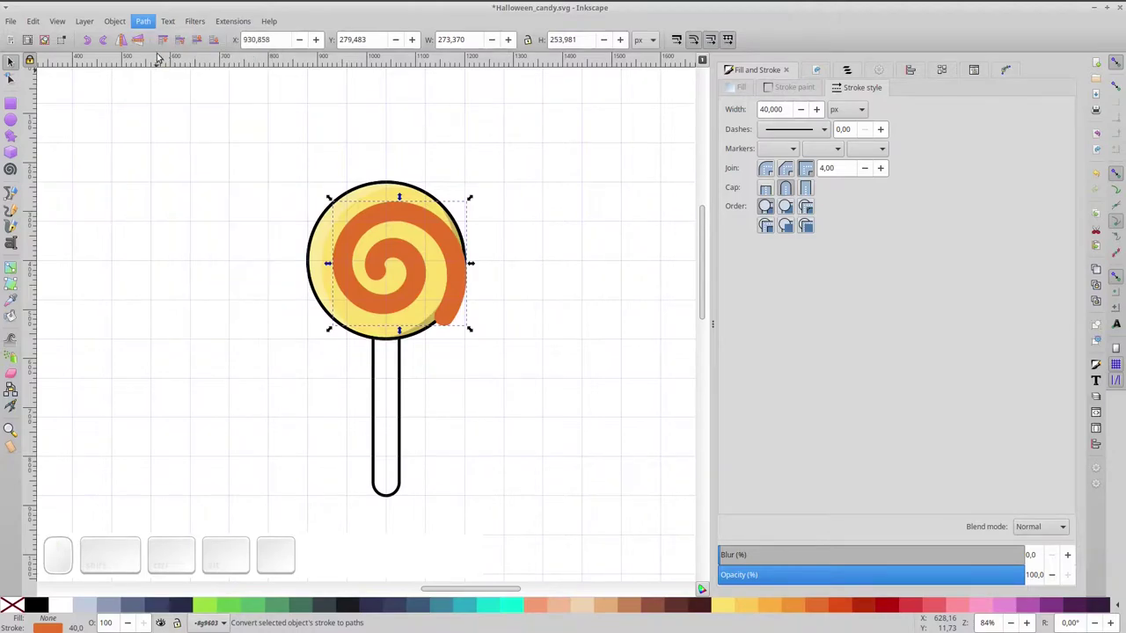
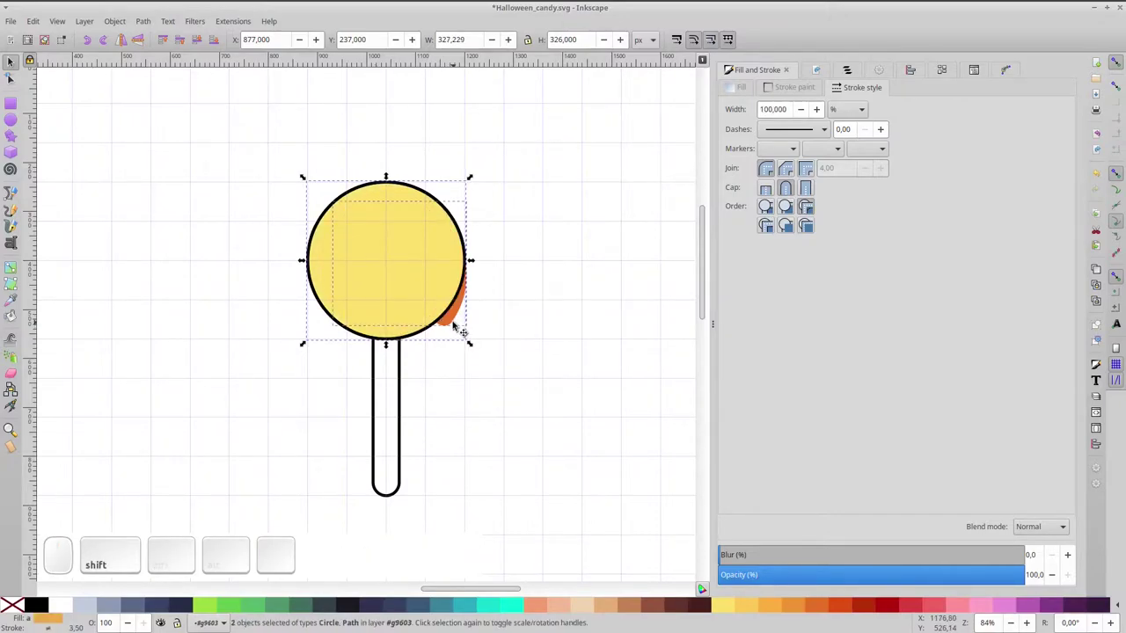
{"action": "key", "text": "ctrl+KP_Multiply"}
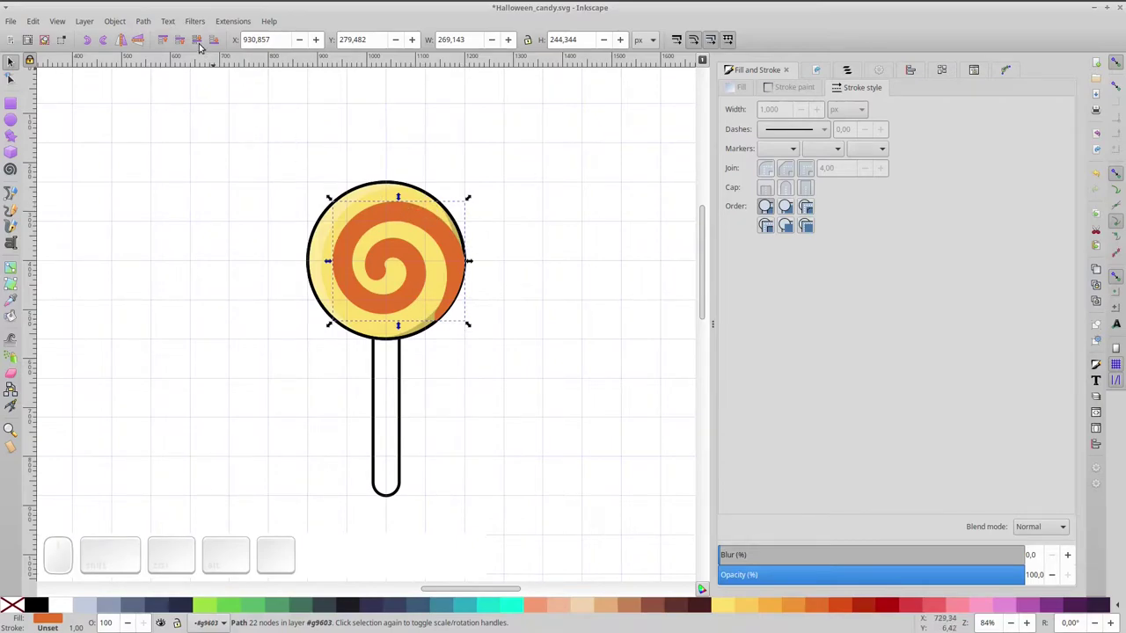
{"action": "left_click", "coordinate": [205, 48]}
{"action": "left_click", "coordinate": [205, 47]}
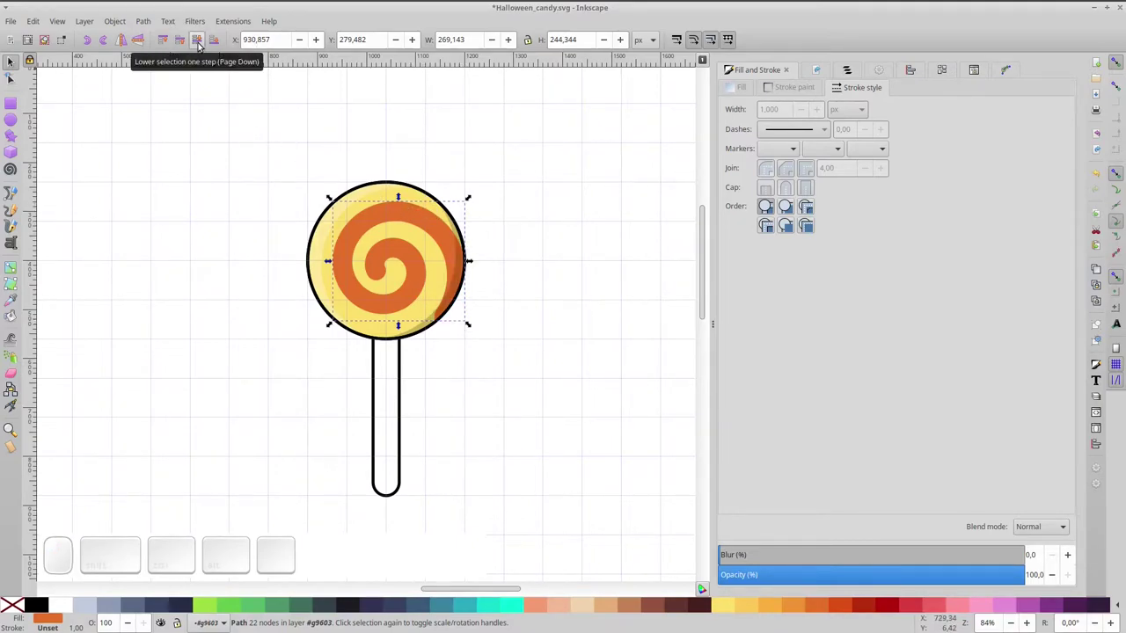
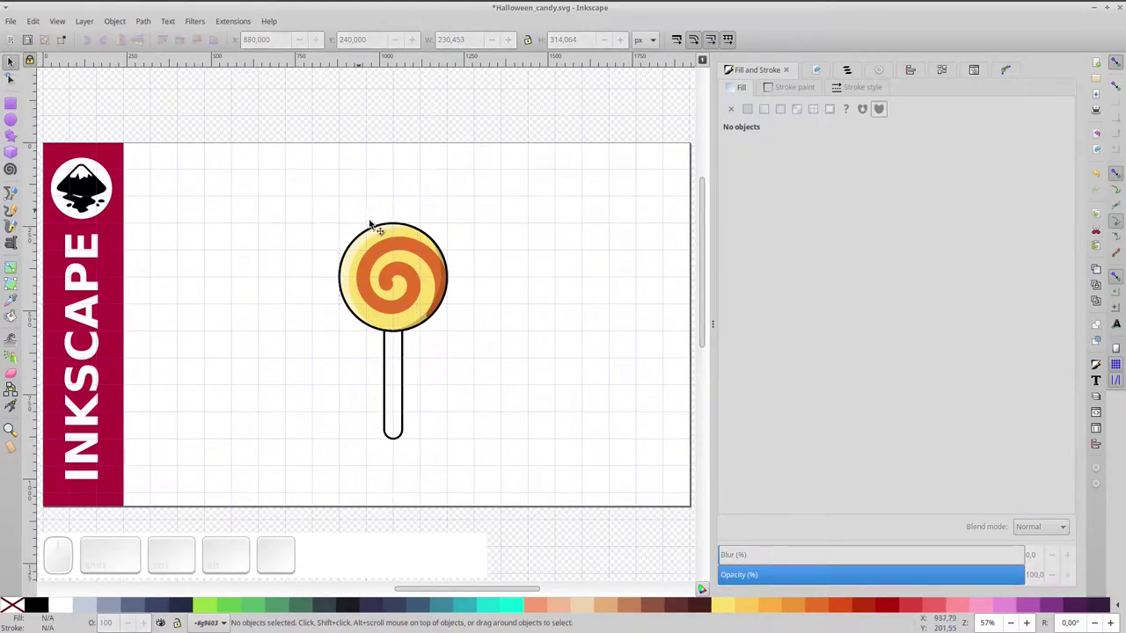
Group the swirl lollipop and place a duplicate to the right of the original.
{"action": "double_click", "coordinate": [411, 280]}
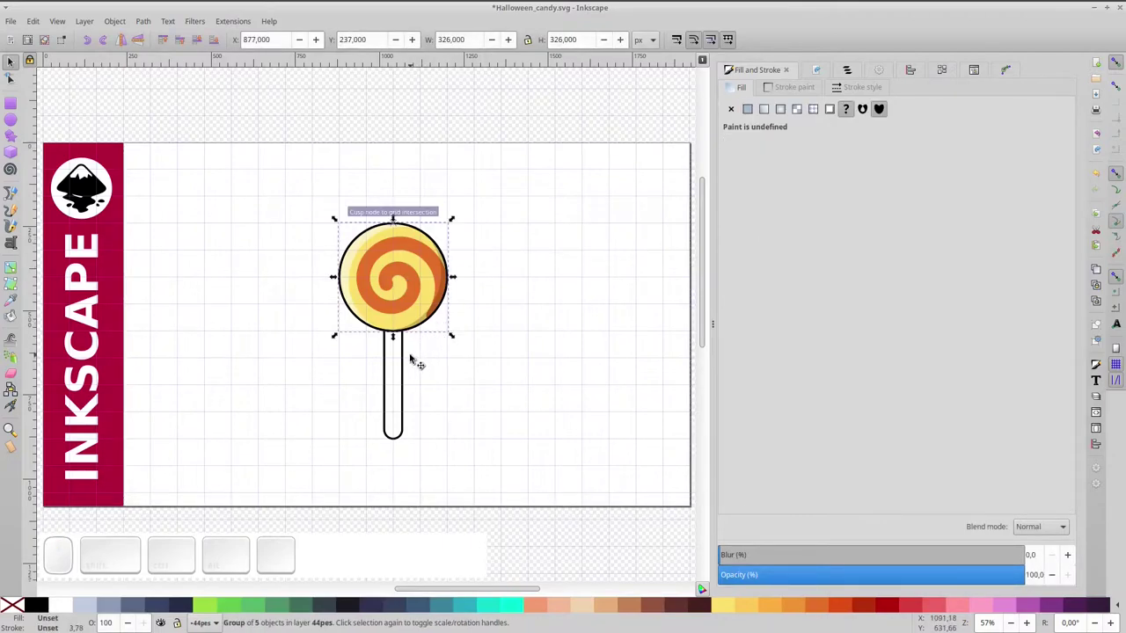
{"action": "left_click", "coordinate": [397, 379]}
{"action": "key", "text": "ctrl+g"}
{"action": "left_click_drag", "start_coordinate": [432, 290], "coordinate": [269, 311]}
{"action": "key", "text": "ctrl+d"}
{"action": "left_click", "coordinate": [228, 280]}
{"action": "key", "text": "ctrl+d"}
{"action": "left_click_drag", "start_coordinate": [219, 301], "coordinate": [395, 281]}
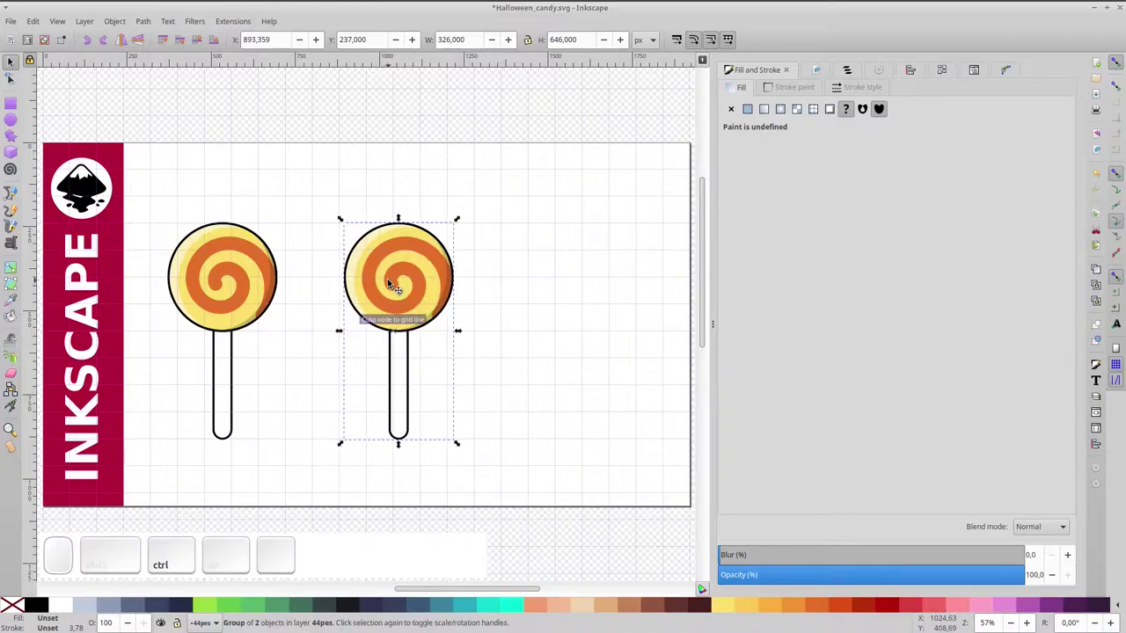
Delete the spiral from the copy, leaving a plain yellow head.
{"action": "left_click", "coordinate": [406, 278]}
{"action": "left_click", "coordinate": [406, 278]}
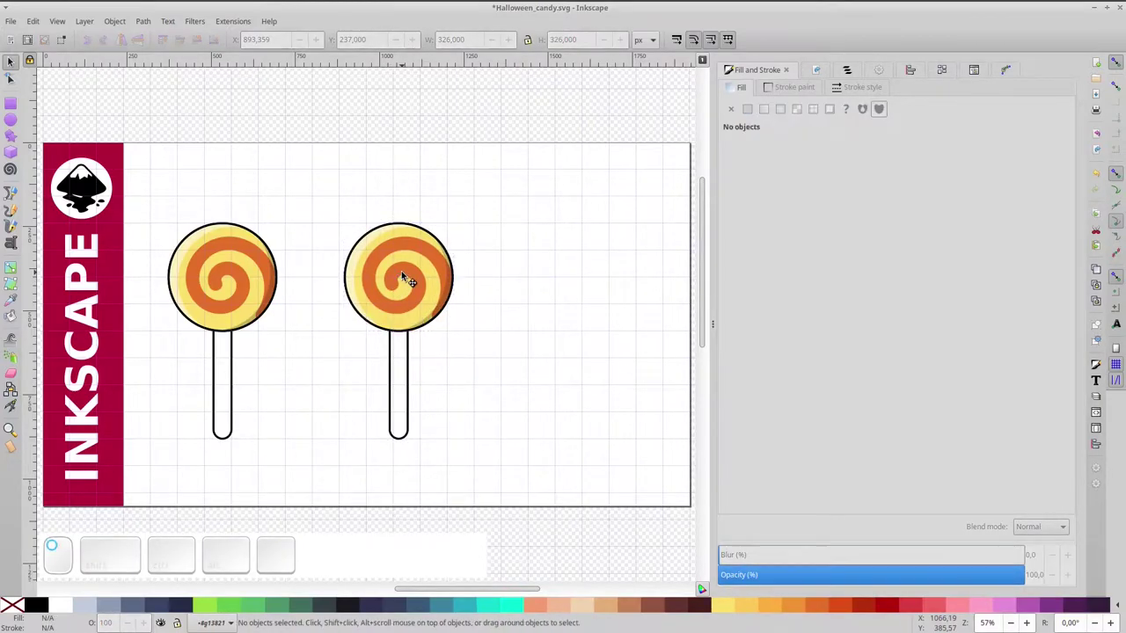
{"action": "key", "text": "Delete"}
Squash a duplicate of the plain head into a flat ellipse and edit it as a 50 px black arc.
{"action": "left_click", "coordinate": [399, 295]}
{"action": "key", "text": "ctrl+d"}
{"action": "left_click_drag", "start_coordinate": [401, 339], "coordinate": [410, 309]}
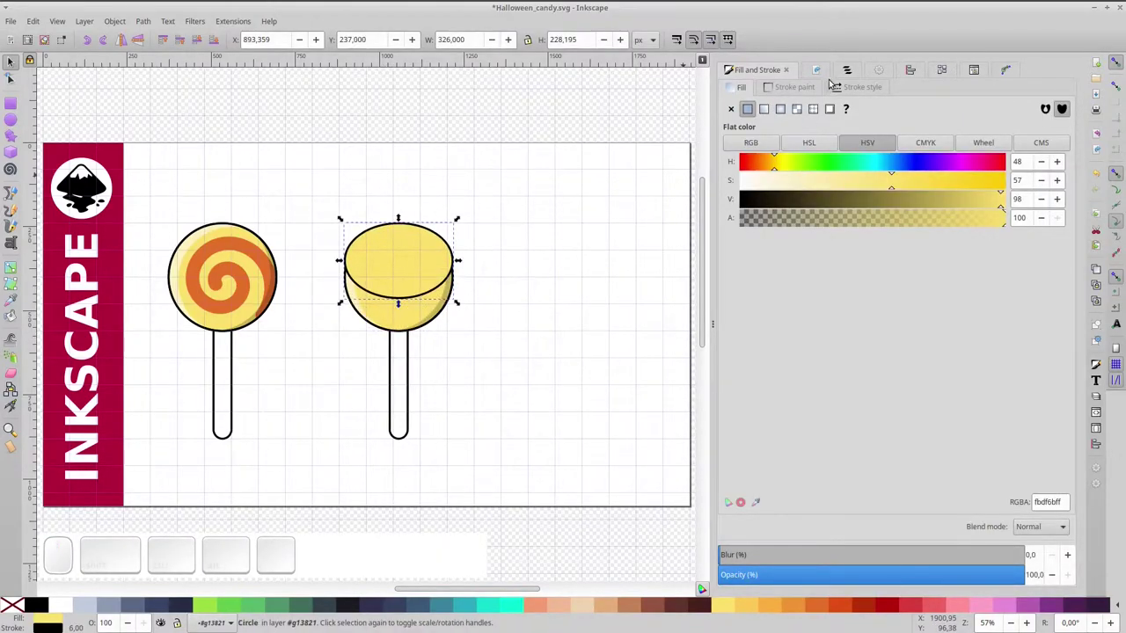
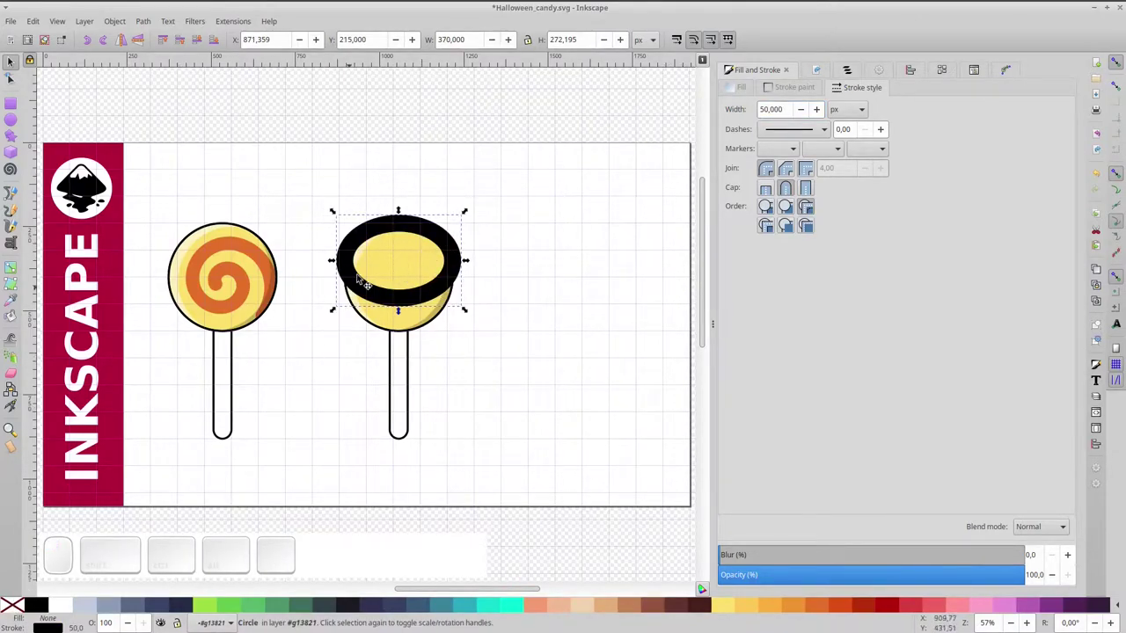
{"action": "left_click", "coordinate": [406, 229]}
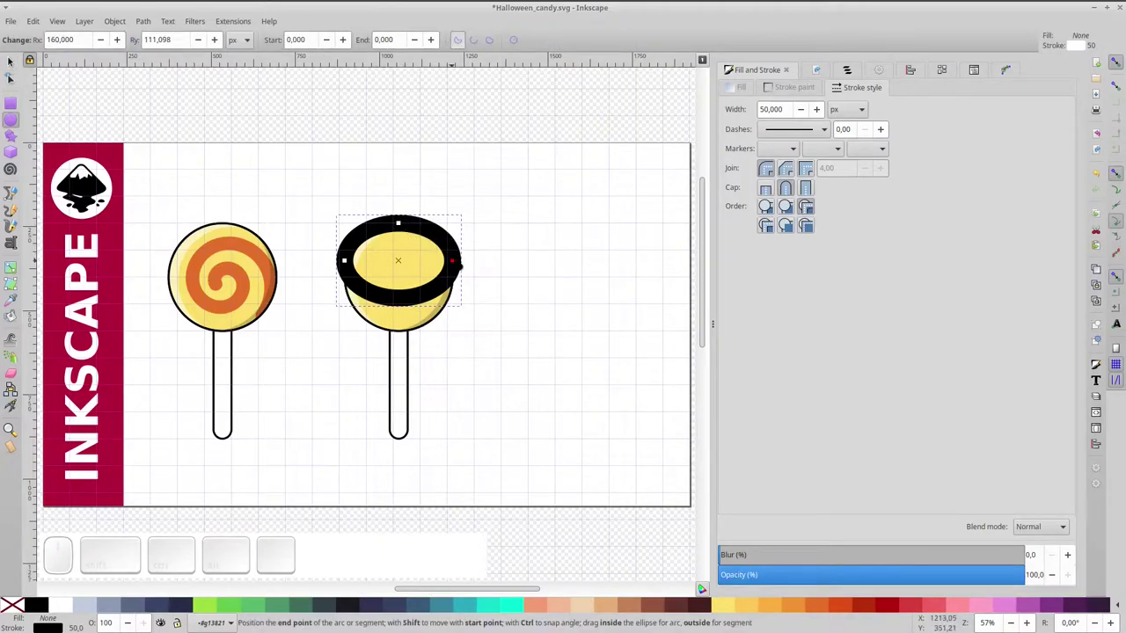
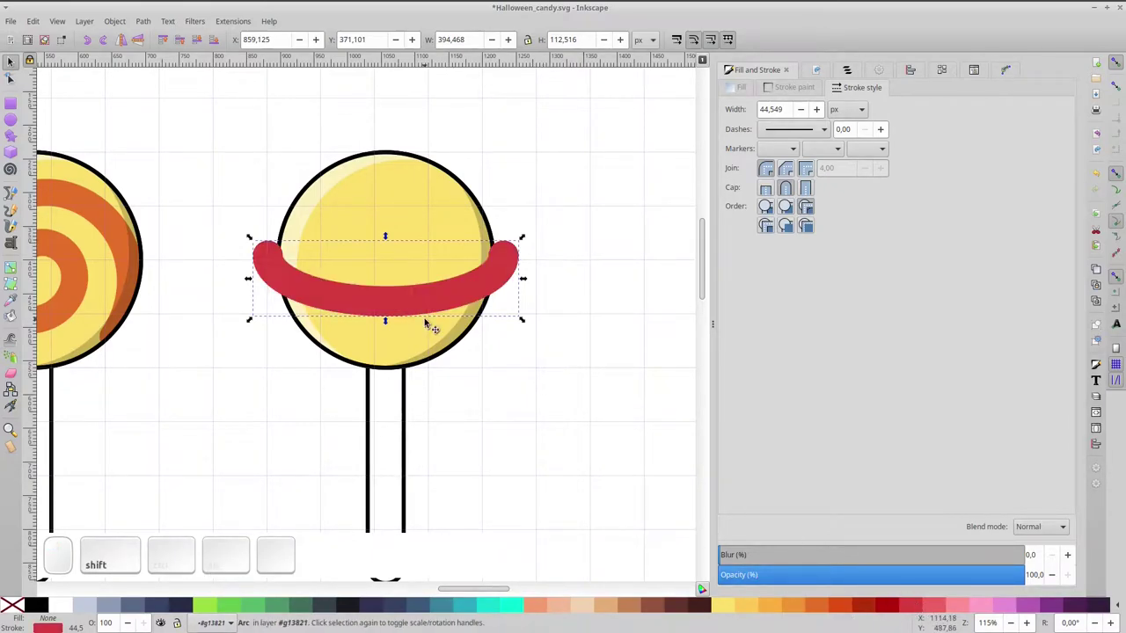
Convert the band stroke to a black-outlined shape with a white inner stripe and recolour the yellow ball red.
{"action": "key", "text": "ctrl+d"}
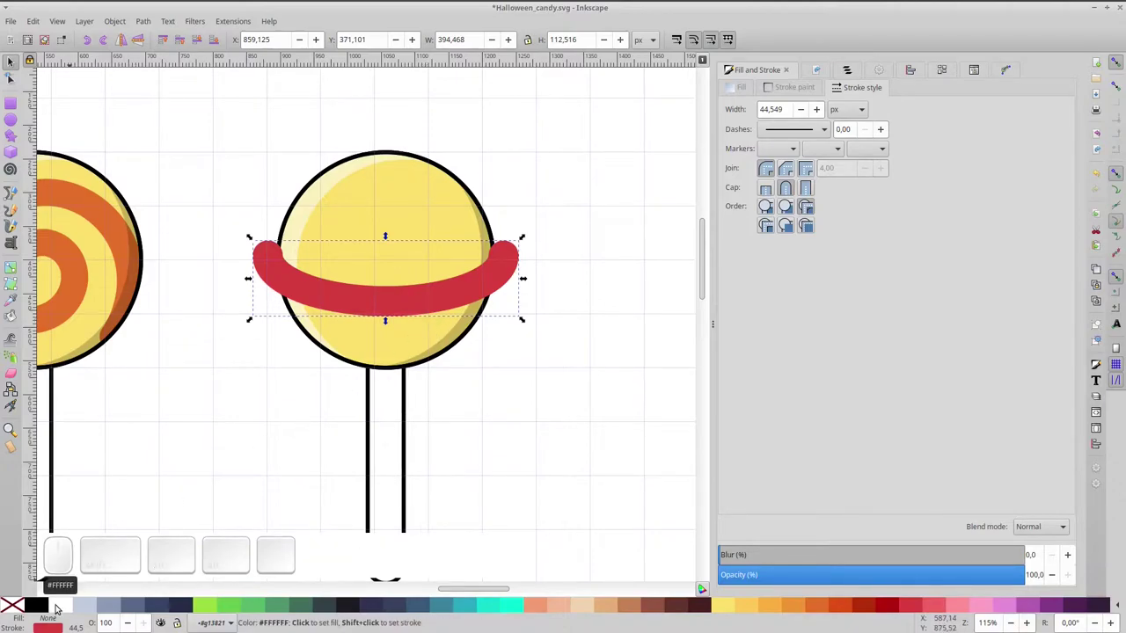
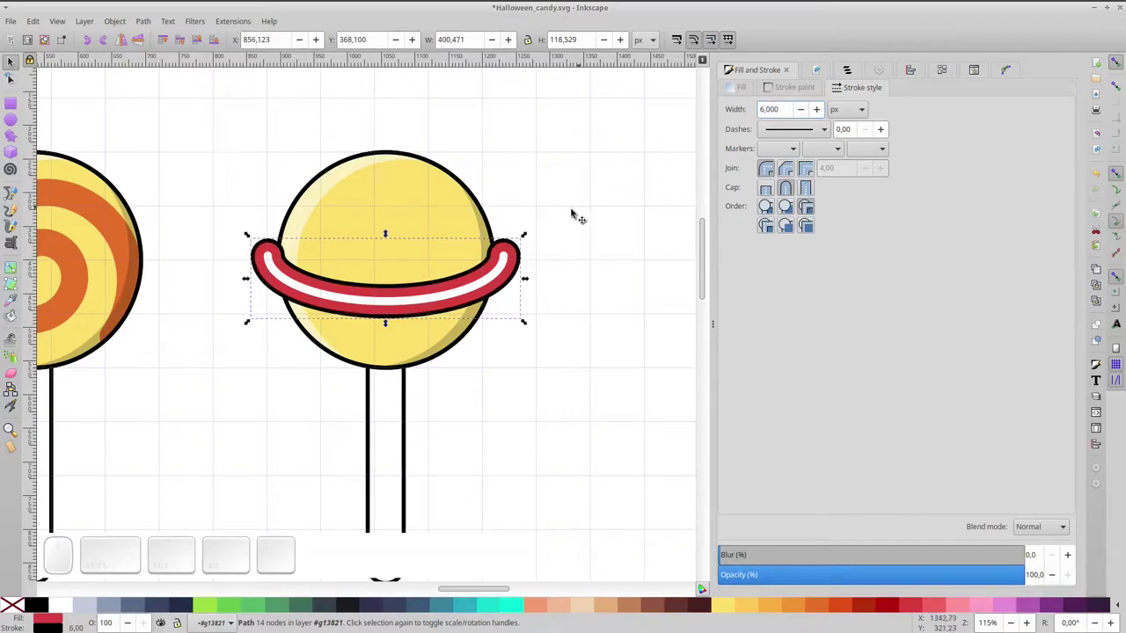
{"action": "left_click", "coordinate": [439, 227]}
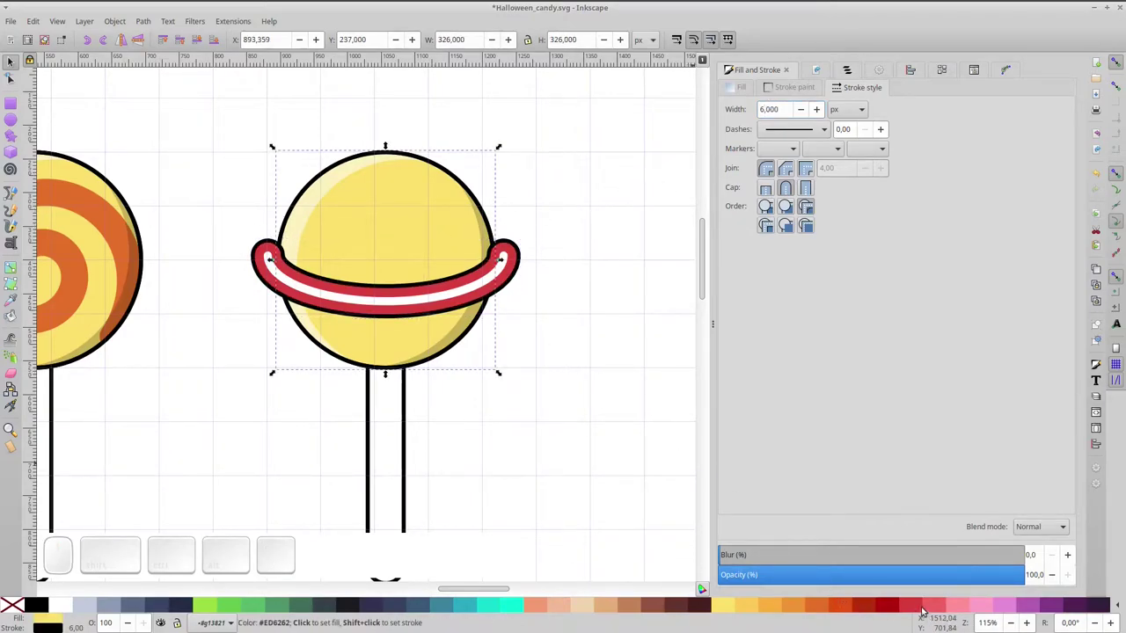
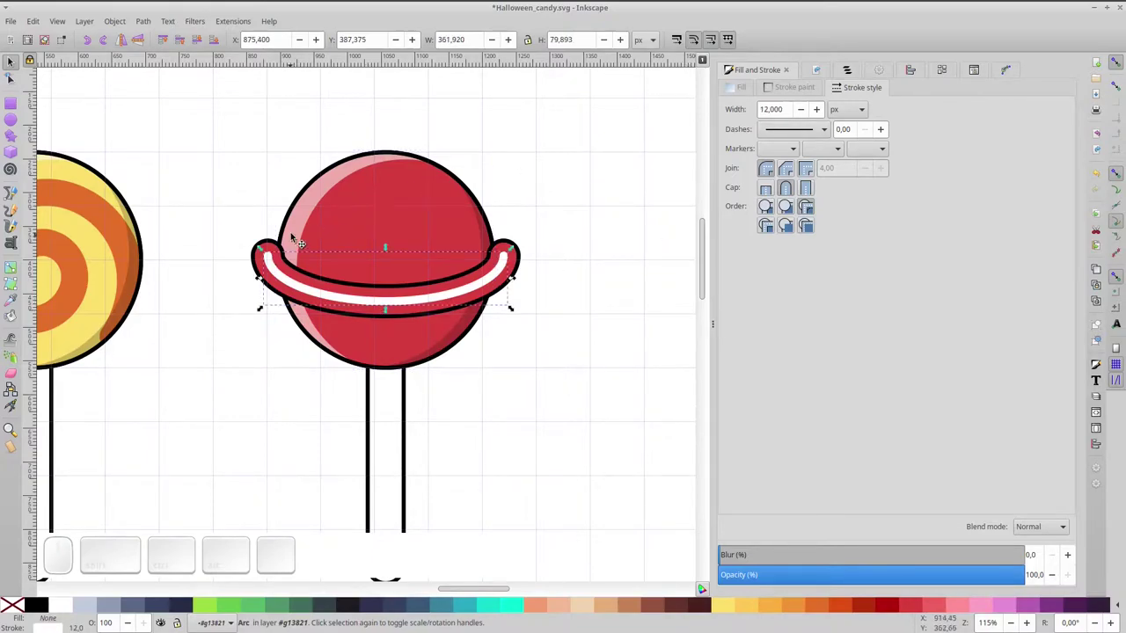
Pick a pale pink with the Dropper and apply it to the band's white stripe.
{"action": "key", "text": "d"}
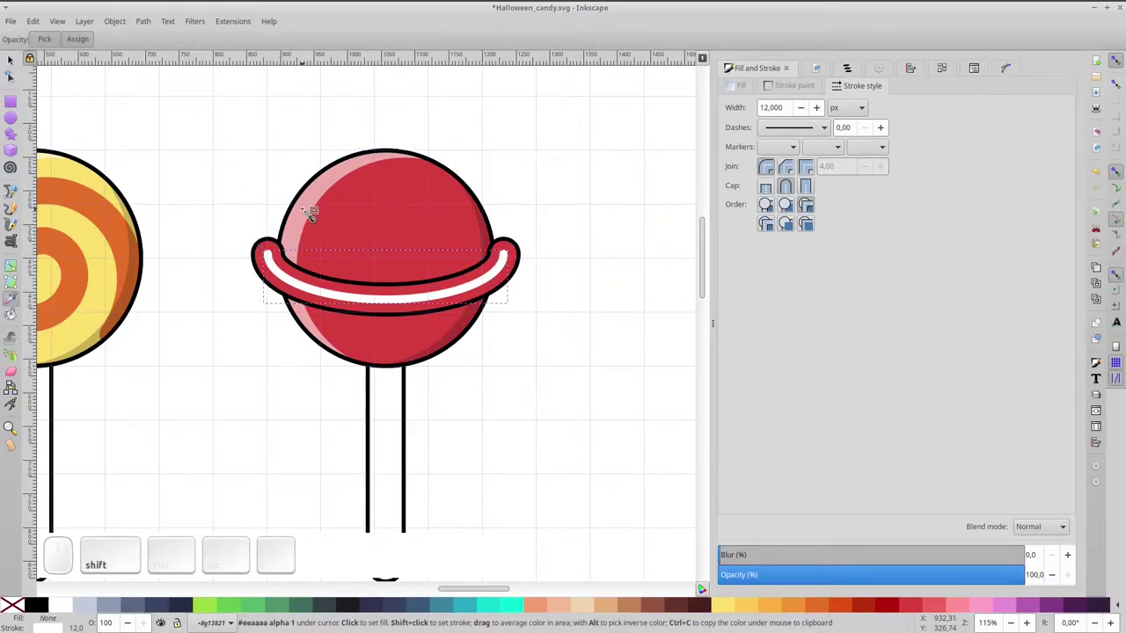
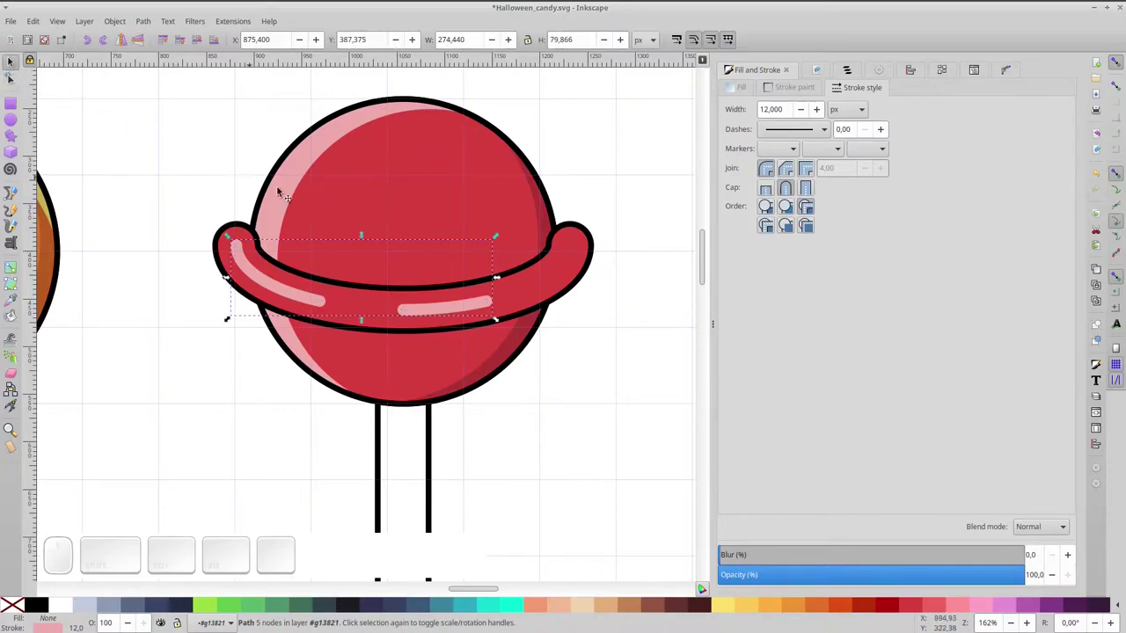
Delete the red ball's old upper-left highlight and select the ball.
{"action": "left_click", "coordinate": [328, 149]}
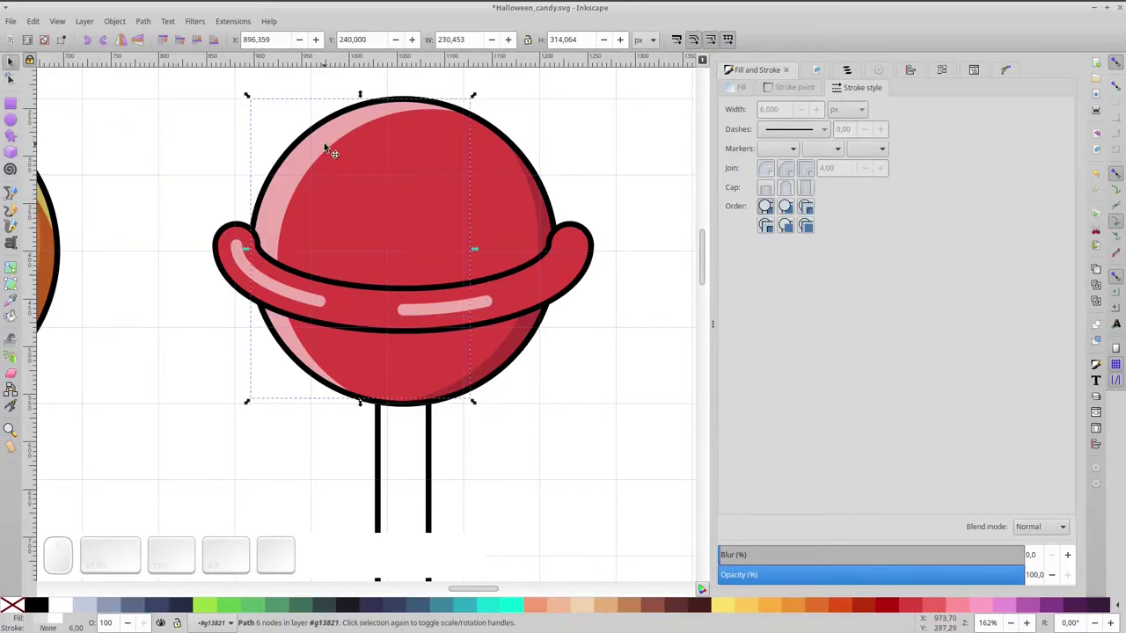
{"action": "key", "text": "Delete"}
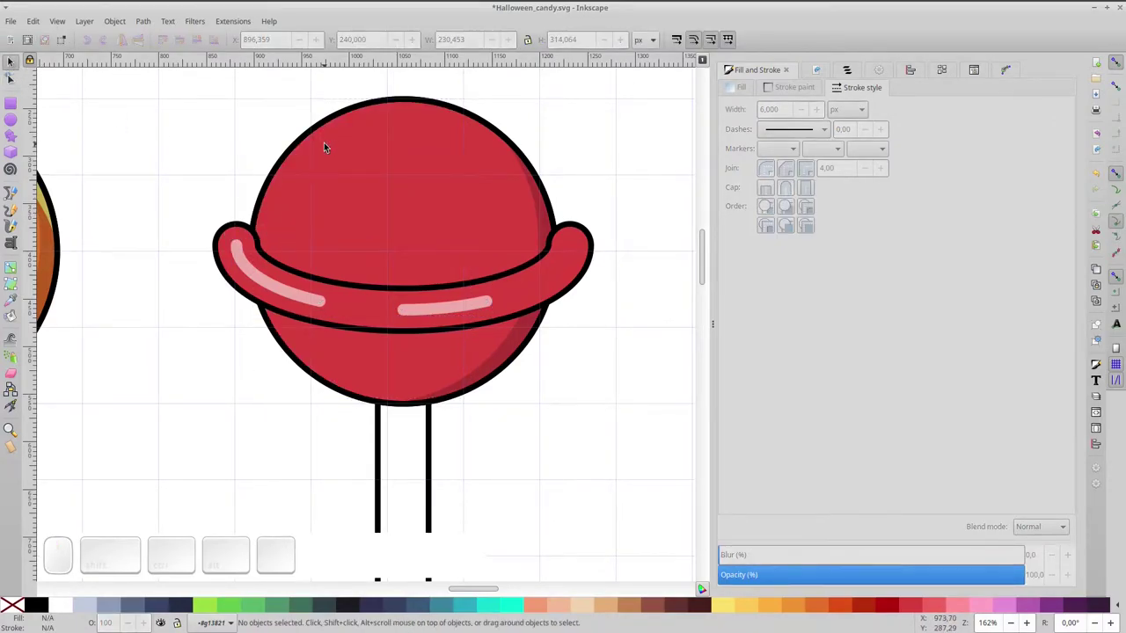
{"action": "left_click", "coordinate": [423, 208]}
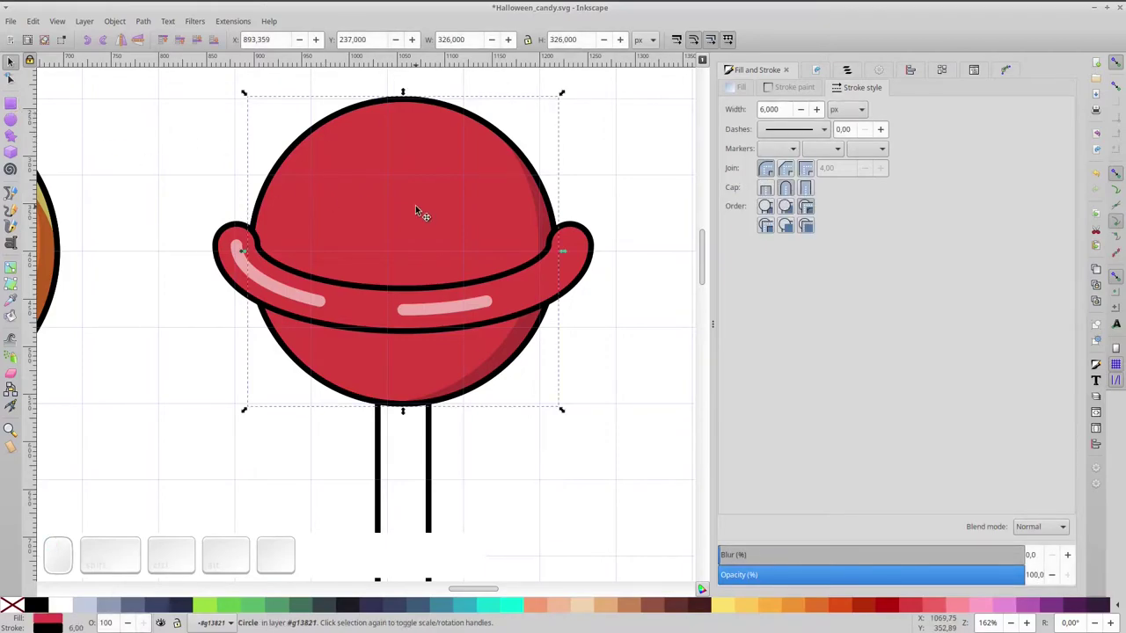
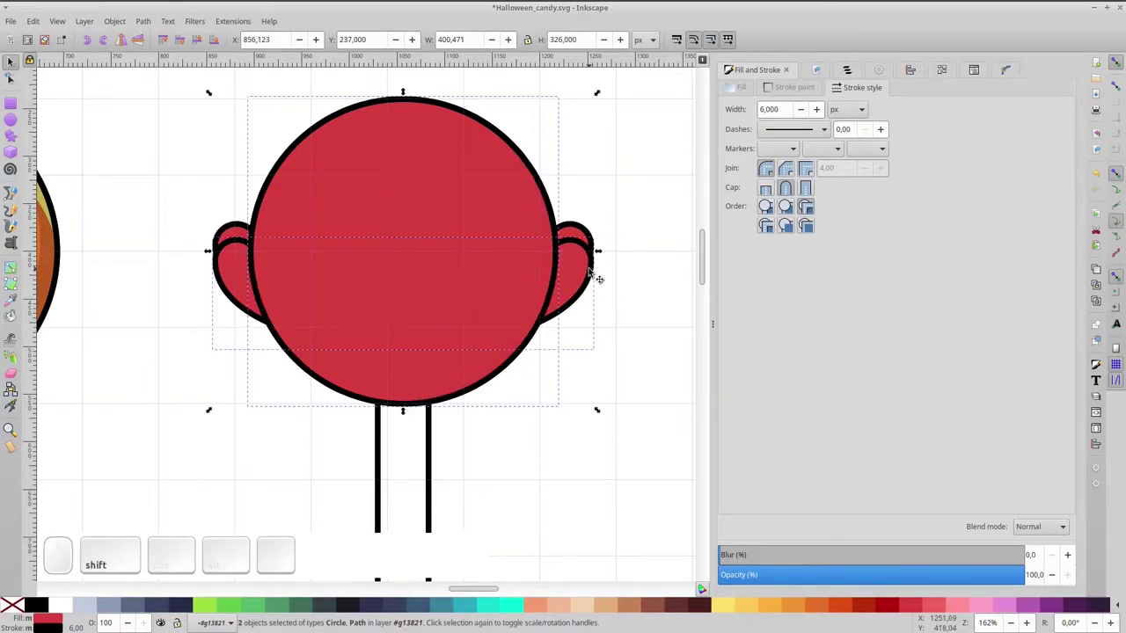
Intersect a ball copy with the band area and fill the resulting shadow darker red.
{"action": "key", "text": "ctrl+KP_Multiply"}
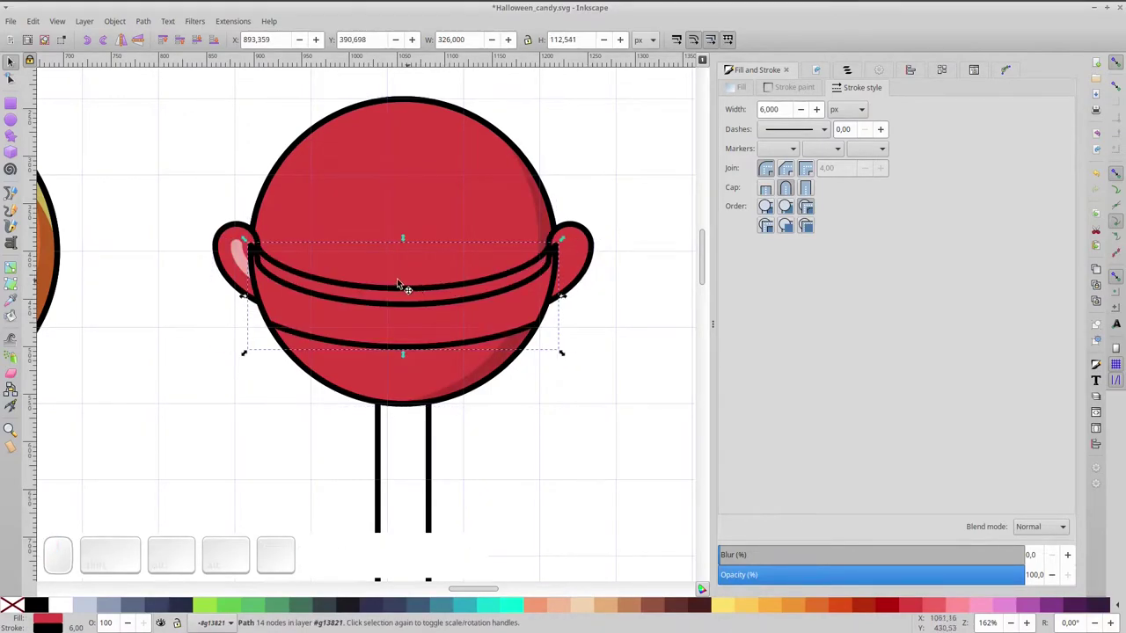
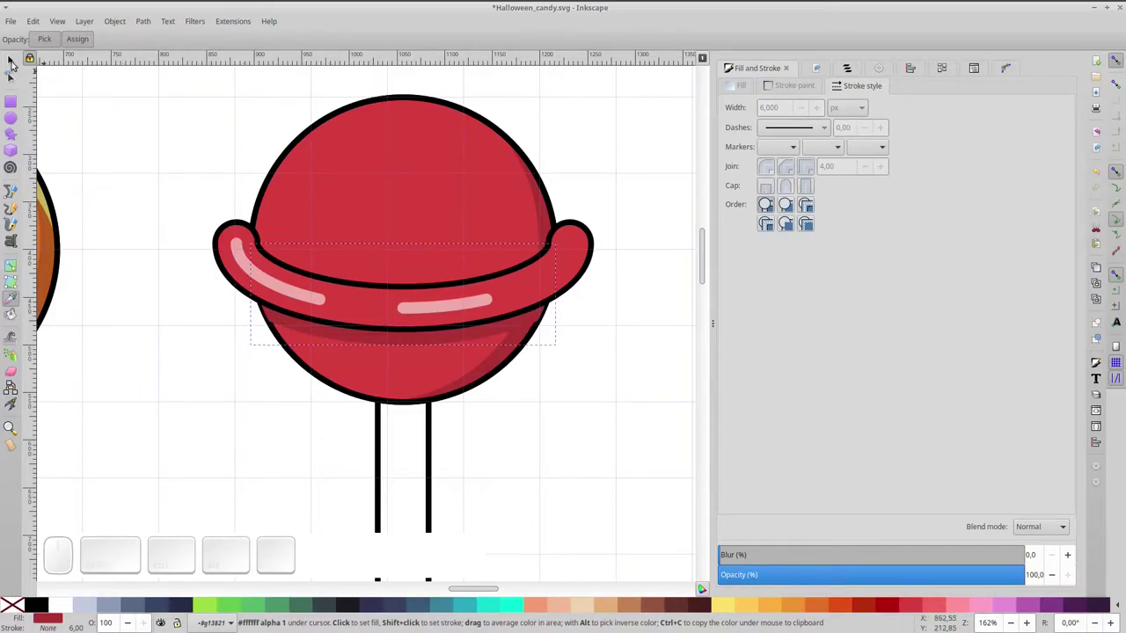
{"action": "left_click", "coordinate": [20, 65]}
{"action": "left_click", "coordinate": [196, 42]}
{"action": "left_click", "coordinate": [379, 194]}
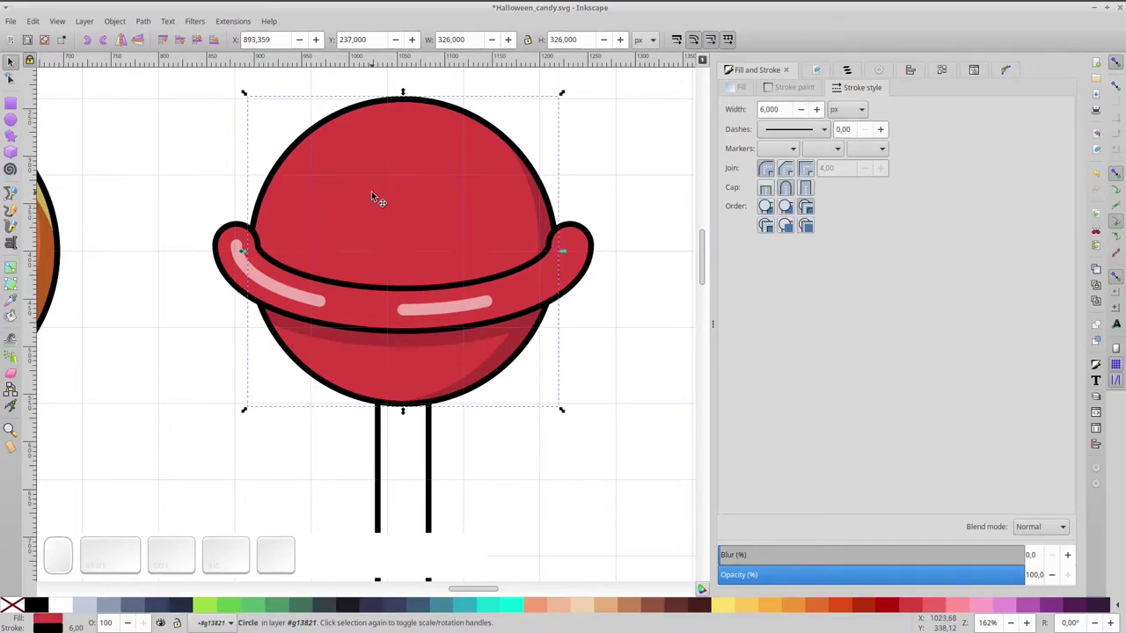
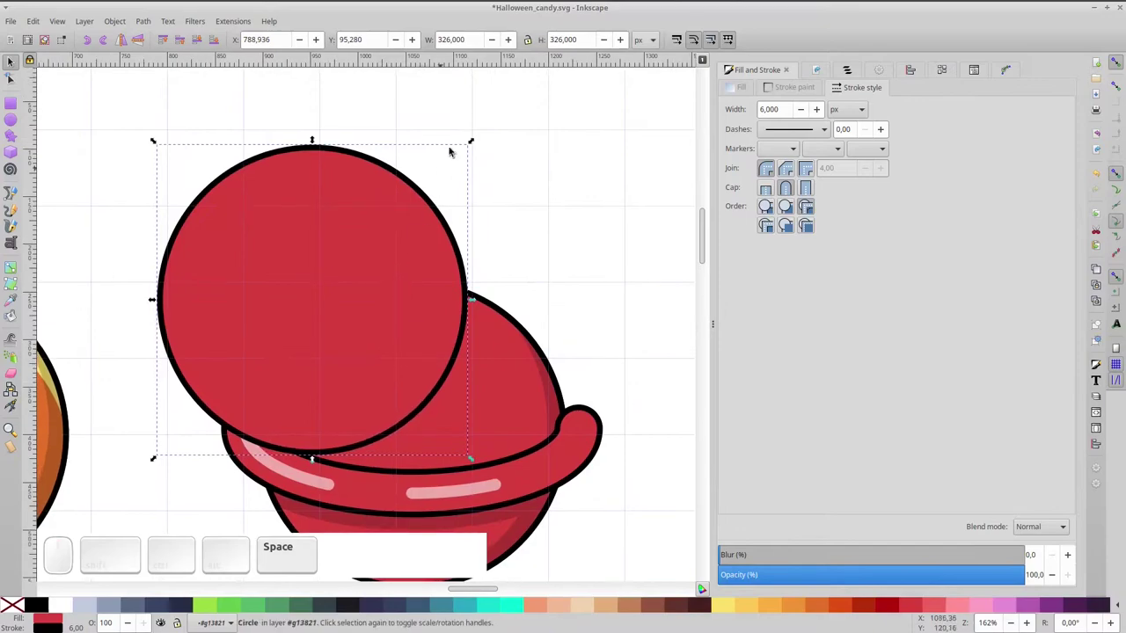
Intersect an enlarged circle copy with the ball to form an upper-left cap shape.
{"action": "left_click", "coordinate": [472, 147]}
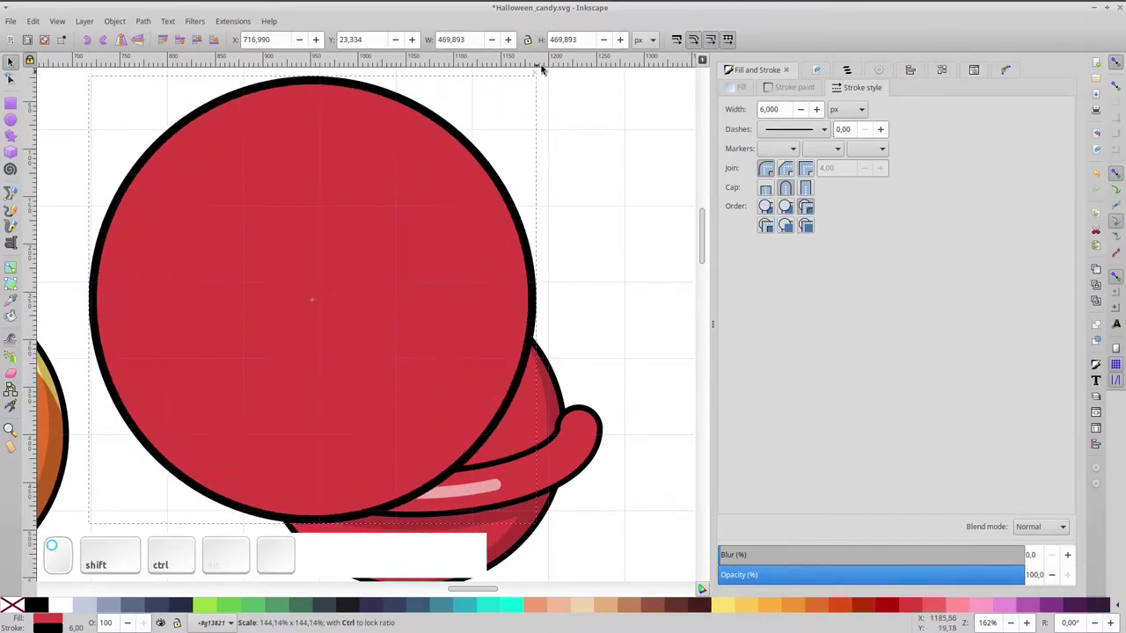
{"action": "left_click_drag", "start_coordinate": [473, 355], "coordinate": [457, 419]}
{"action": "left_click", "coordinate": [460, 420]}
{"action": "key", "text": "ctrl+d"}
{"action": "left_click", "coordinate": [333, 233]}
{"action": "key", "text": "ctrl+KP_Multiply"}
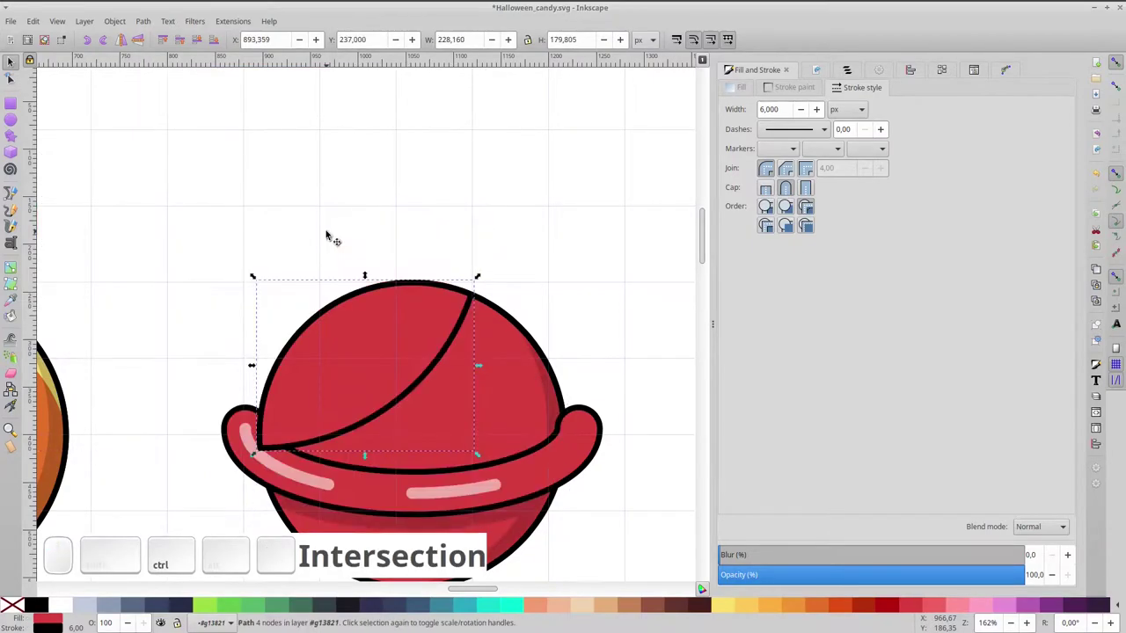
Fill the cap white, remove its outline and lower its opacity to a translucent highlight.
{"action": "left_click", "coordinate": [67, 608]}
{"action": "left_click", "coordinate": [15, 612]}
{"action": "left_click", "coordinate": [201, 51]}
{"action": "left_click", "coordinate": [202, 50]}
{"action": "left_click", "coordinate": [201, 50]}
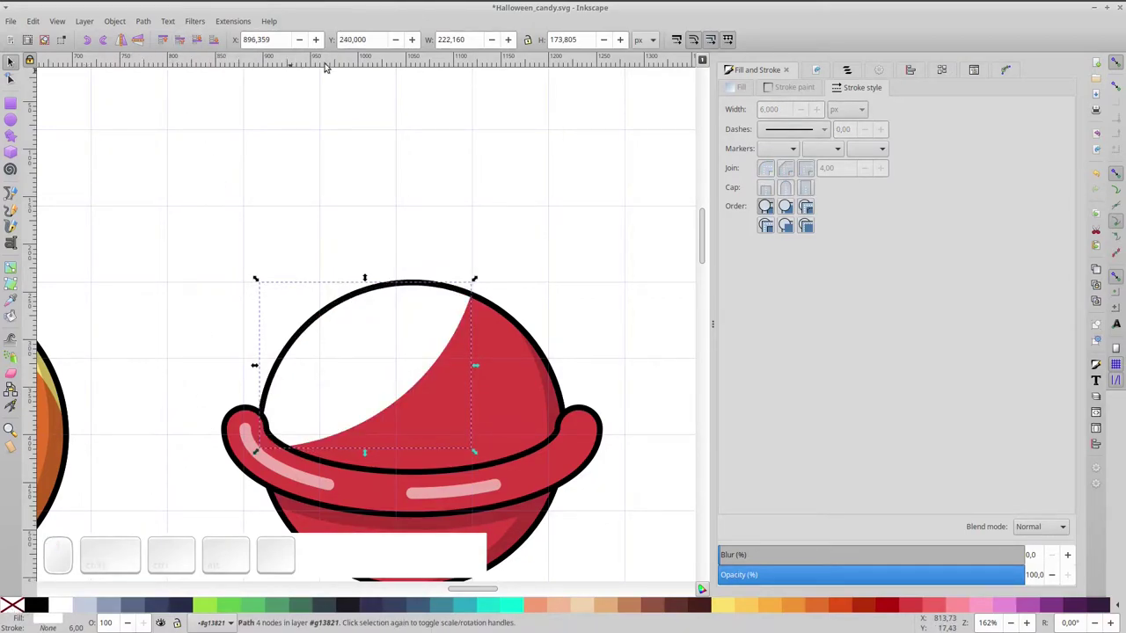
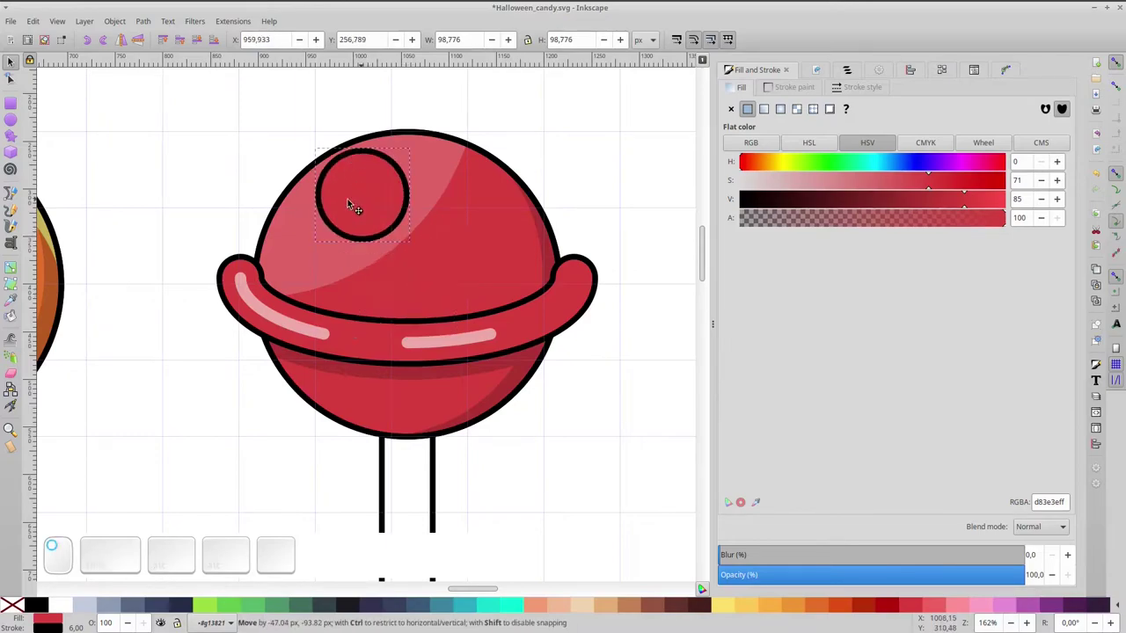
Make a small circle white, shrink it and place it as a shine dot on the ball's upper-left.
{"action": "left_click", "coordinate": [64, 611]}
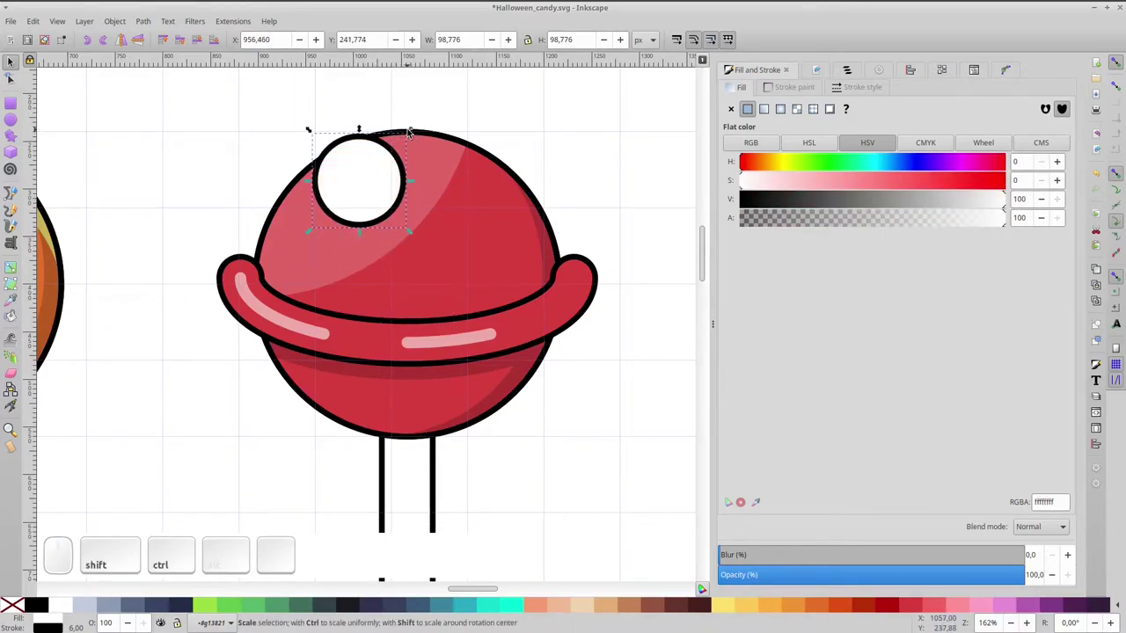
{"action": "left_click_drag", "start_coordinate": [413, 135], "coordinate": [391, 168]}
{"action": "left_click_drag", "start_coordinate": [374, 177], "coordinate": [119, 533]}
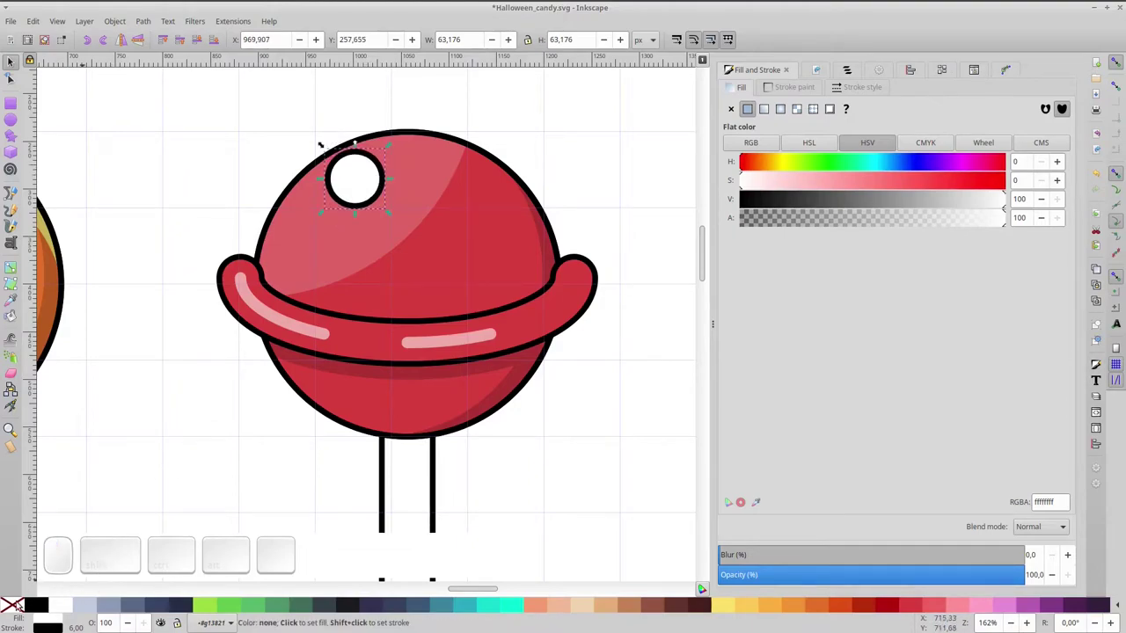
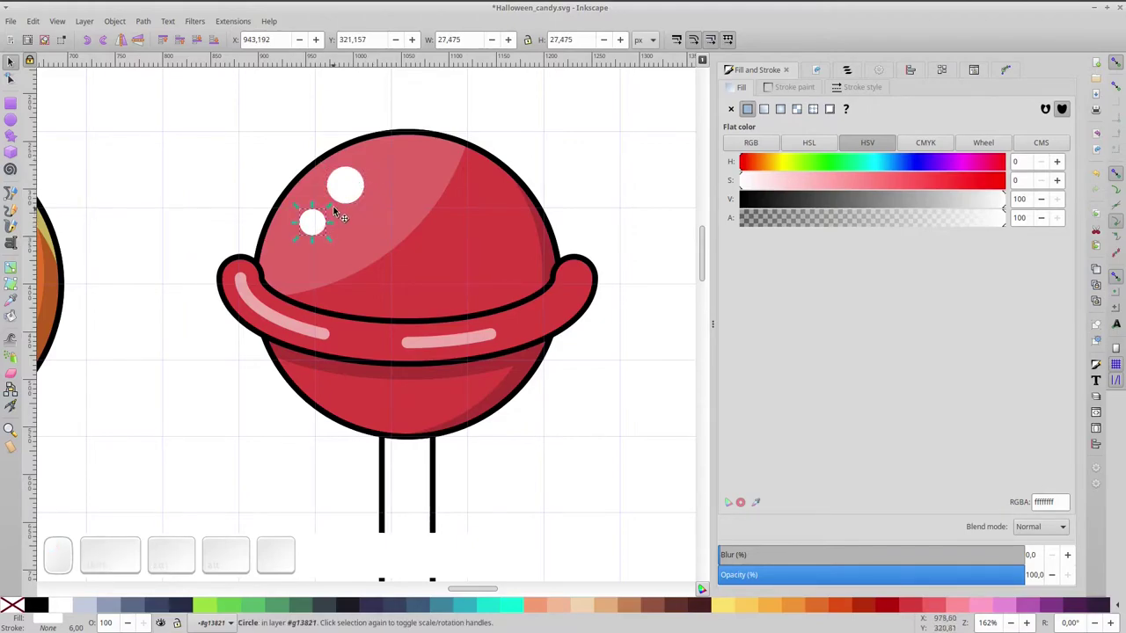
Add a second, smaller white shine dot beside the first.
{"action": "left_click_drag", "start_coordinate": [335, 206], "coordinate": [328, 231]}
{"action": "left_click", "coordinate": [320, 231]}
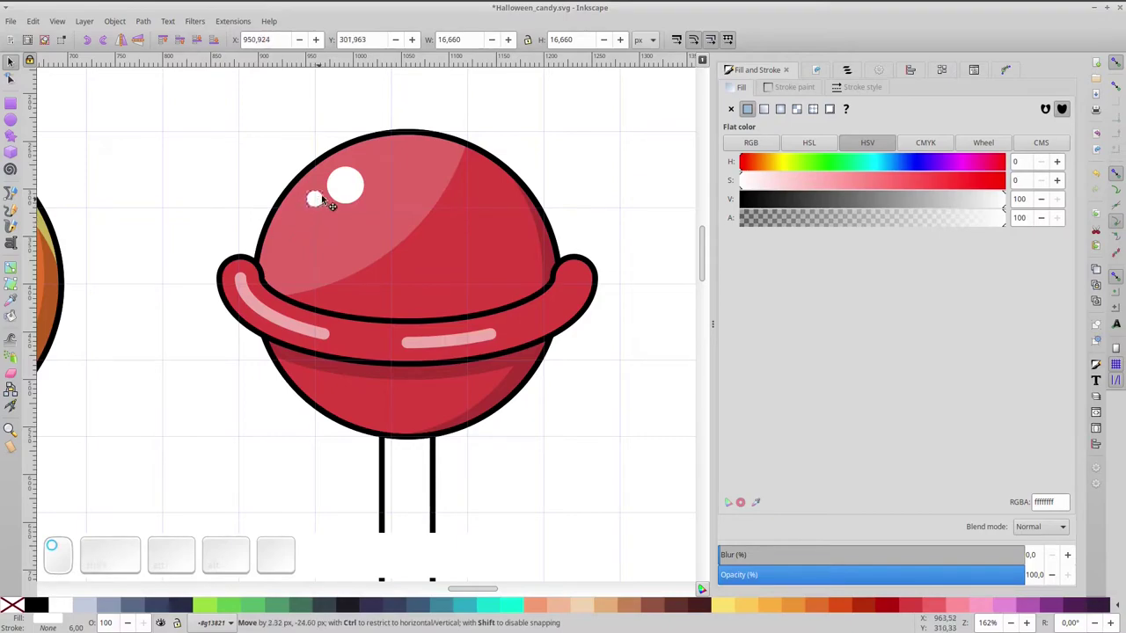
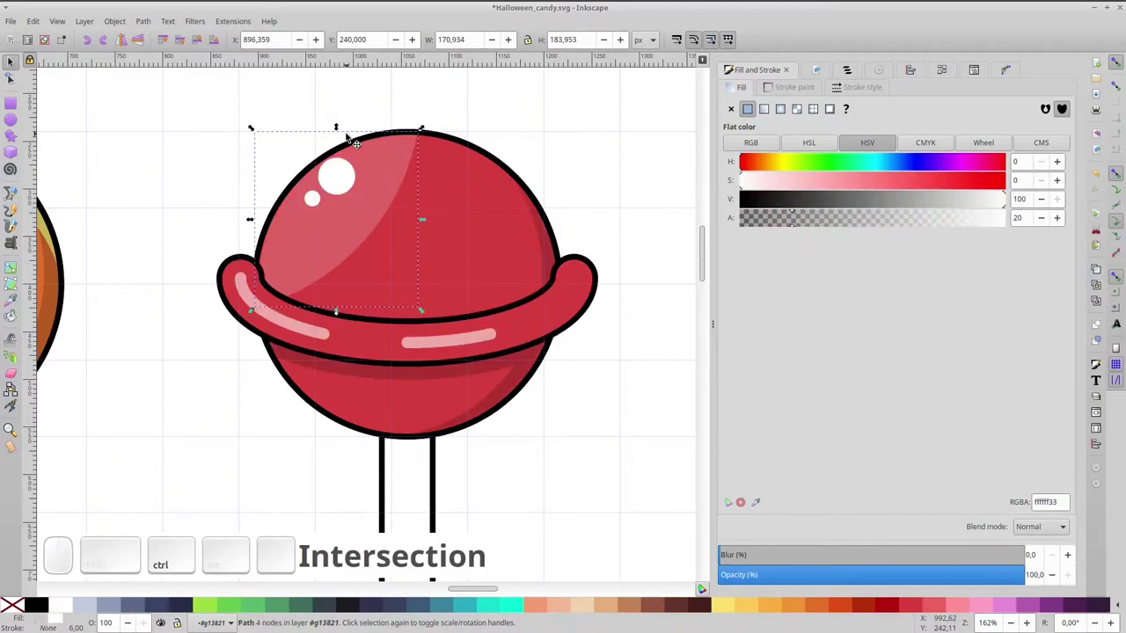
{"action": "left_click", "coordinate": [599, 185]}
{"action": "scroll", "scroll_direction": "down", "scroll_amount": 3}
Fit the page, delete the duplicated red lollipop and select the swirl lollipop.
{"action": "key", "text": "space"}
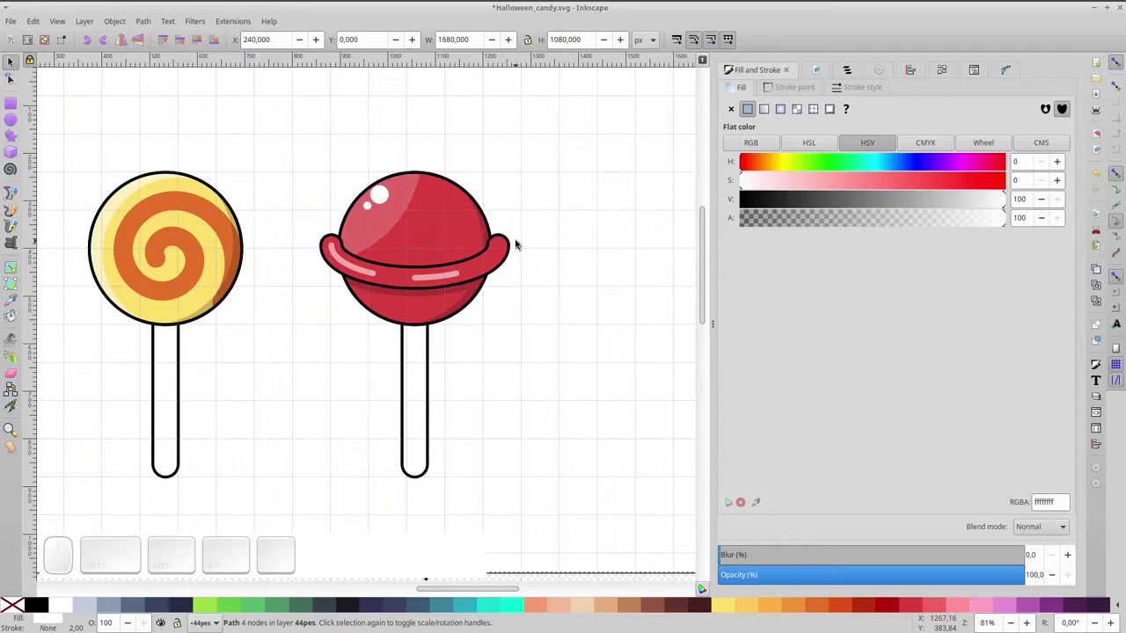
{"action": "left_click", "coordinate": [179, 255]}
{"action": "left_click", "coordinate": [433, 253]}
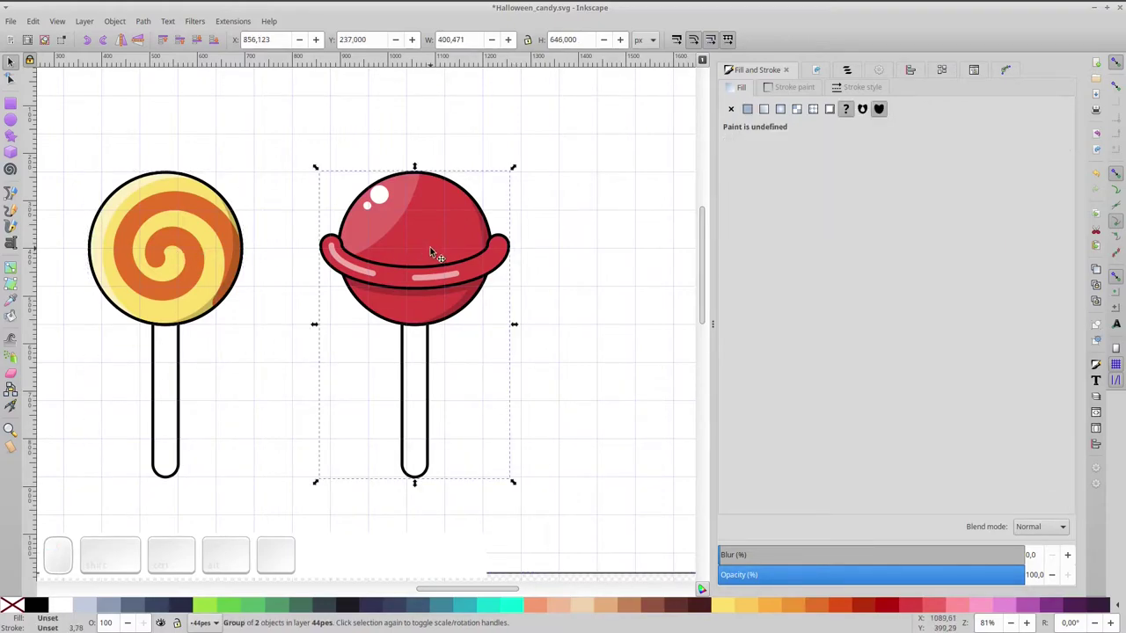
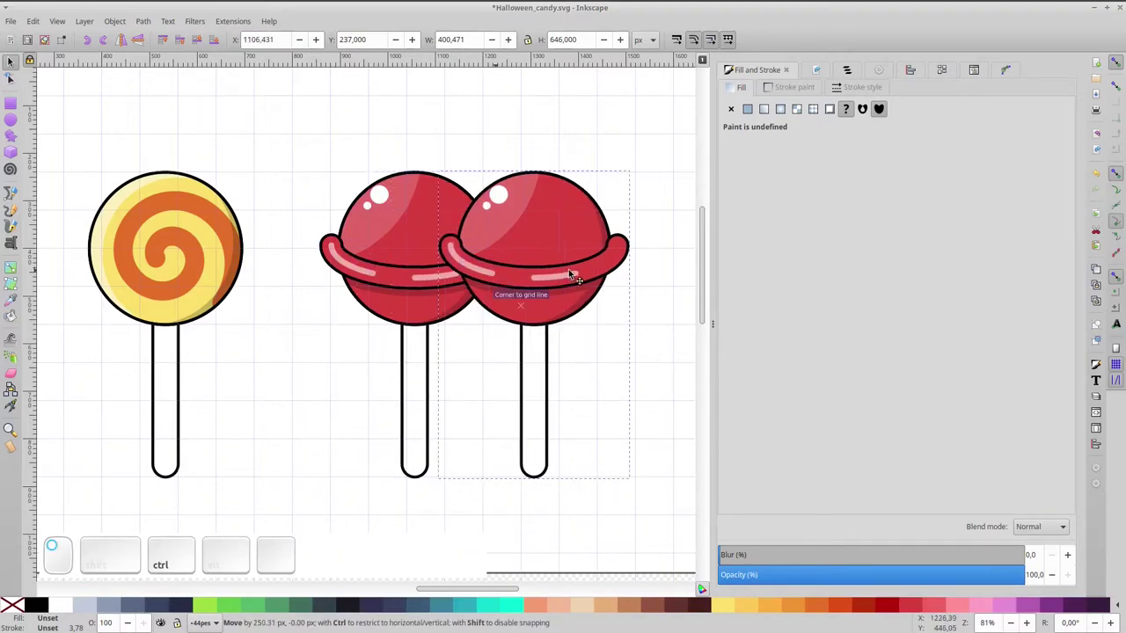
{"action": "key", "text": "KP_5"}
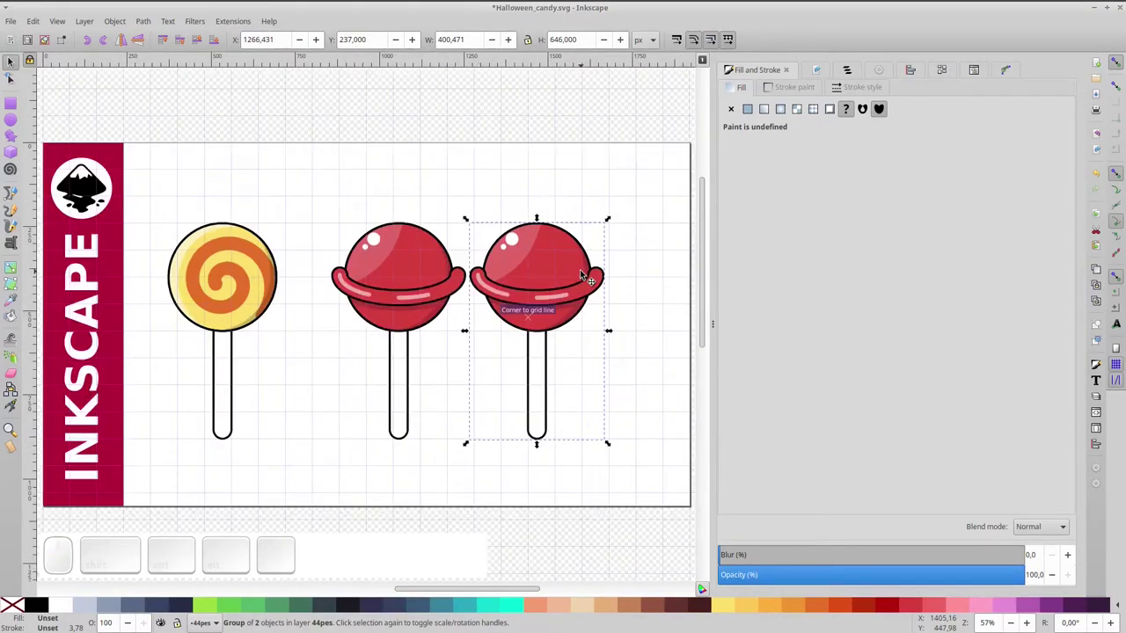
{"action": "key", "text": "Delete"}
{"action": "left_click", "coordinate": [233, 310]}
Duplicate the swirl lollipop to the right of the red one and fill its candy circle orange.
{"action": "key", "text": "ctrl+d"}
{"action": "left_click_drag", "start_coordinate": [223, 293], "coordinate": [594, 292]}
{"action": "left_click", "coordinate": [594, 283]}
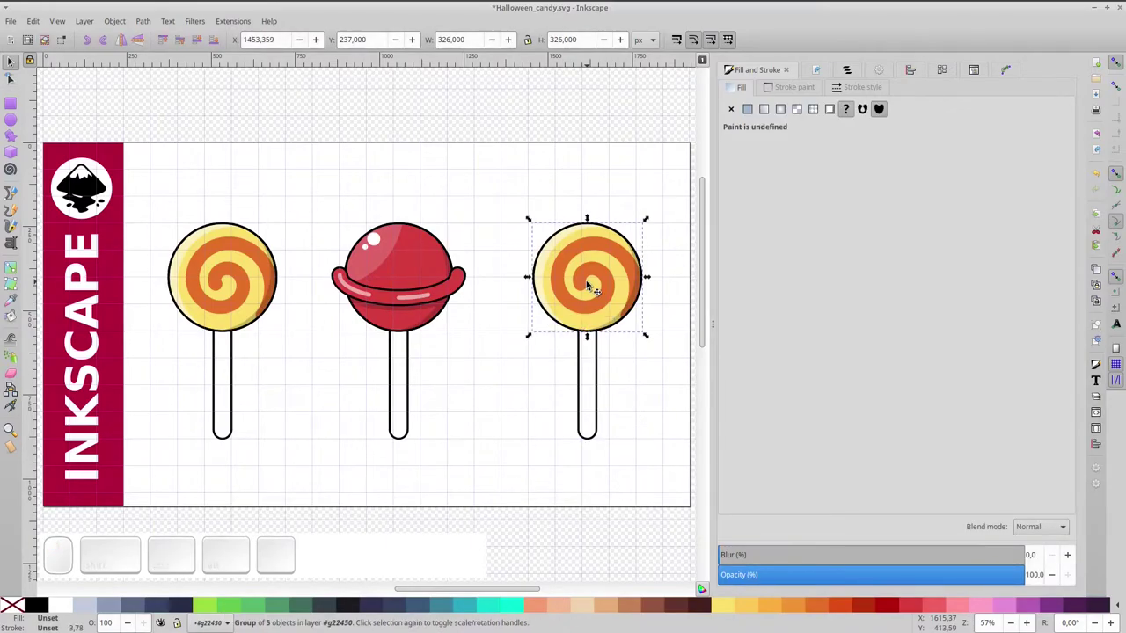
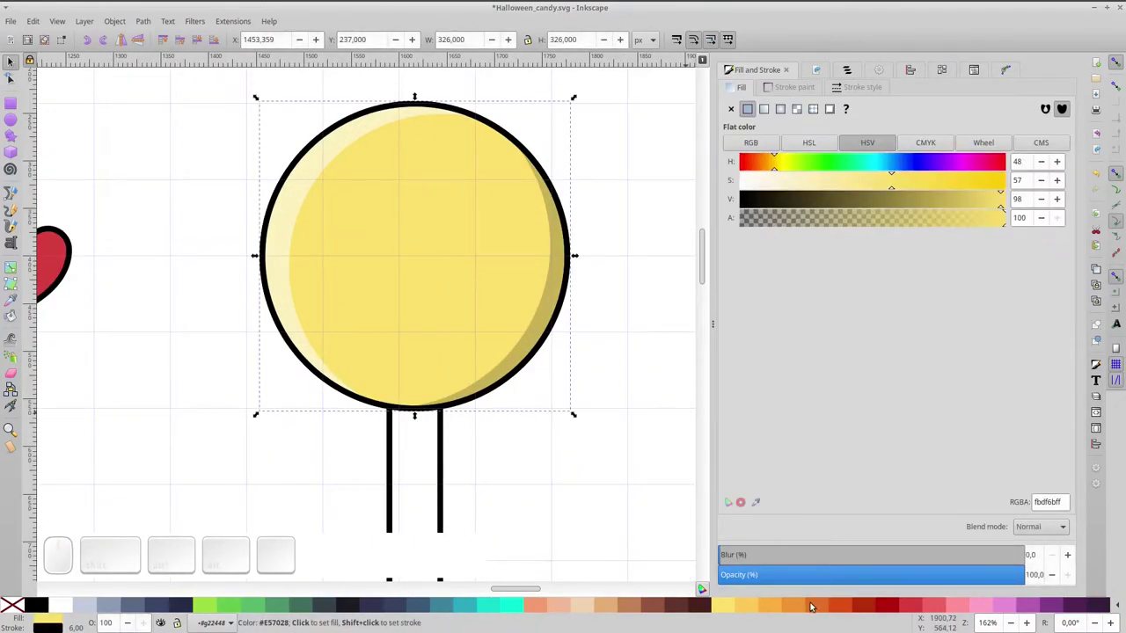
{"action": "left_click", "coordinate": [802, 608]}
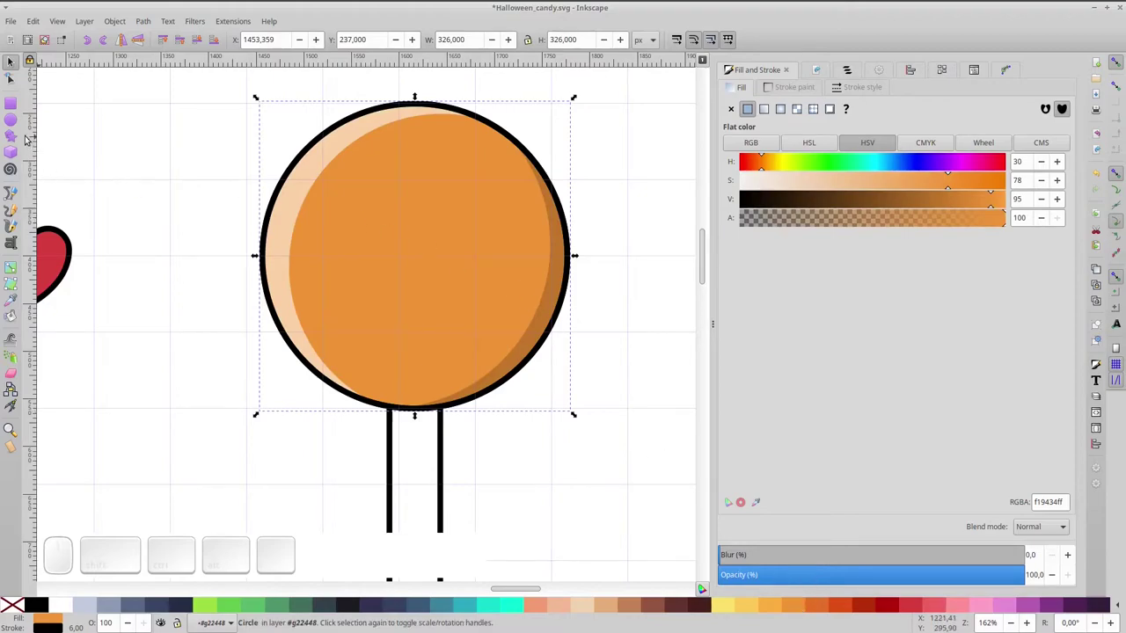
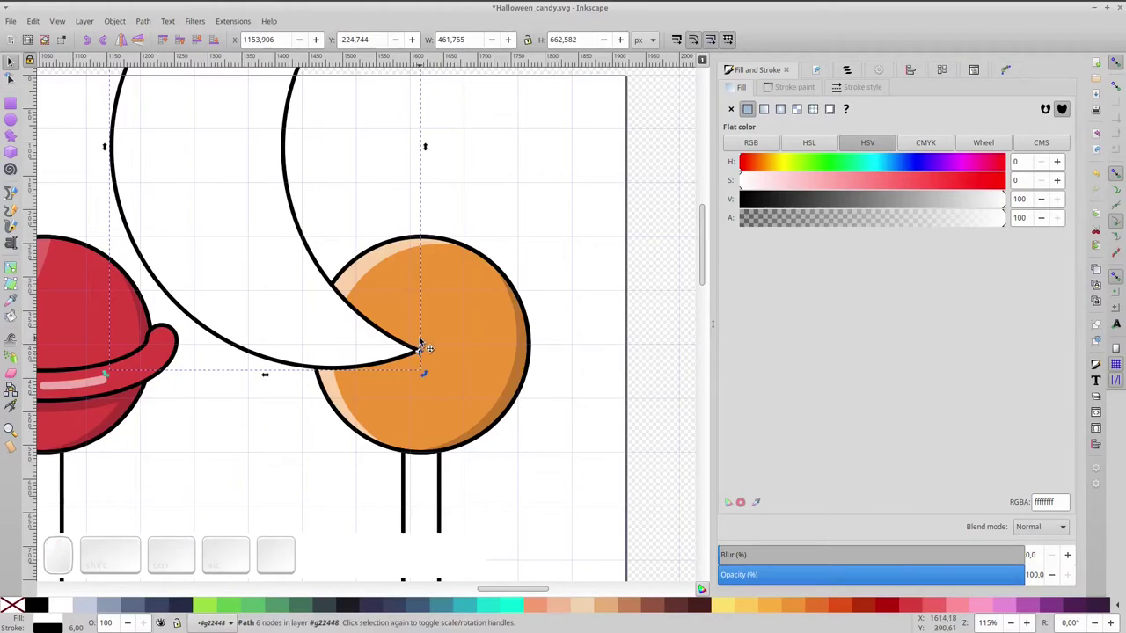
Duplicate the white crescent and rotate copies around the candy centre into a pinwheel.
{"action": "key", "text": "space"}
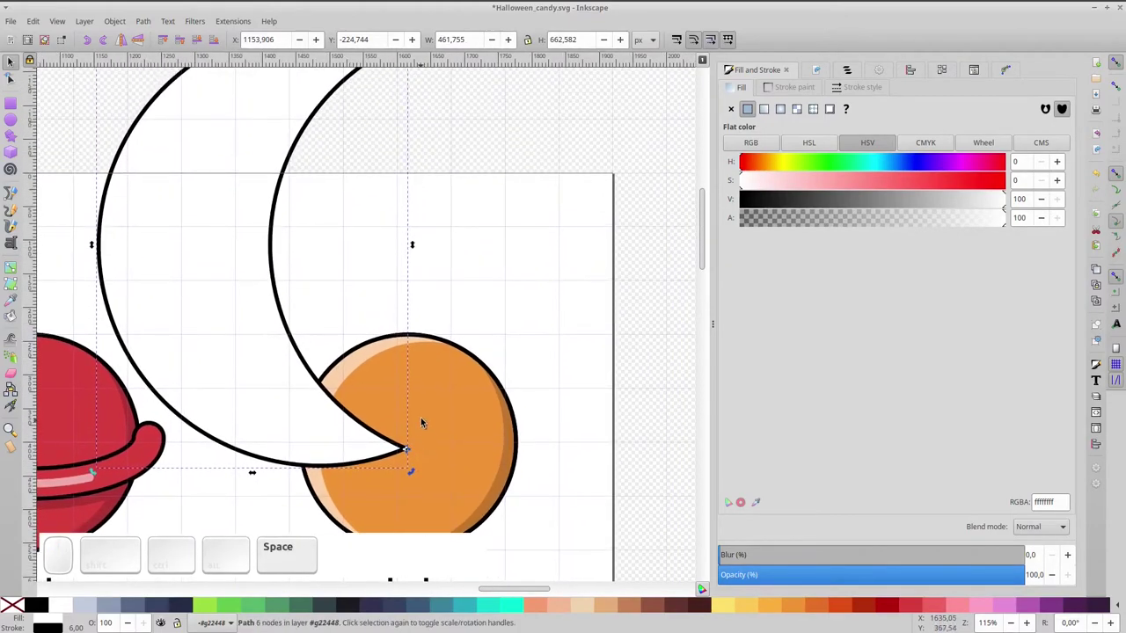
{"action": "scroll", "scroll_direction": "down", "scroll_amount": 3}
{"action": "scroll", "scroll_direction": "down", "scroll_amount": 3}
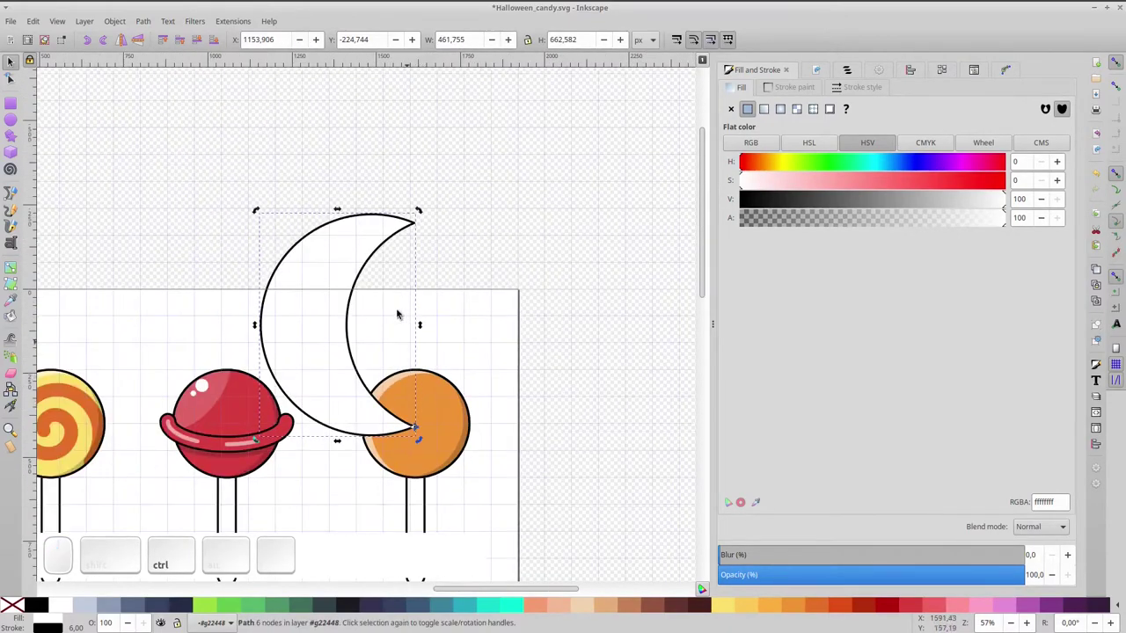
{"action": "key", "text": "ctrl+d"}
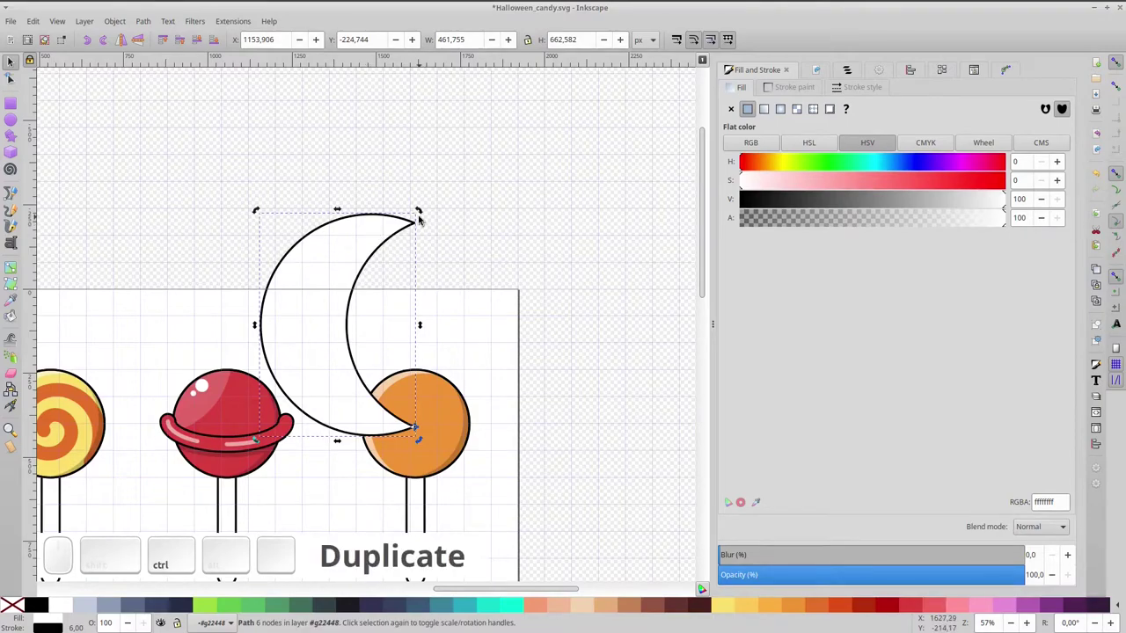
{"action": "left_click_drag", "start_coordinate": [422, 212], "coordinate": [526, 553]}
{"action": "left_click_drag", "start_coordinate": [495, 612], "coordinate": [513, 240]}
{"action": "key", "text": "ctrl+space"}
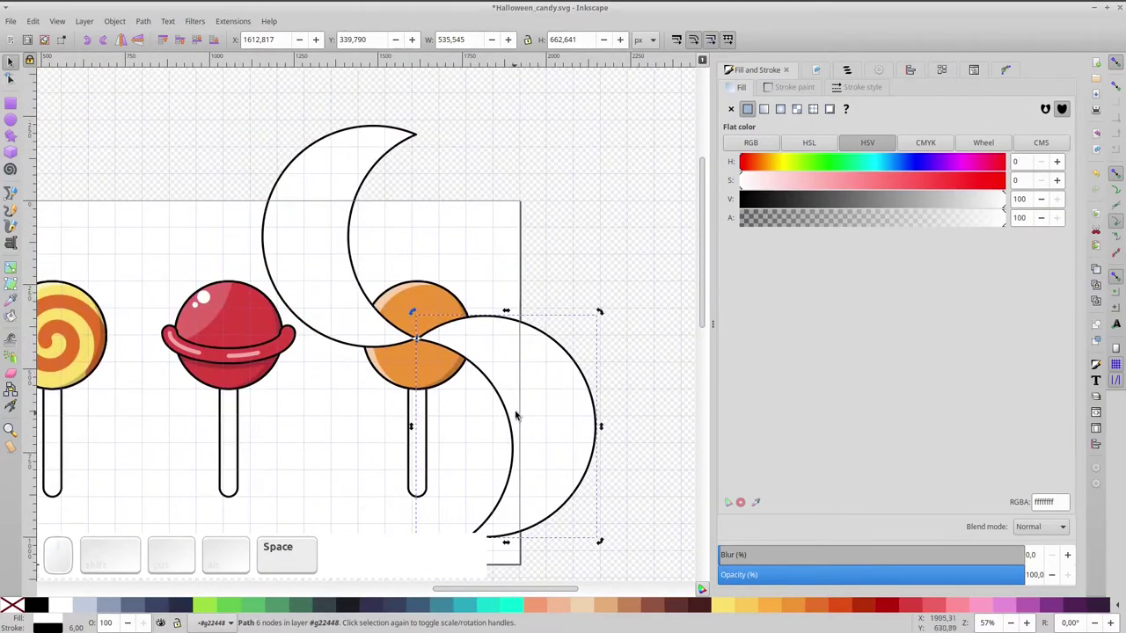
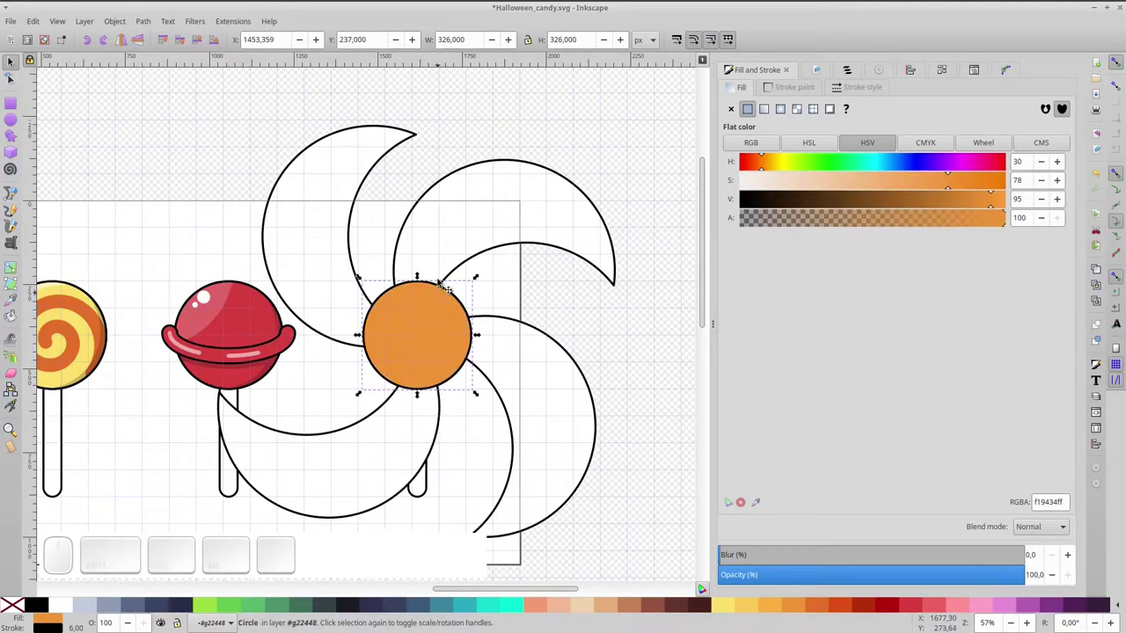
Combine the crescents into one shape and add the orange candy circle to the selection.
{"action": "left_click", "coordinate": [444, 254]}
{"action": "left_click", "coordinate": [325, 279]}
{"action": "left_click", "coordinate": [334, 471]}
{"action": "left_click", "coordinate": [563, 438]}
{"action": "key", "text": "ctrl+KP_Add"}
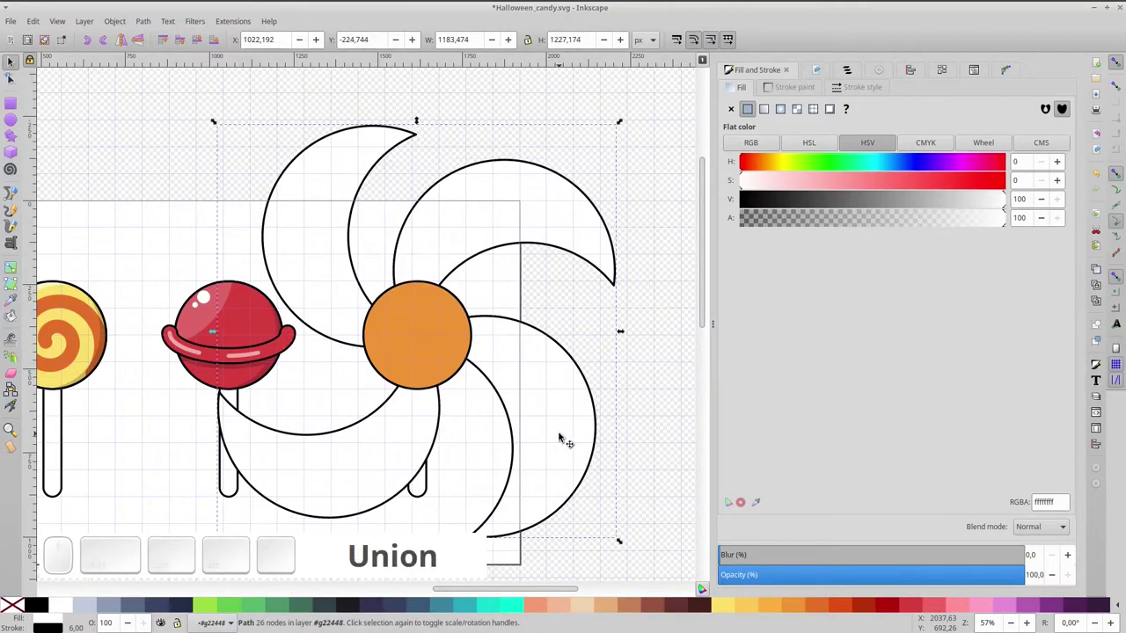
{"action": "left_click", "coordinate": [452, 345]}
Cut the crescent pattern to the candy outline and give a stripe light grey shading raised above the stripes.
{"action": "key", "text": "ctrl+KP_Multiply"}
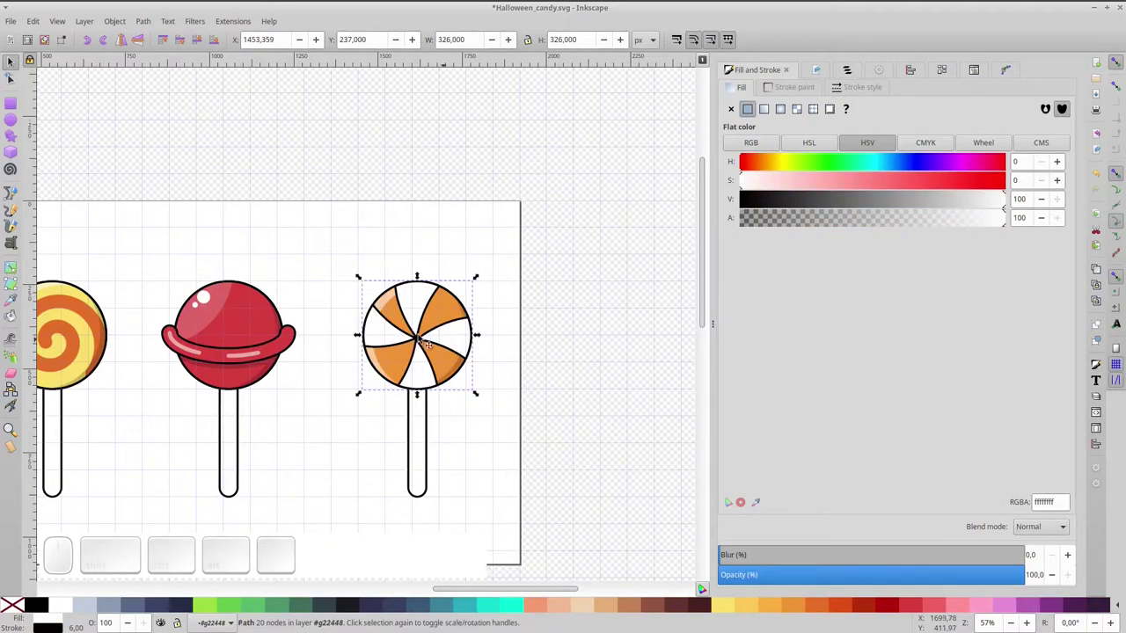
{"action": "scroll", "scroll_direction": "up", "scroll_amount": 3}
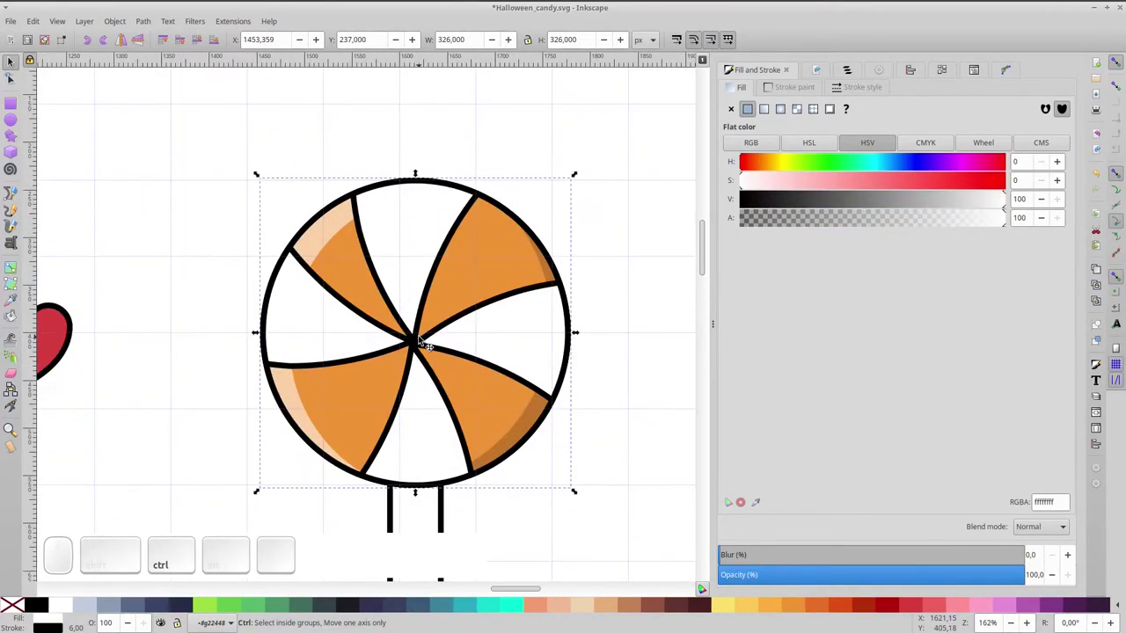
{"action": "left_click", "coordinate": [411, 287]}
{"action": "left_click", "coordinate": [200, 45]}
{"action": "left_click", "coordinate": [200, 46]}
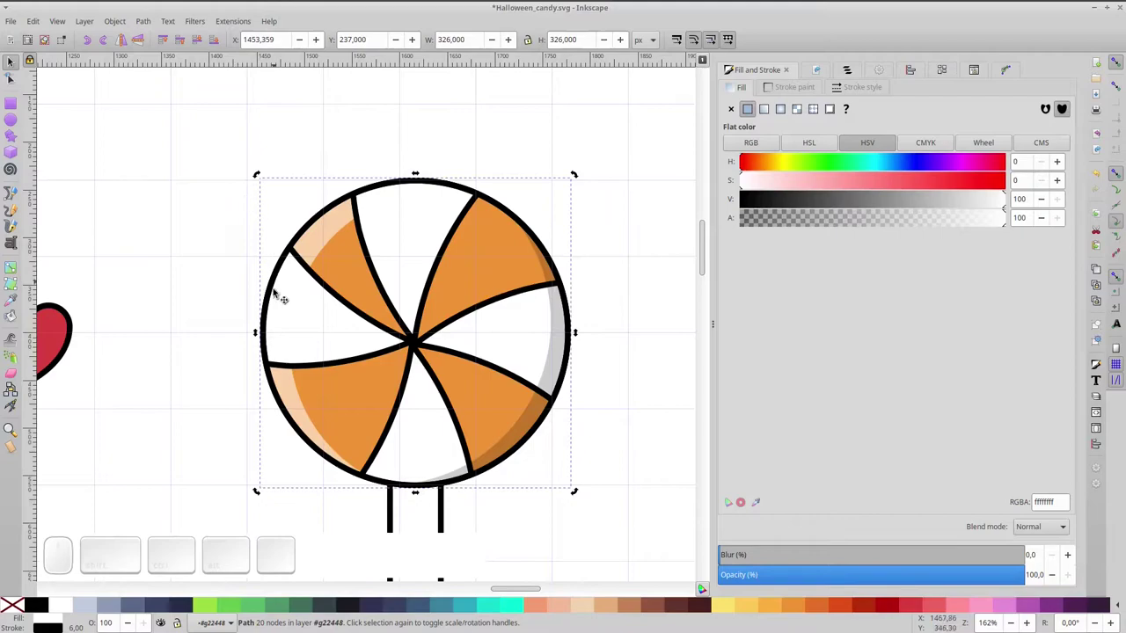
{"action": "left_click", "coordinate": [203, 46]}
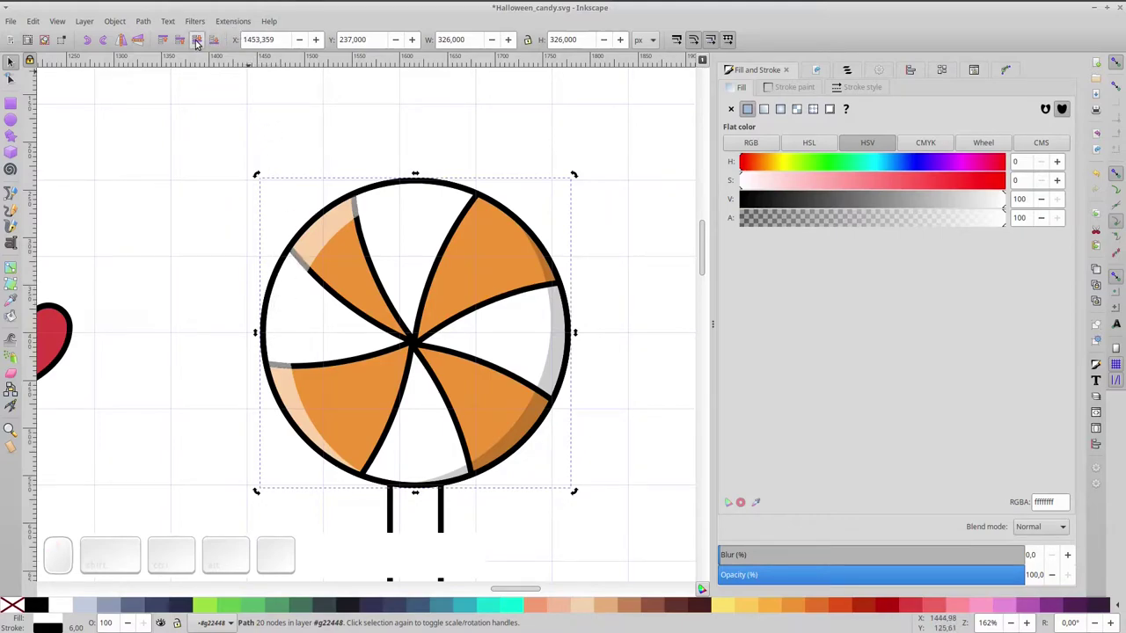
Undo the extra grey shading on the left, deselect and bring all three lollipops into view.
{"action": "key", "text": "ctrl+z"}
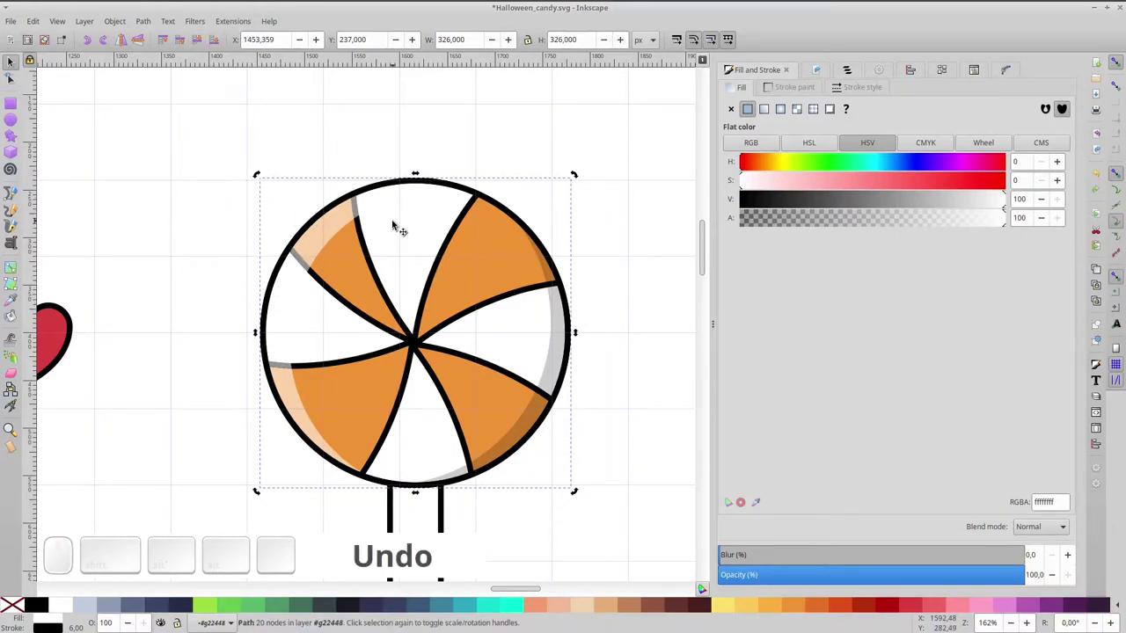
{"action": "key", "text": "ctrl+z"}
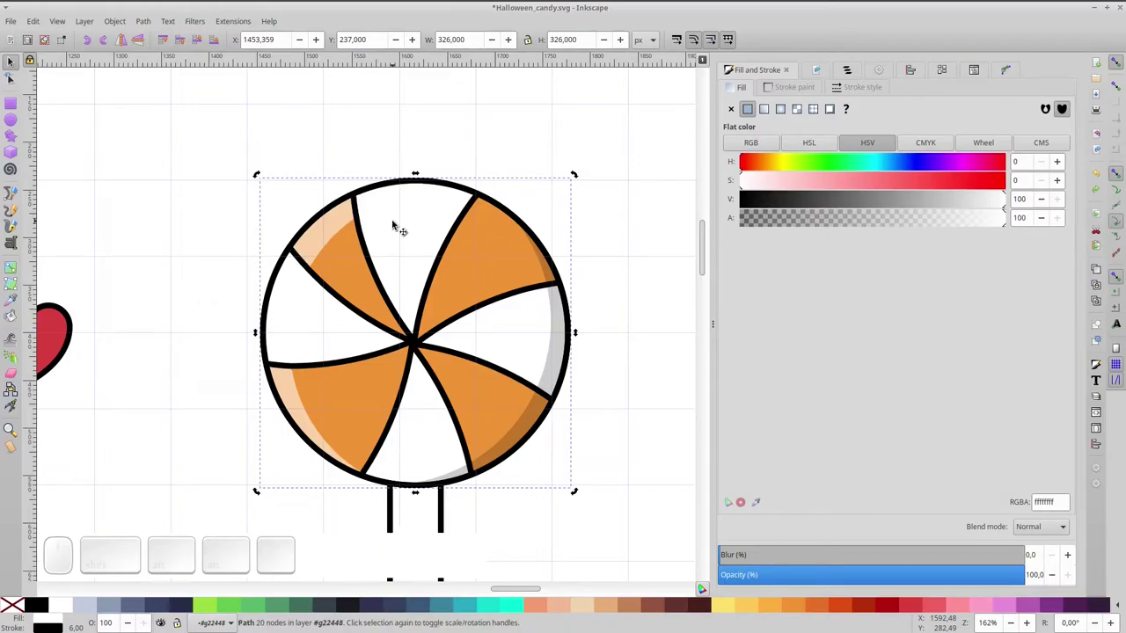
{"action": "scroll", "scroll_direction": "down", "scroll_amount": 3}
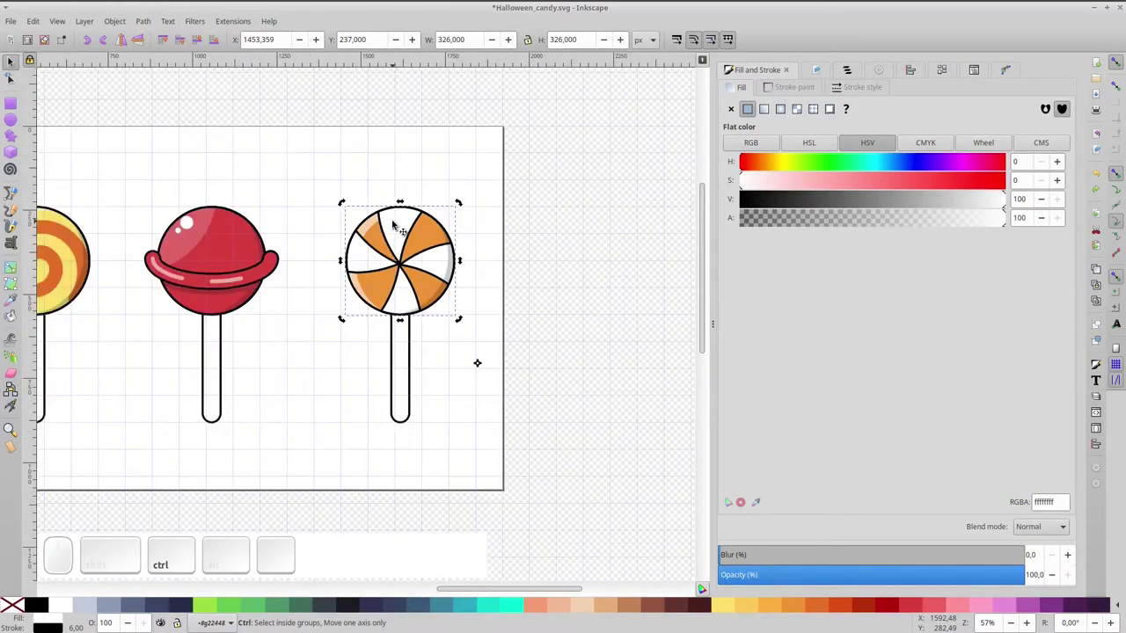
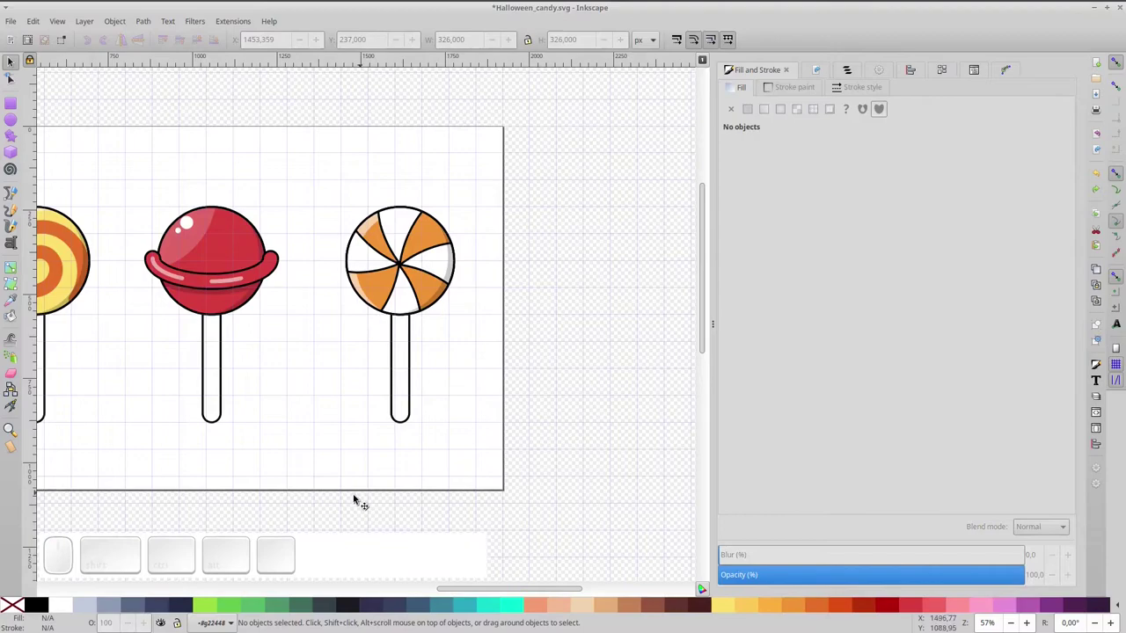
{"action": "left_click", "coordinate": [353, 501]}
{"action": "middle_click", "coordinate": [455, 478]}
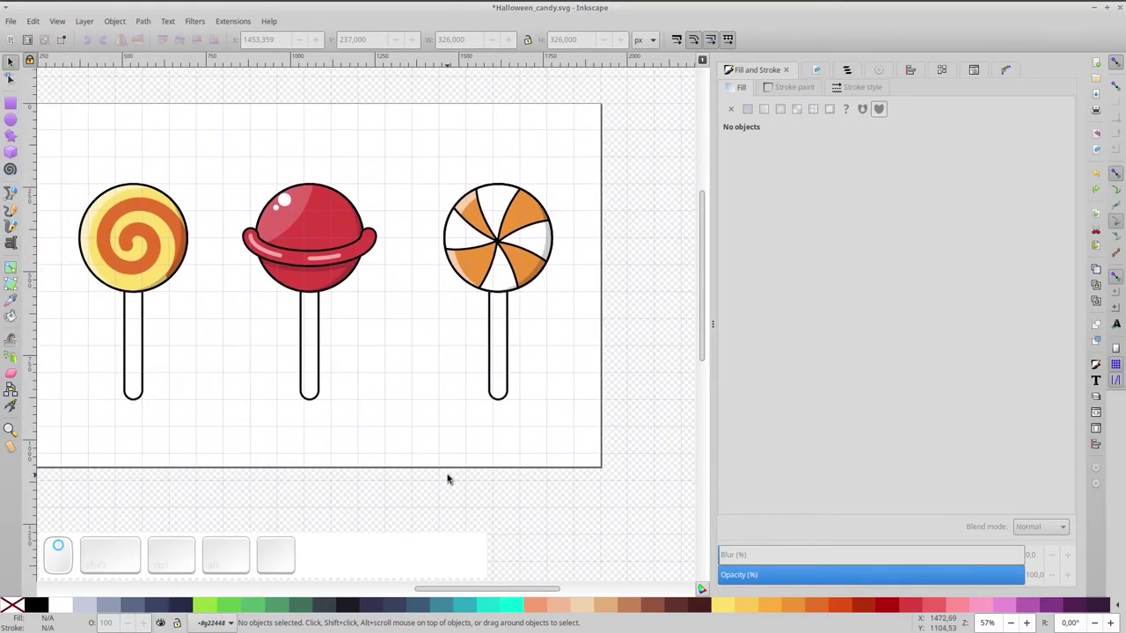
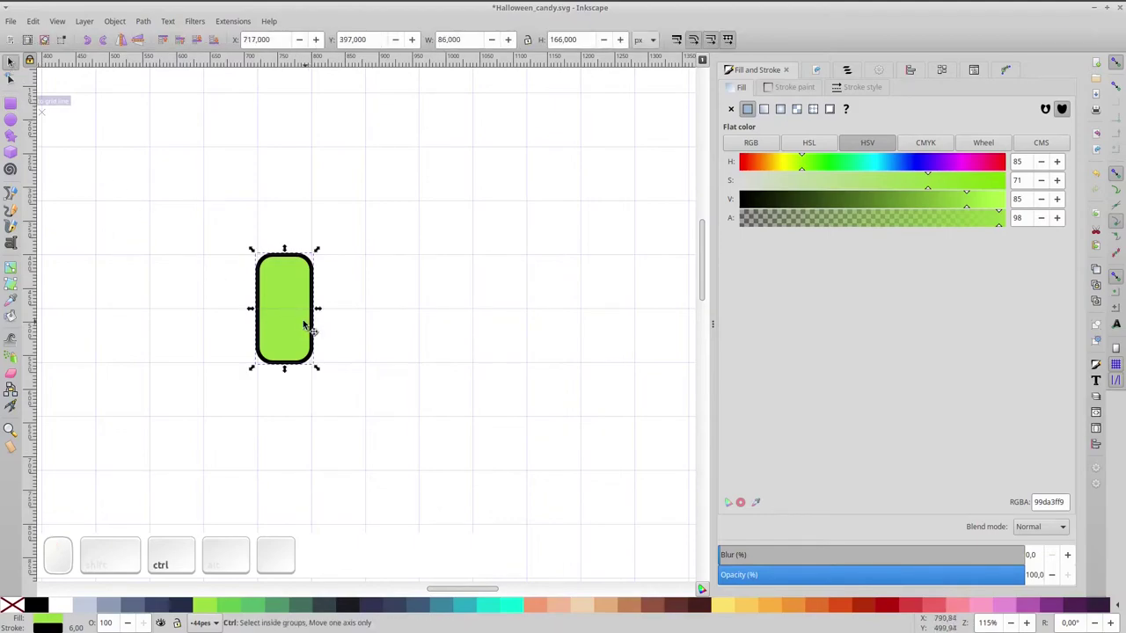
Duplicate the green rounded bar repeatedly into a row of six bars.
{"action": "key", "text": "ctrl+d"}
{"action": "left_click", "coordinate": [296, 308]}
{"action": "left_click", "coordinate": [360, 304]}
{"action": "key", "text": "ctrl+d"}
{"action": "left_click", "coordinate": [344, 314]}
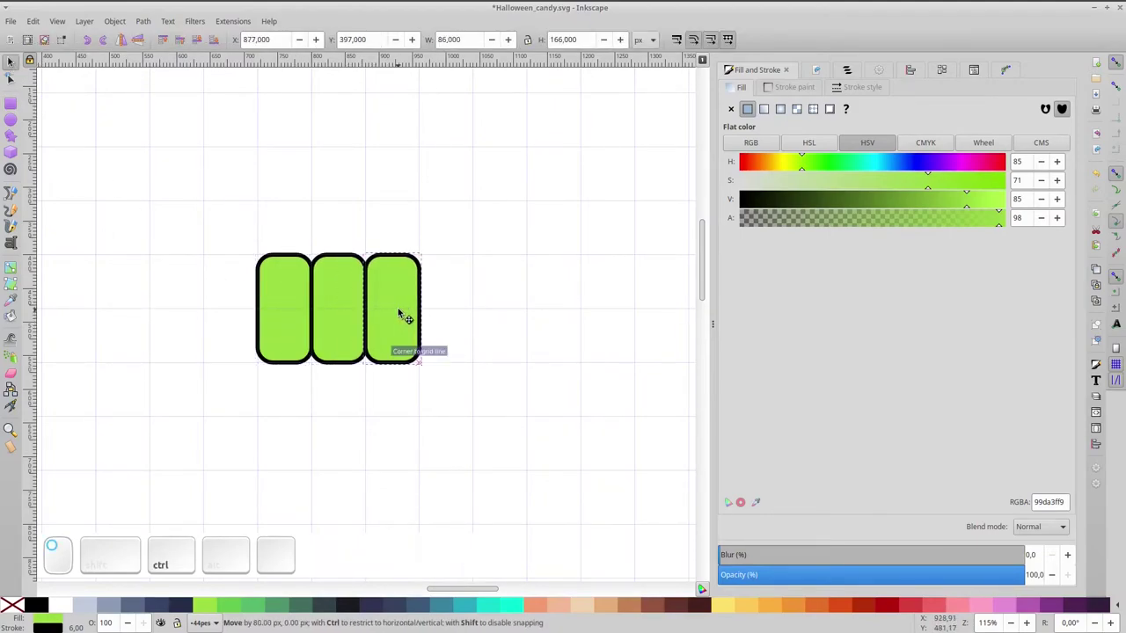
{"action": "key", "text": "ctrl+d"}
{"action": "left_click_drag", "start_coordinate": [402, 317], "coordinate": [386, 321]}
Recolour the bars teal, beige, yellow and red from the palette.
{"action": "left_click", "coordinate": [328, 320]}
{"action": "left_click", "coordinate": [488, 607]}
{"action": "left_click", "coordinate": [402, 317]}
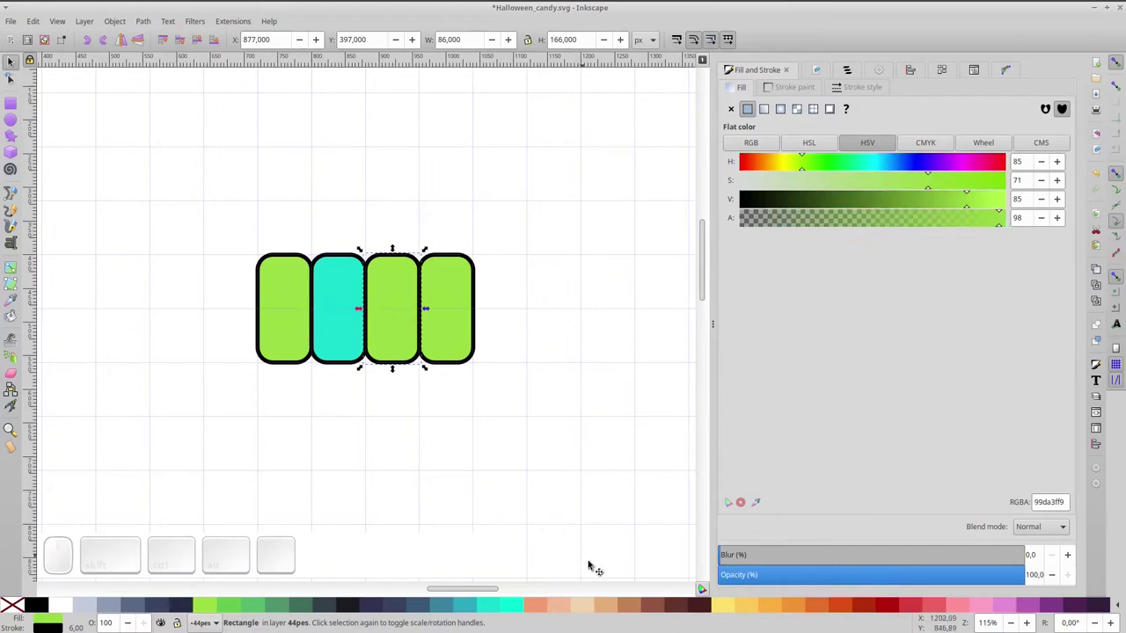
{"action": "left_click", "coordinate": [588, 606]}
{"action": "left_click", "coordinate": [463, 319]}
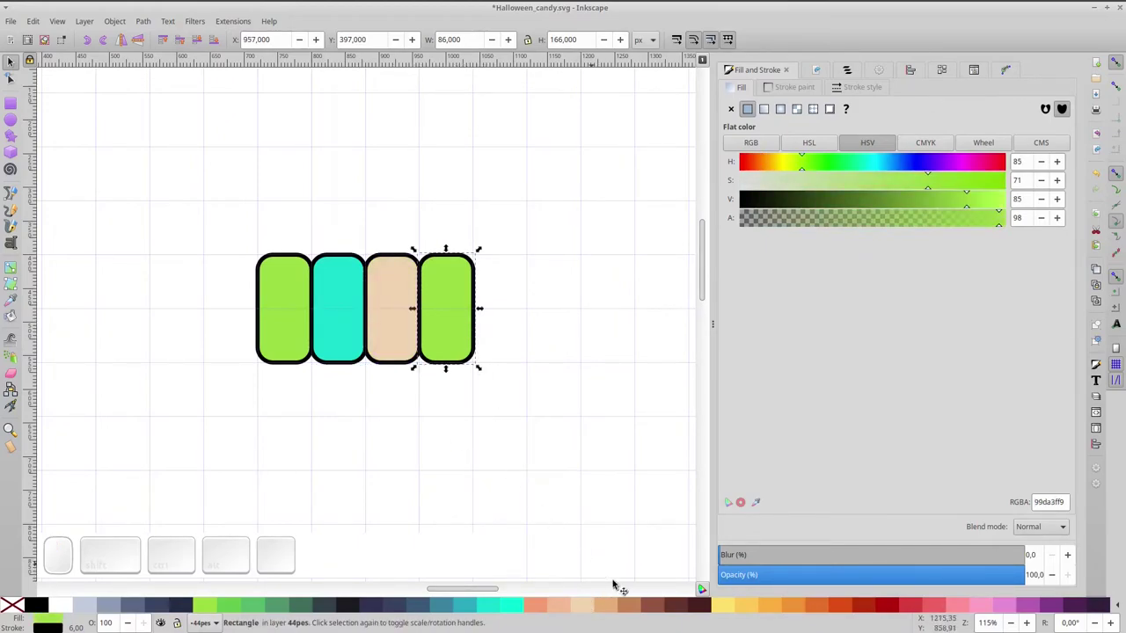
{"action": "left_click", "coordinate": [723, 615]}
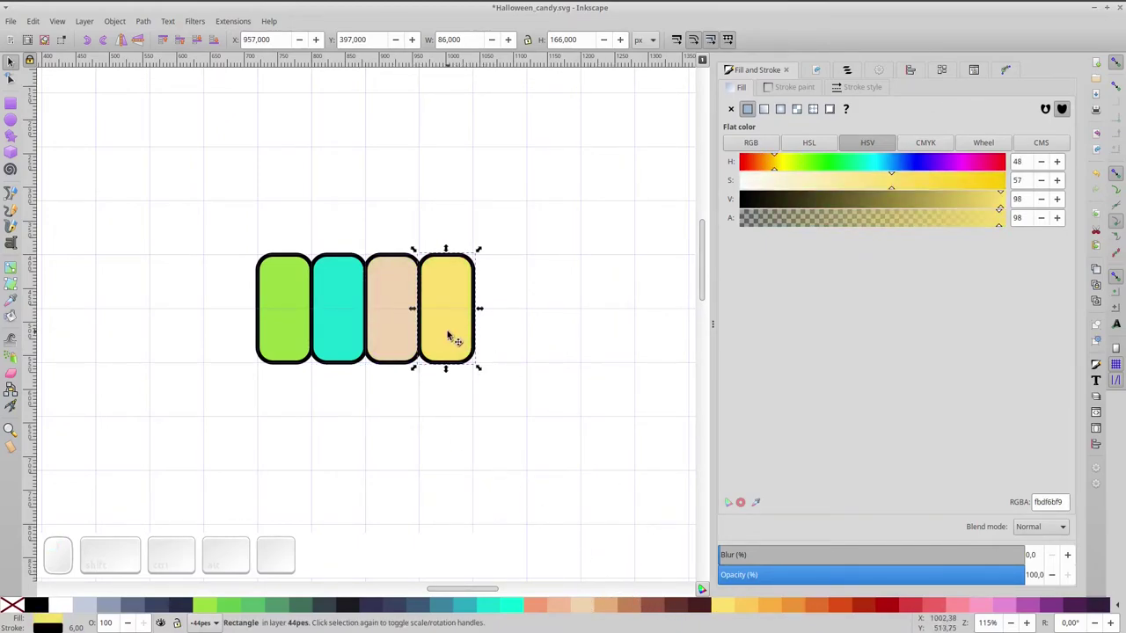
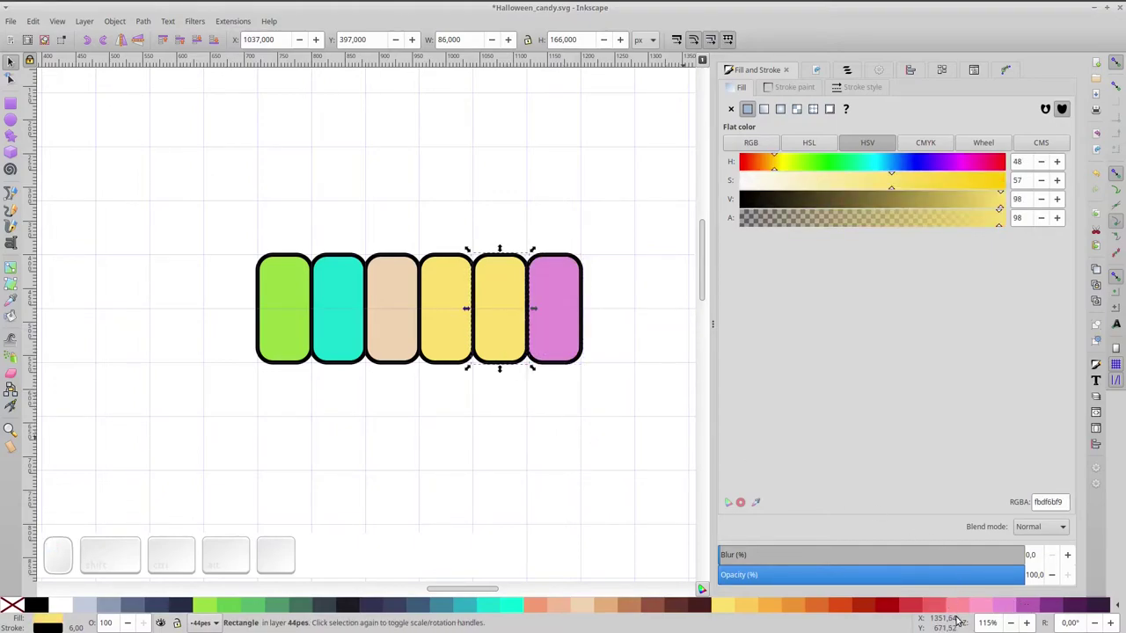
{"action": "left_click", "coordinate": [936, 612]}
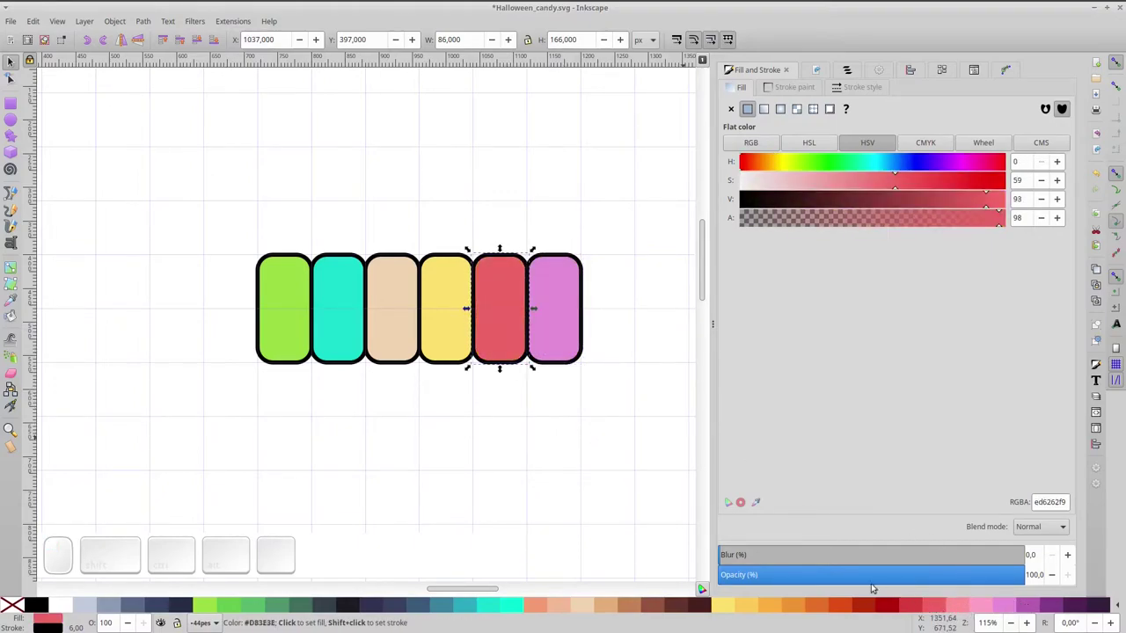
{"action": "left_click", "coordinate": [11, 105]}
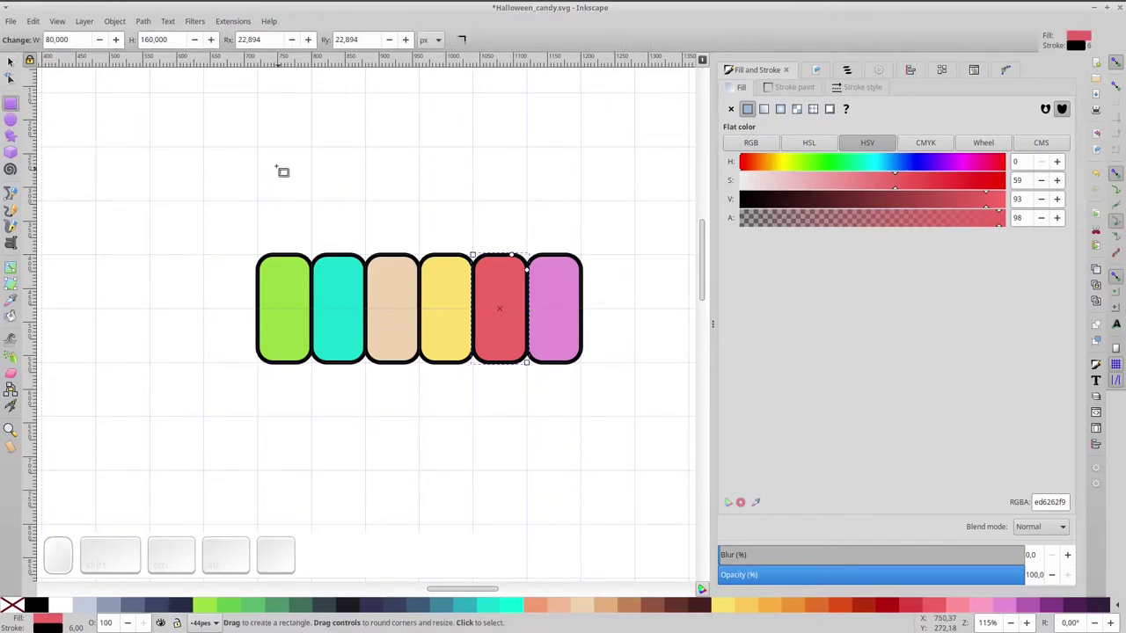
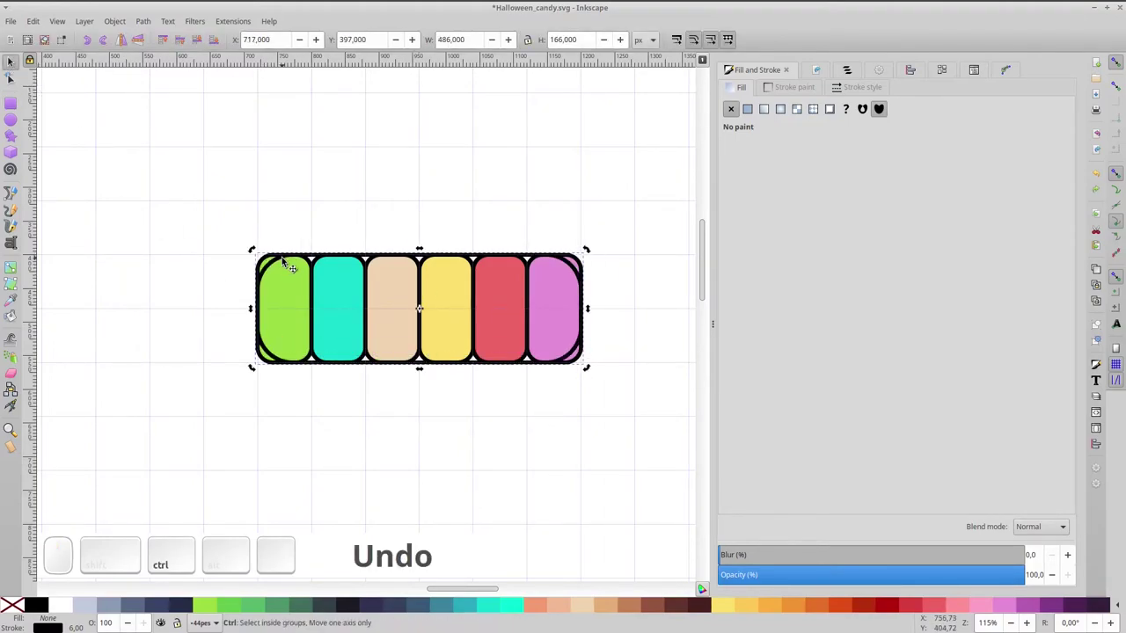
Duplicate the rounded candy outline and select the green stripe, undoing a mistaken difference.
{"action": "key", "text": "ctrl+d"}
{"action": "key", "text": "ctrl+d"}
{"action": "left_click", "coordinate": [289, 290]}
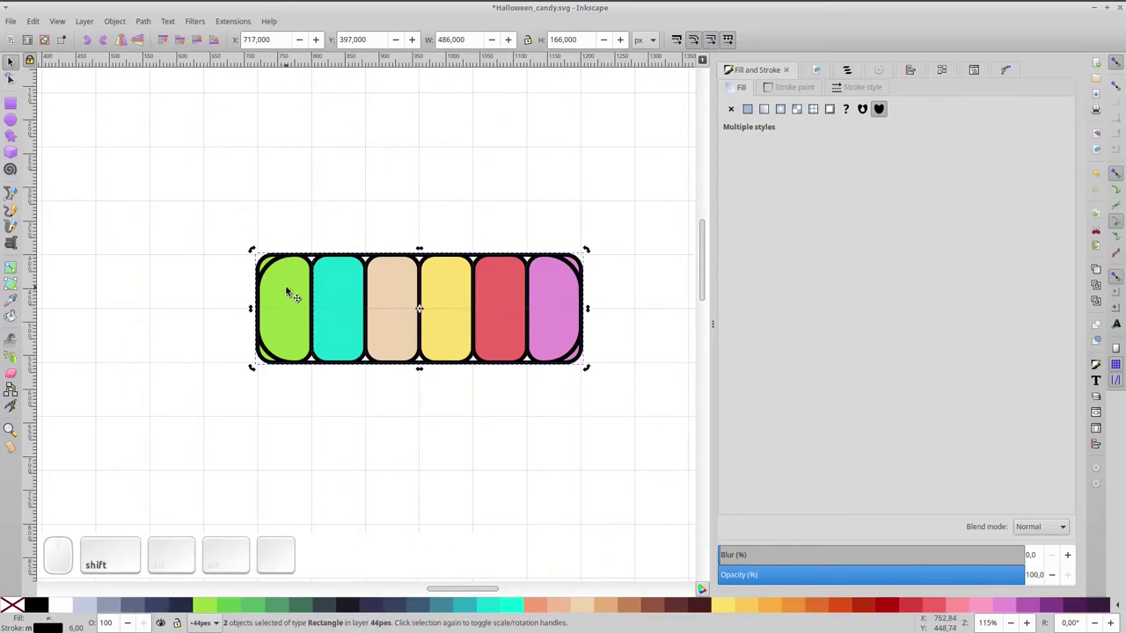
{"action": "key", "text": "ctrl+KP_Subtract"}
{"action": "key", "text": "ctrl+z"}
Intersect the green and pink end stripes with outline copies so they follow the rounded ends.
{"action": "left_click", "coordinate": [290, 290]}
{"action": "left_click", "coordinate": [275, 266]}
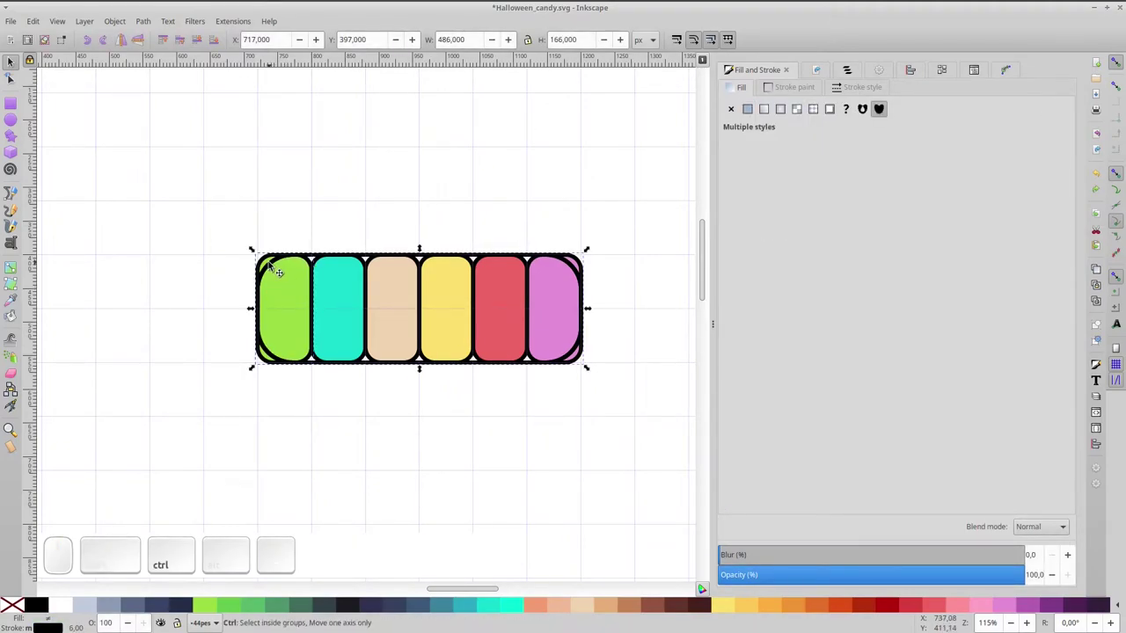
{"action": "key", "text": "ctrl+KP_Multiply"}
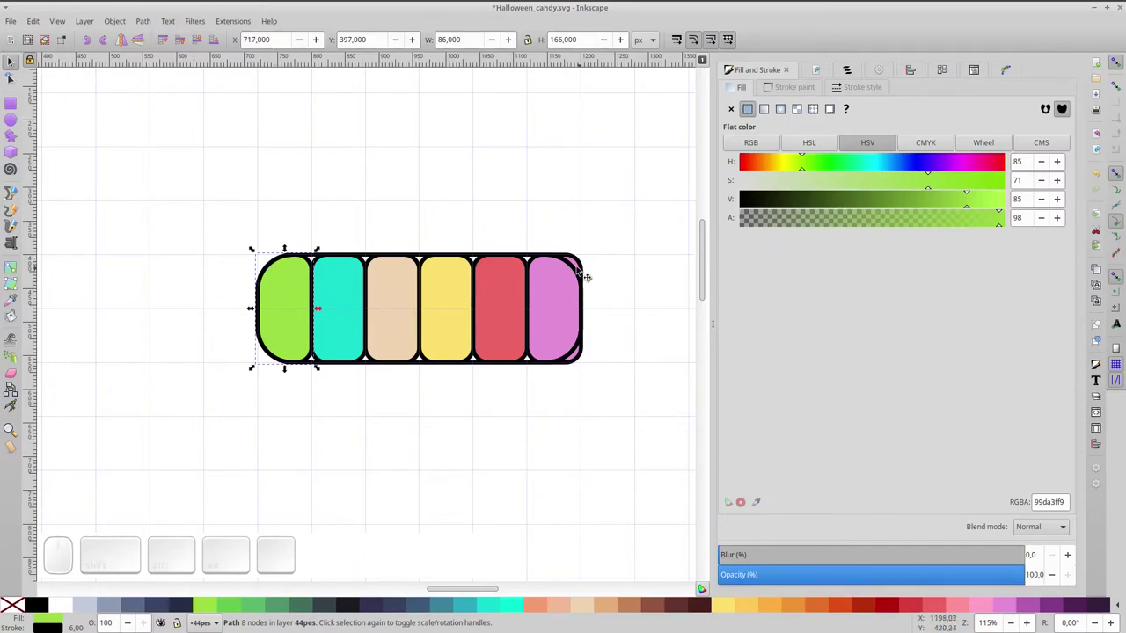
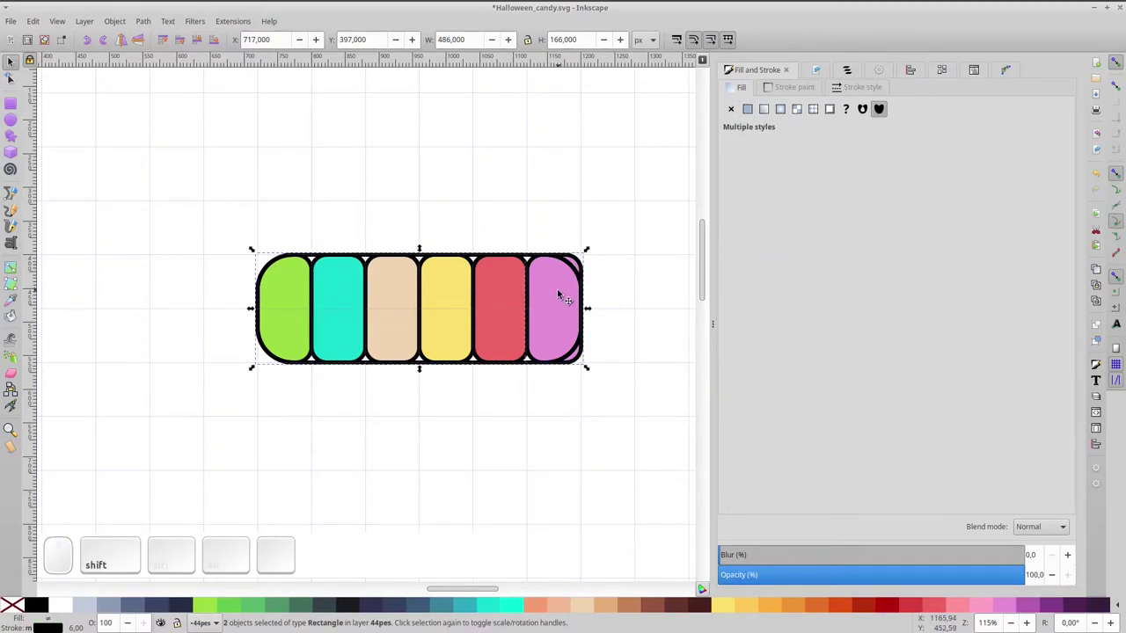
{"action": "key", "text": "ctrl+KP_Multiply"}
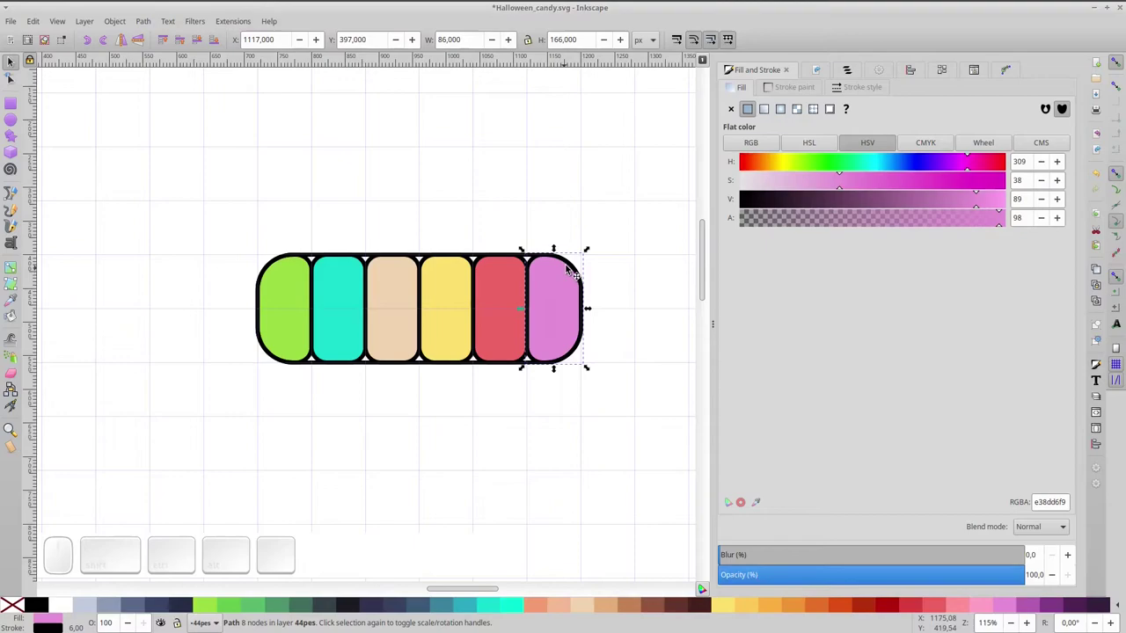
{"action": "left_click", "coordinate": [570, 270]}
Fill an outline copy white, making the top gloss band 64% alpha and the bottom shade black at 26% alpha.
{"action": "key", "text": "ctrl+d"}
{"action": "left_click", "coordinate": [70, 606]}
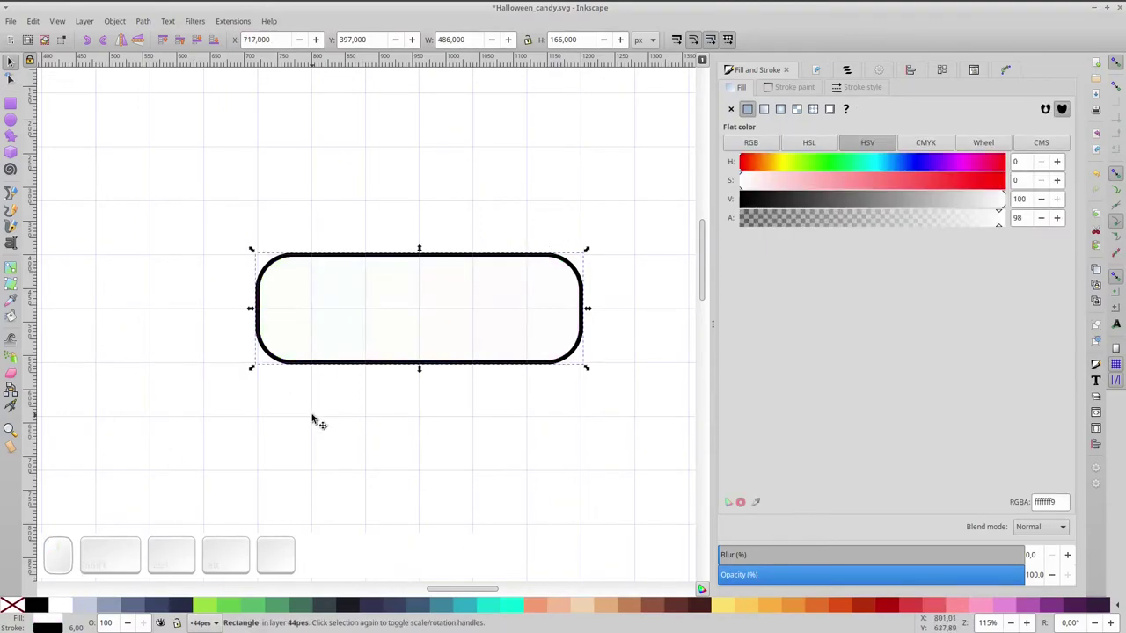
{"action": "key", "text": "ctrl+d"}
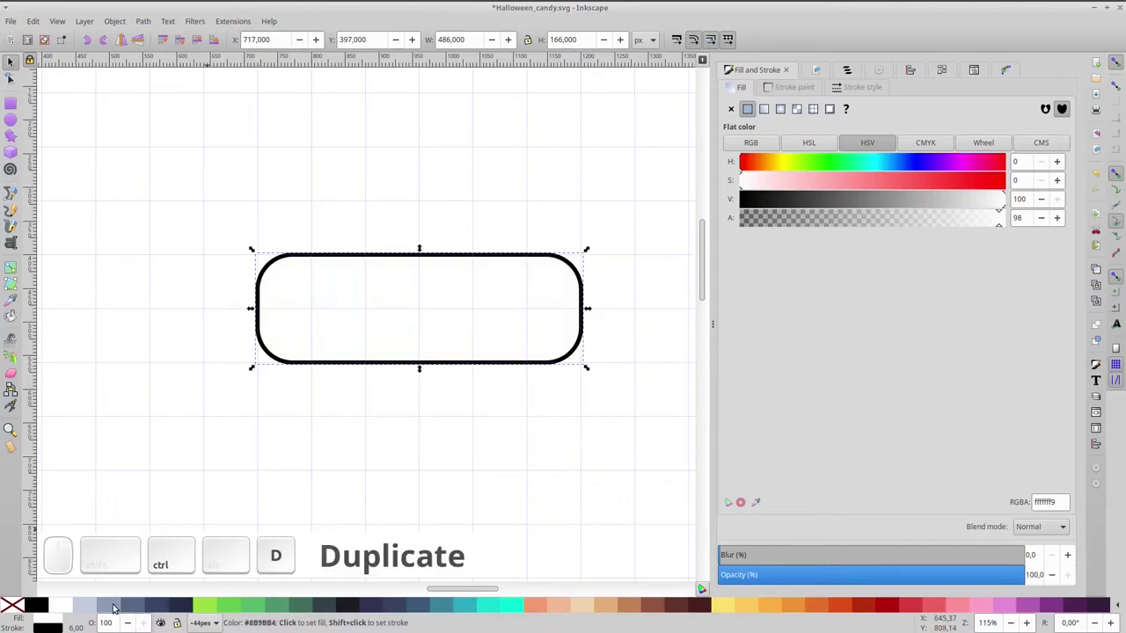
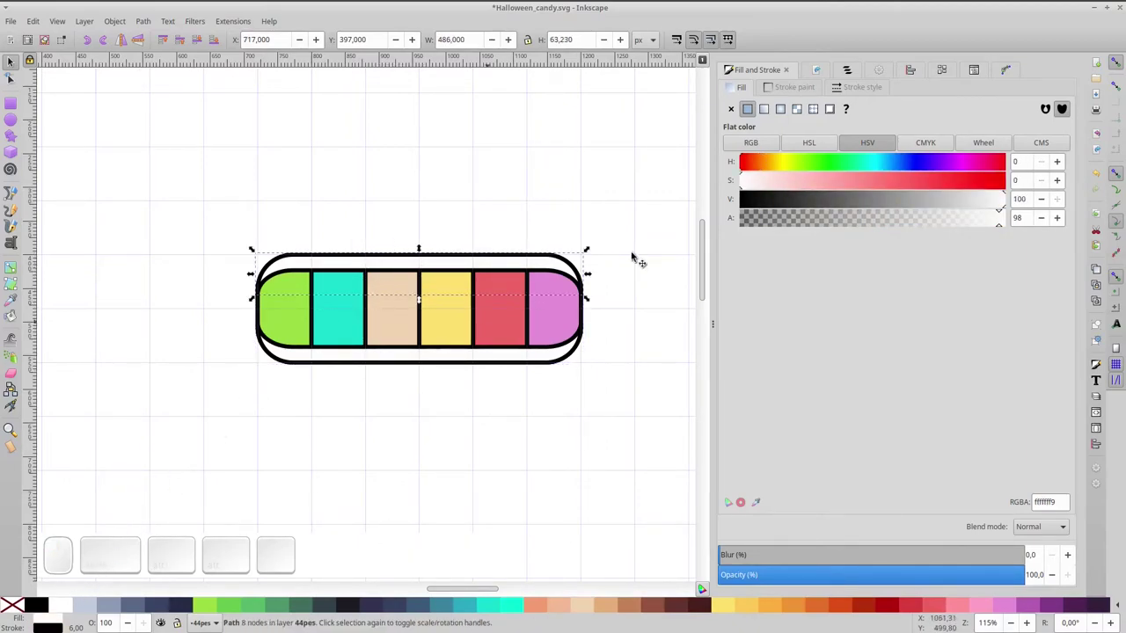
{"action": "left_click", "coordinate": [912, 220]}
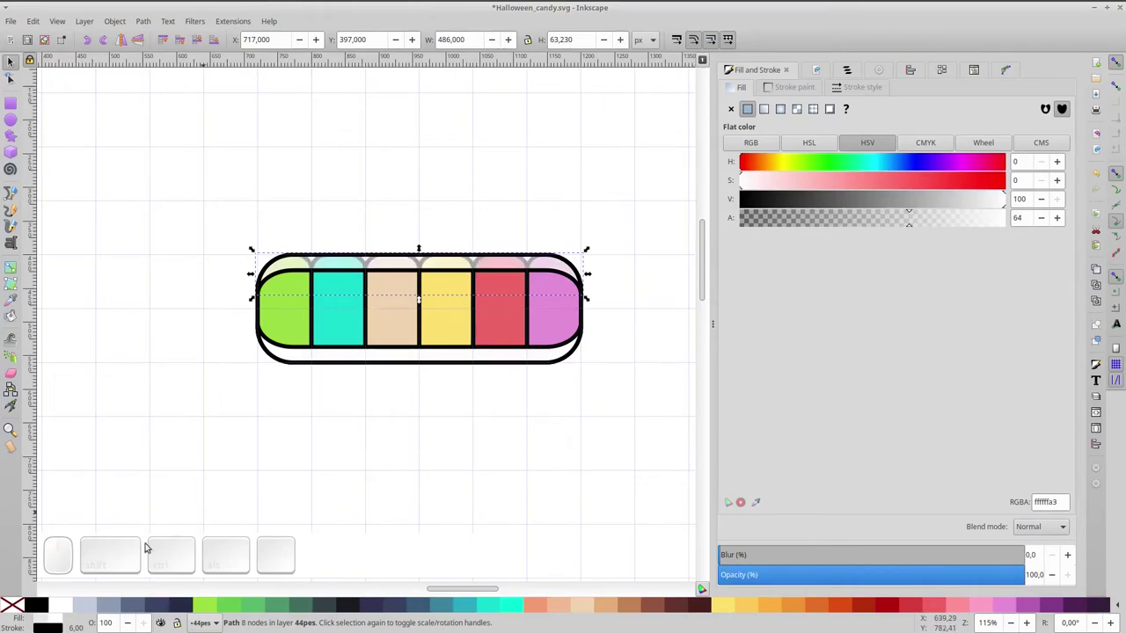
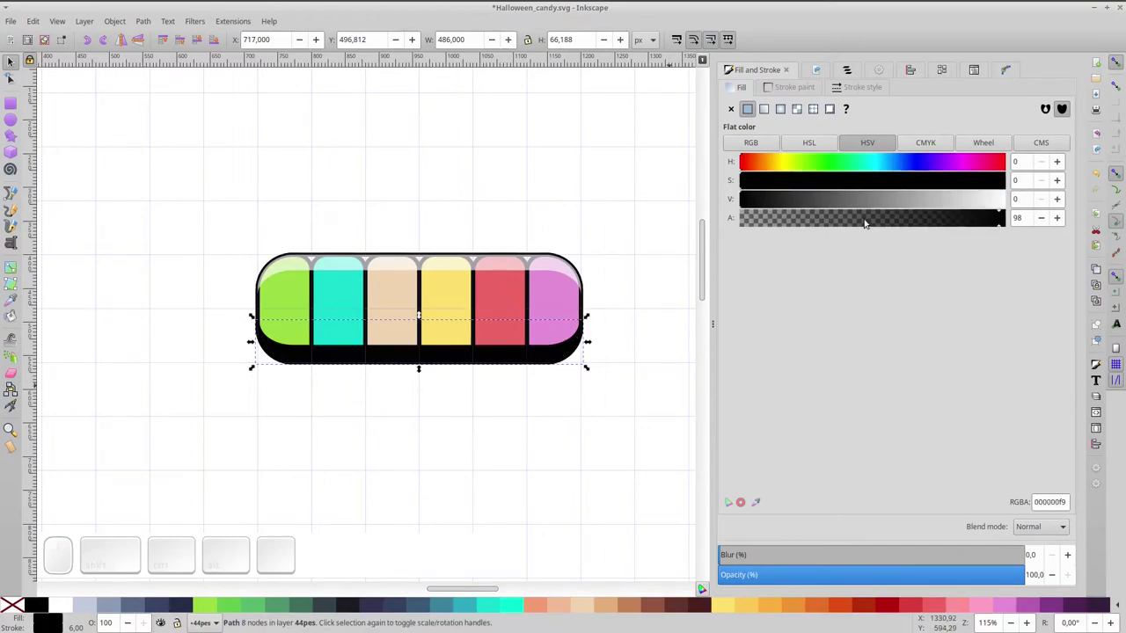
{"action": "left_click", "coordinate": [814, 225]}
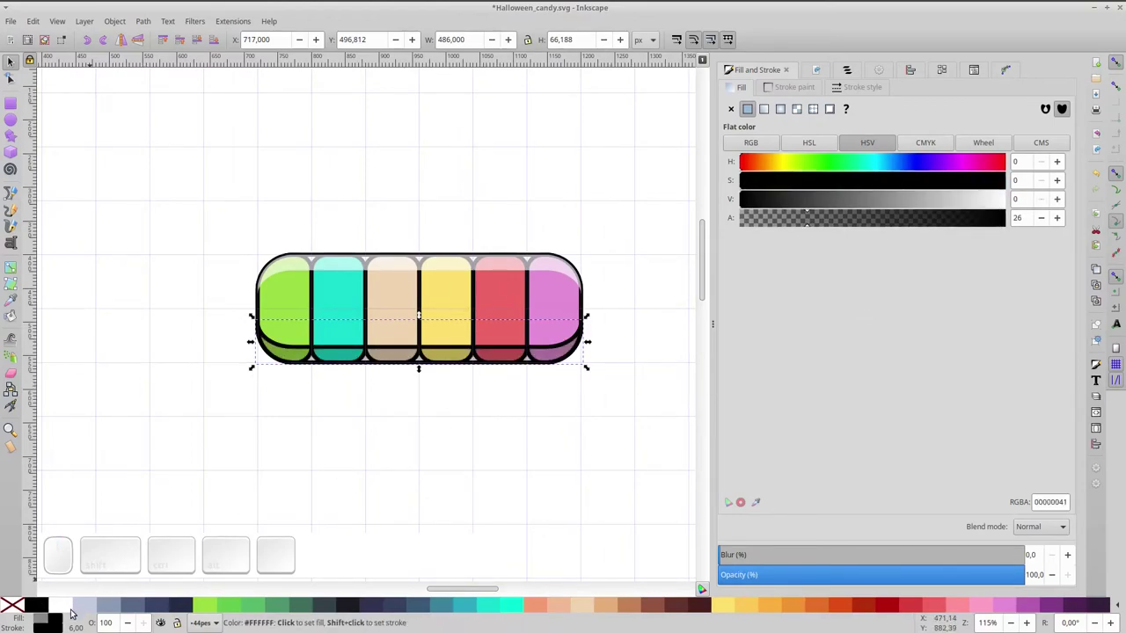
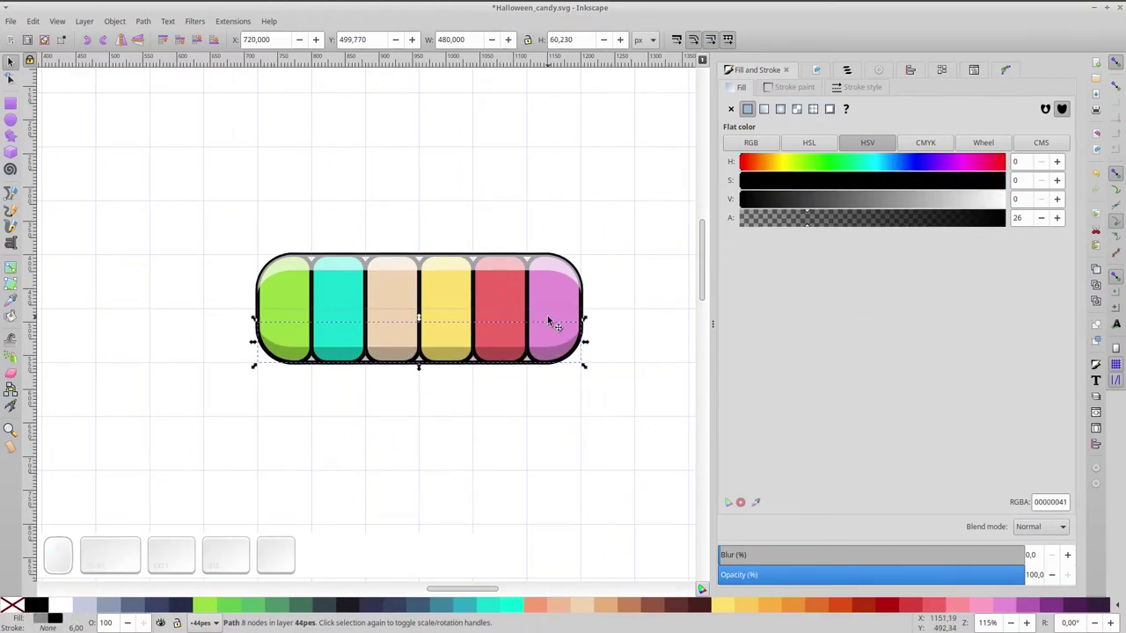
Rubber-band select every piece of the candy body, group them and zoom out to the page.
{"action": "left_click", "coordinate": [281, 255]}
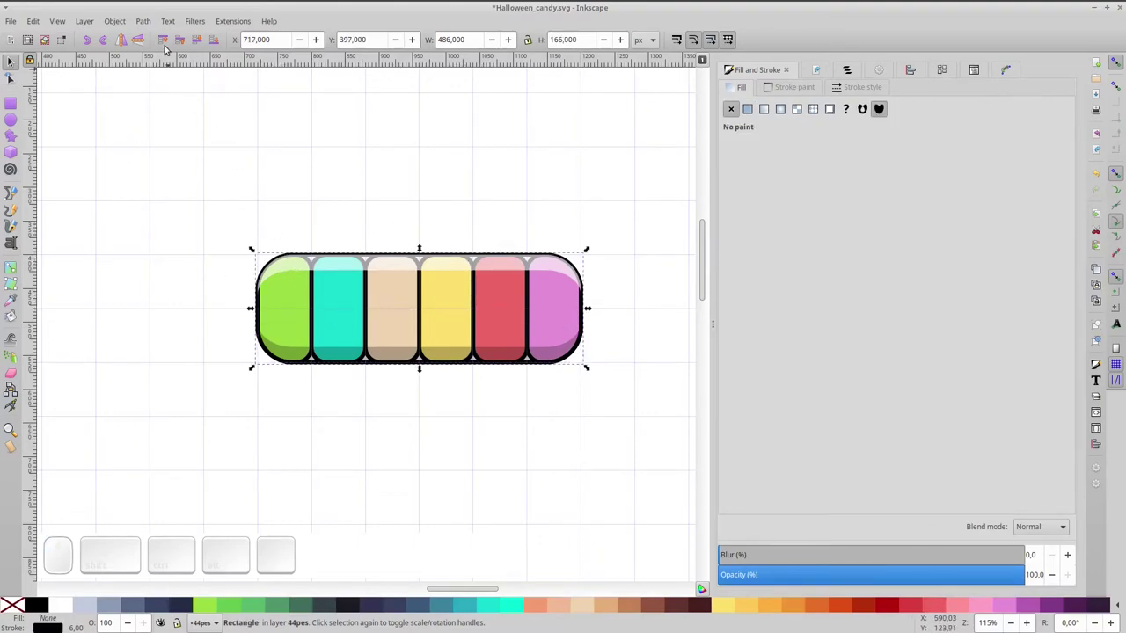
{"action": "left_click", "coordinate": [171, 44]}
{"action": "left_click_drag", "start_coordinate": [229, 212], "coordinate": [527, 247]}
{"action": "key", "text": "ctrl+g"}
{"action": "key", "text": "KP_5"}
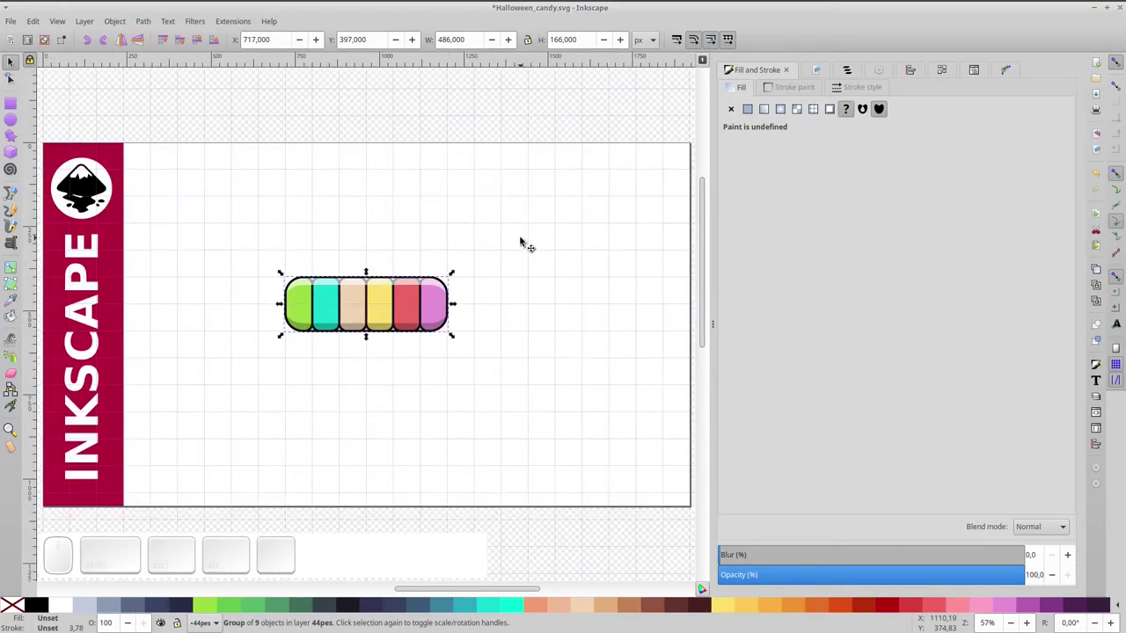
{"action": "left_click", "coordinate": [425, 241]}
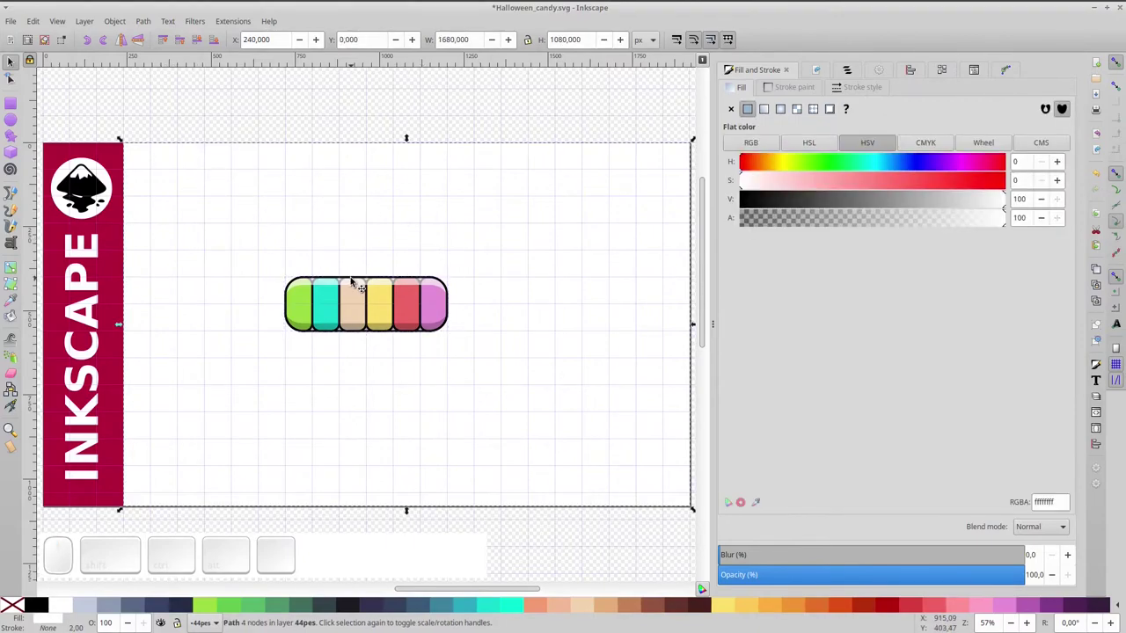
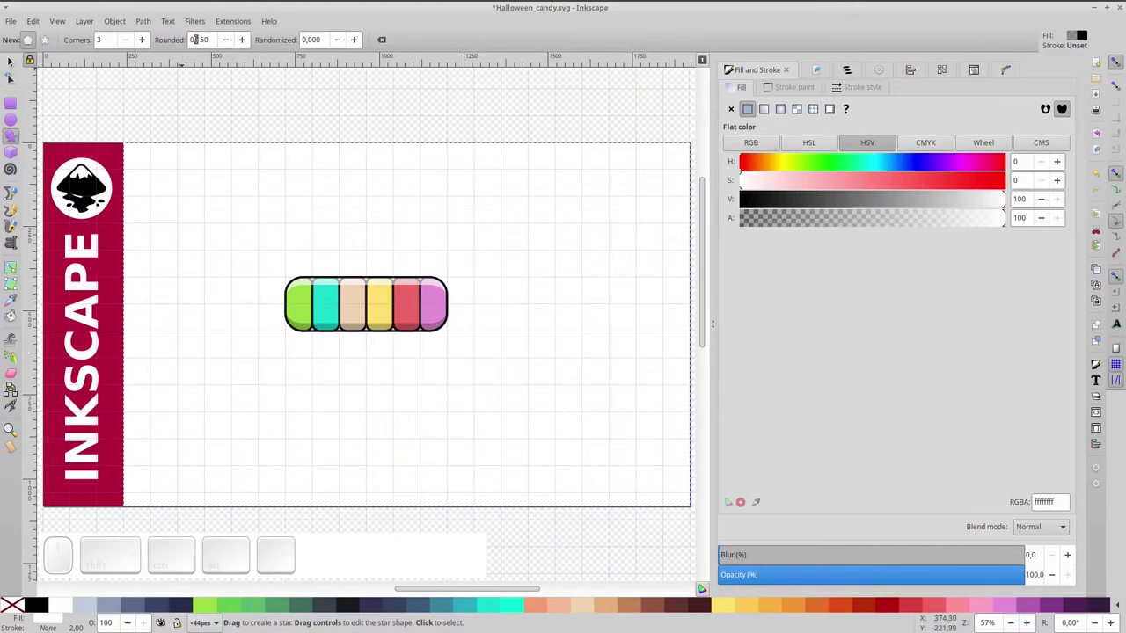
Set the Star/Polygon tool to plain polygons with 3 corners and Rounded 0.2.
{"action": "left_click", "coordinate": [385, 46]}
{"action": "left_click", "coordinate": [130, 43]}
{"action": "left_click", "coordinate": [35, 45]}
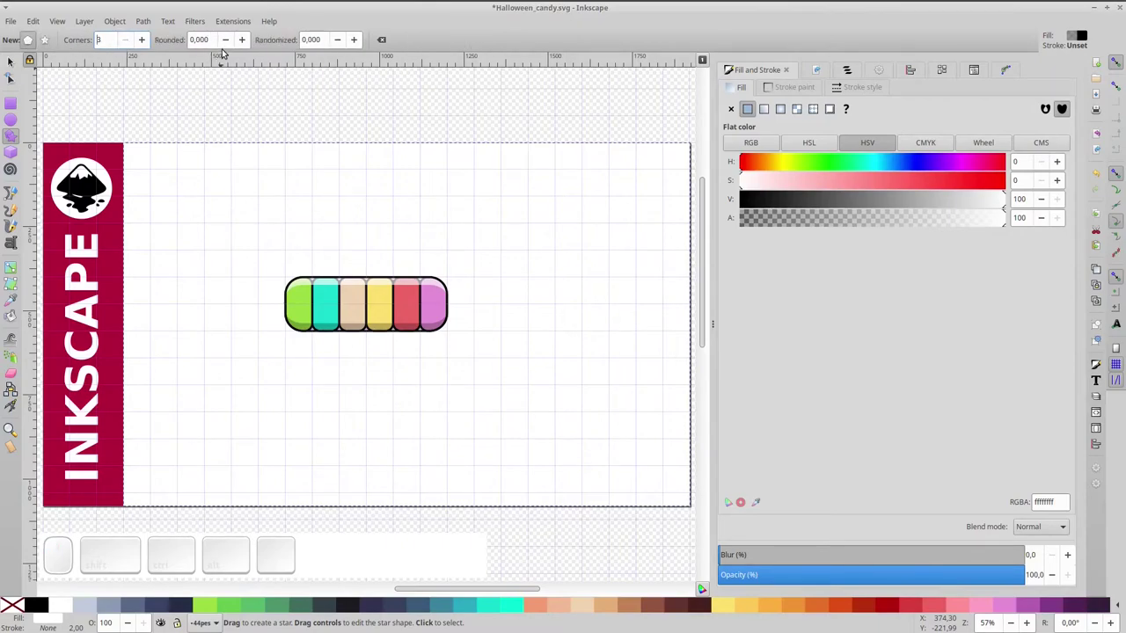
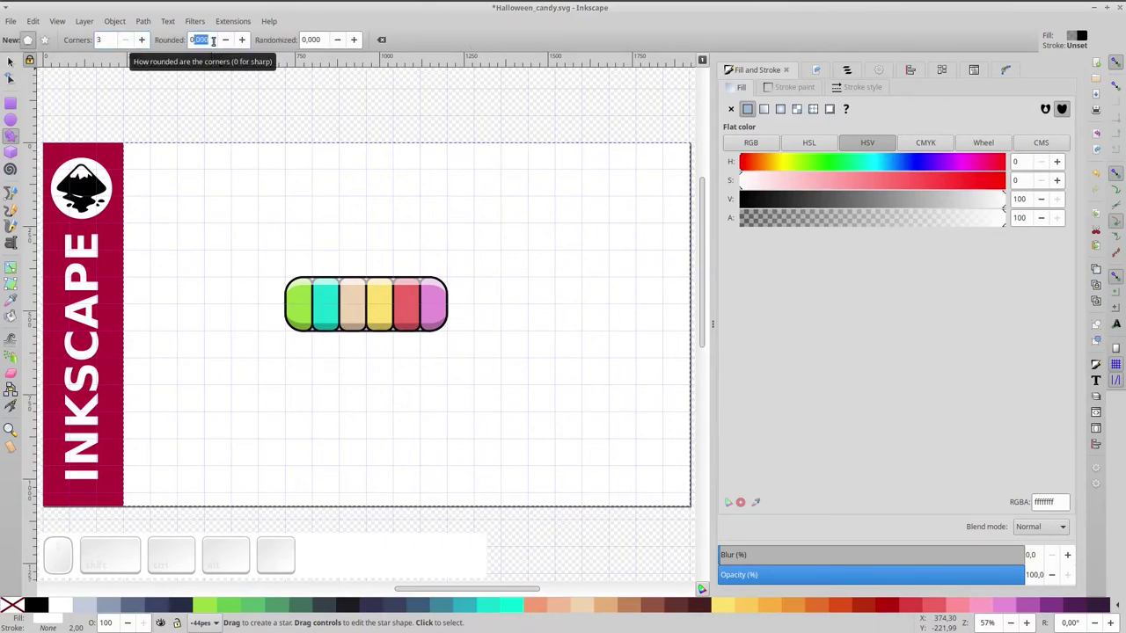
{"action": "key", "text": ","}
{"action": "key", "text": "KP_2"}
{"action": "key", "text": "KP_Enter"}
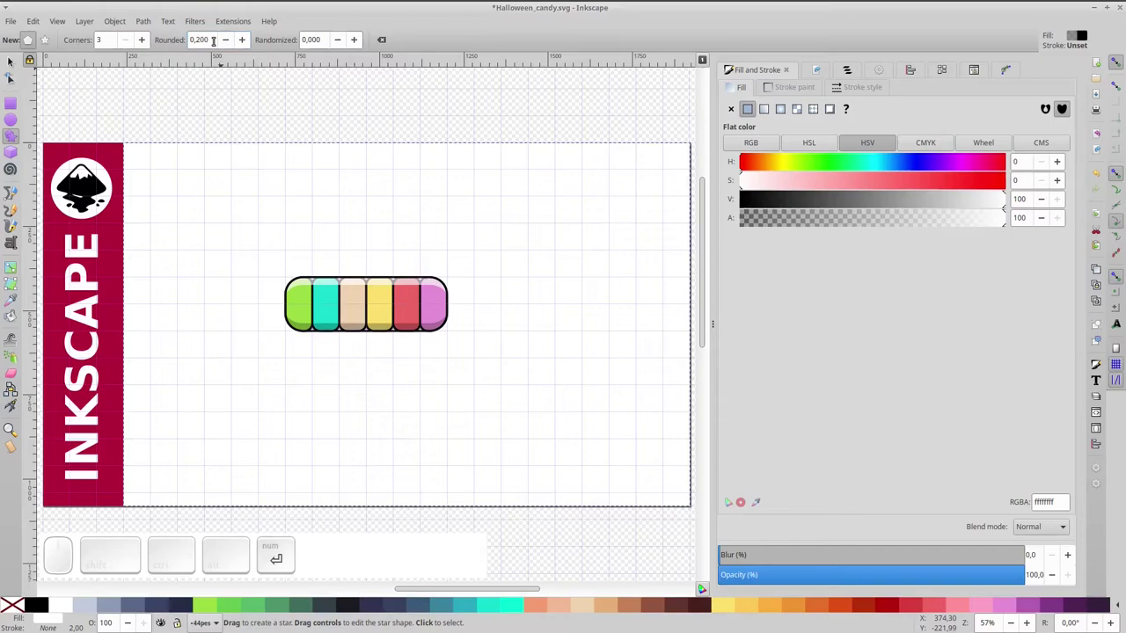
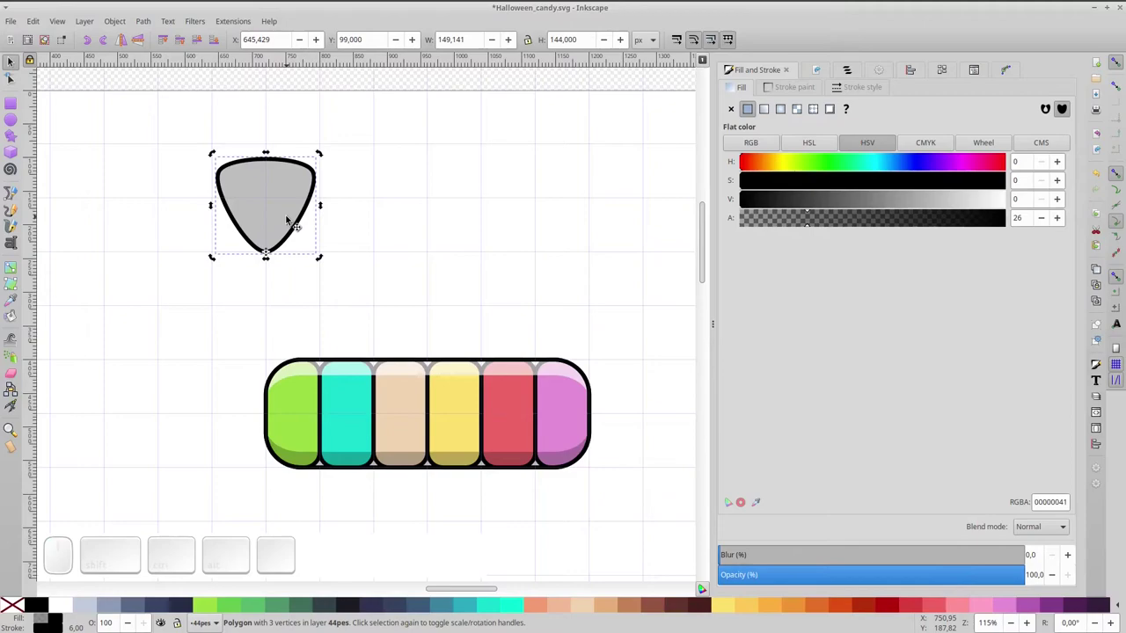
Duplicate and flip the rounded triangle, union the three triangles into one bow shape filled red.
{"action": "key", "text": "ctrl+d"}
{"action": "left_click", "coordinate": [105, 42]}
{"action": "key", "text": "ctrl+d"}
{"action": "left_click", "coordinate": [104, 42]}
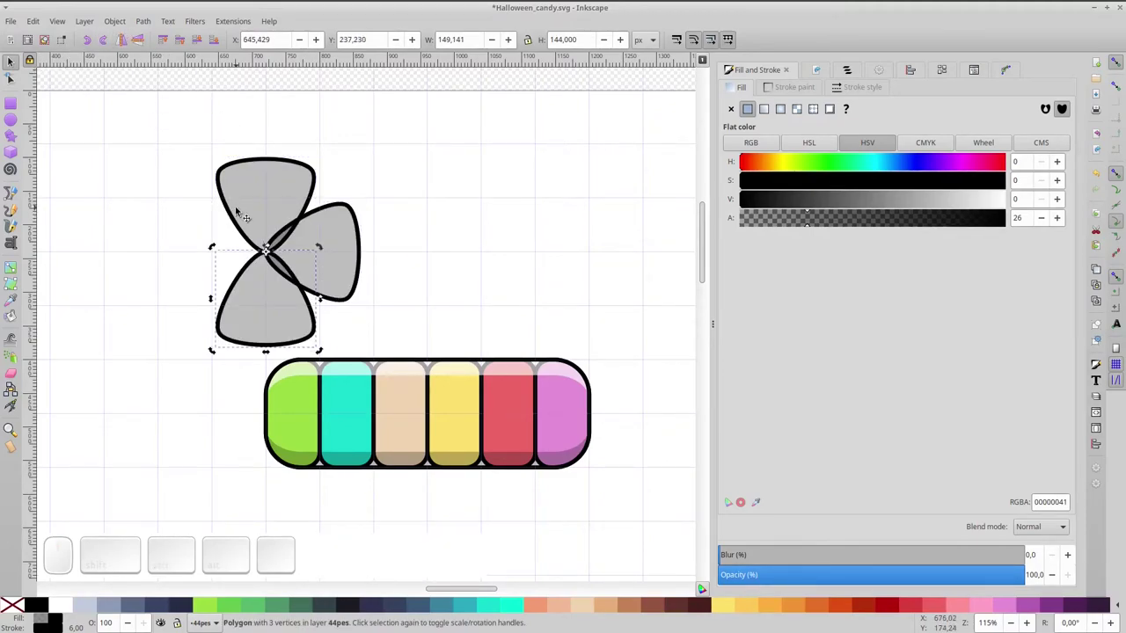
{"action": "left_click", "coordinate": [250, 210]}
{"action": "left_click", "coordinate": [343, 258]}
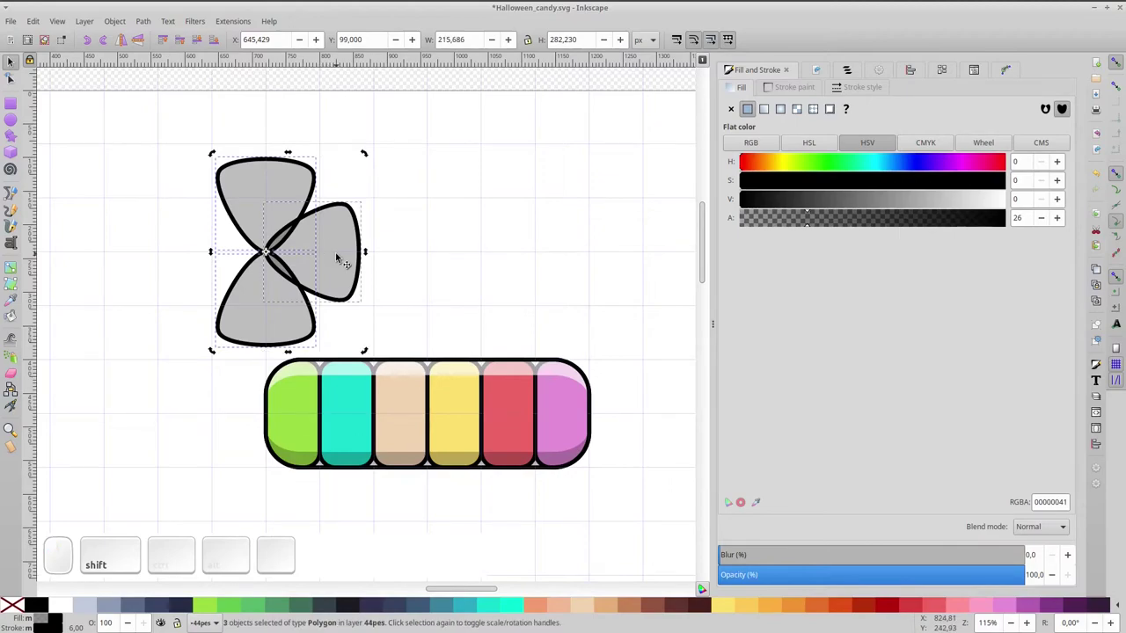
{"action": "key", "text": "ctrl+KP_Add"}
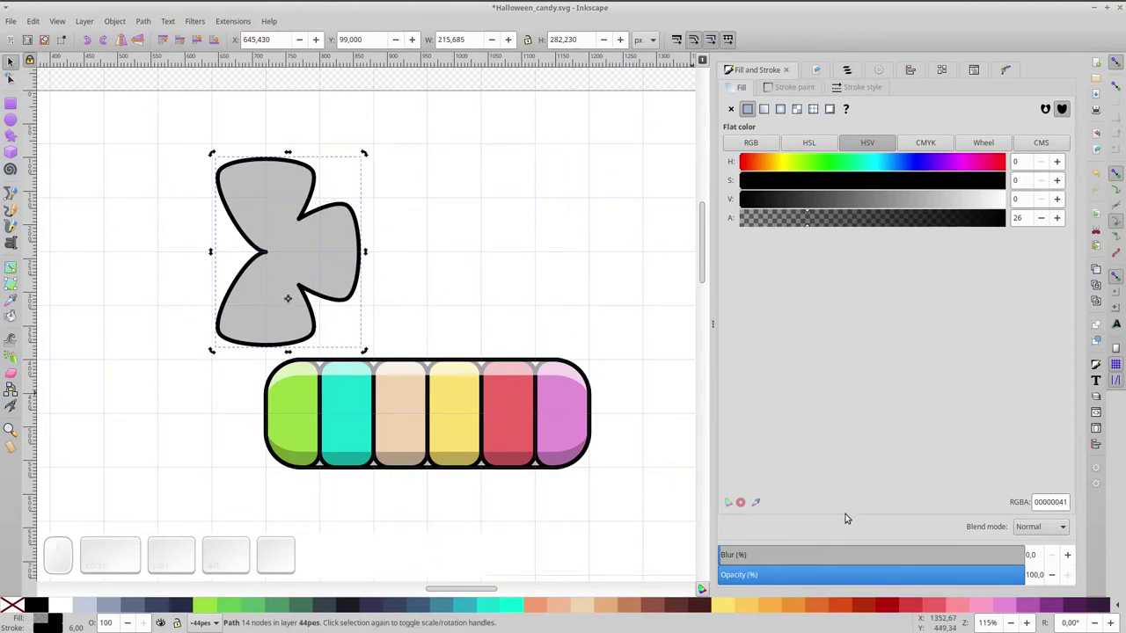
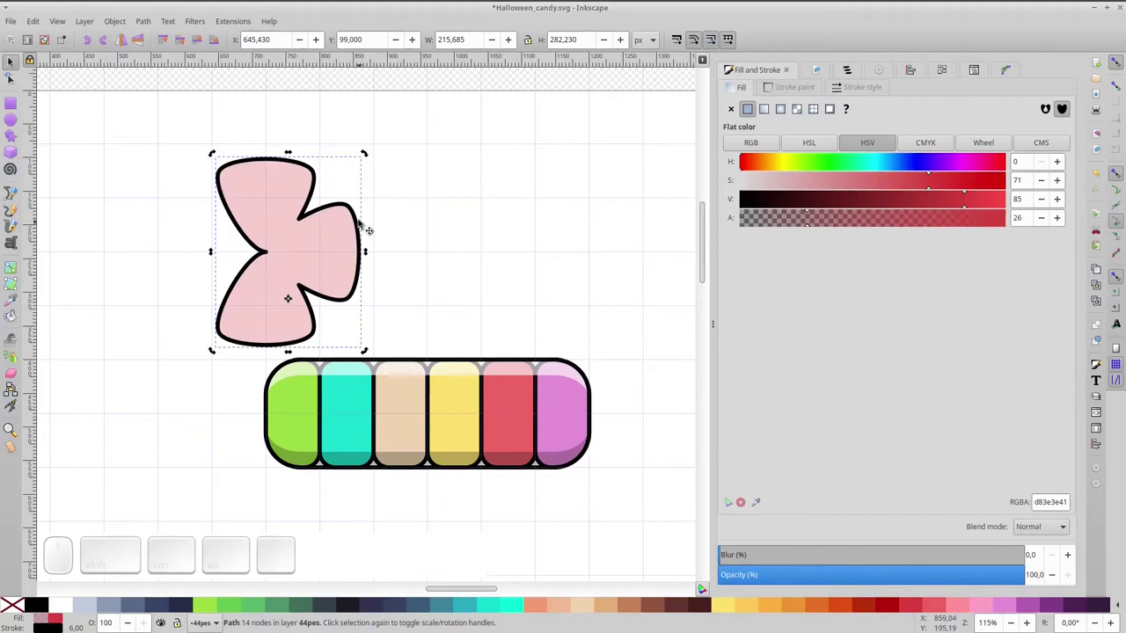
{"action": "left_click", "coordinate": [819, 222]}
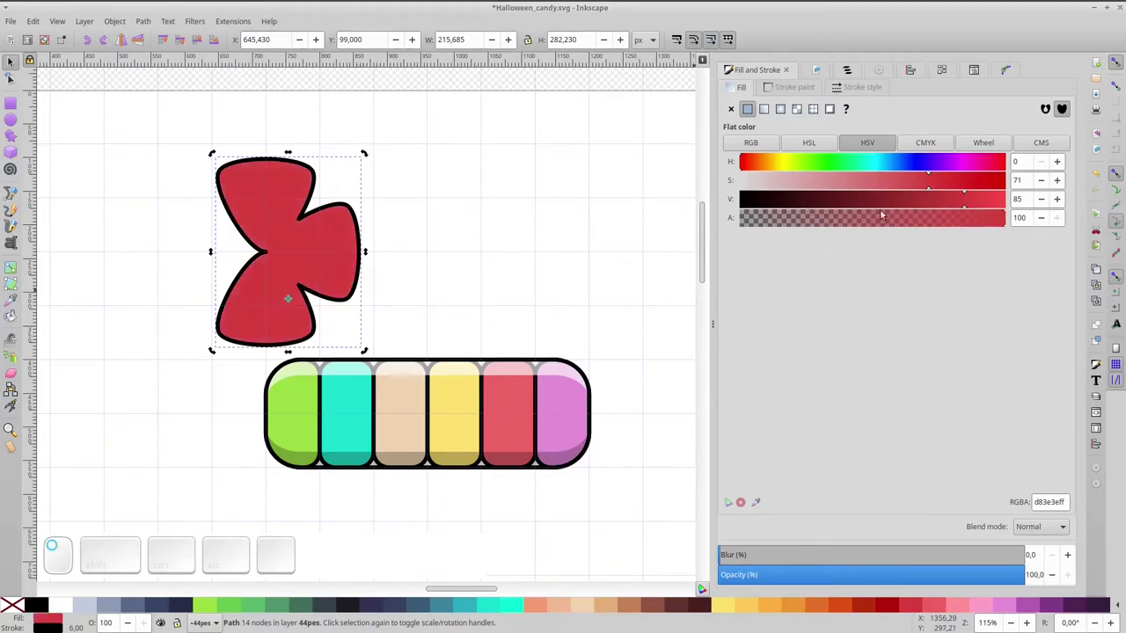
Move the red end onto the bar's right edge and lower it behind the bar.
{"action": "left_click", "coordinate": [318, 229]}
{"action": "left_click_drag", "start_coordinate": [367, 154], "coordinate": [337, 259]}
{"action": "left_click_drag", "start_coordinate": [310, 264], "coordinate": [288, 148]}
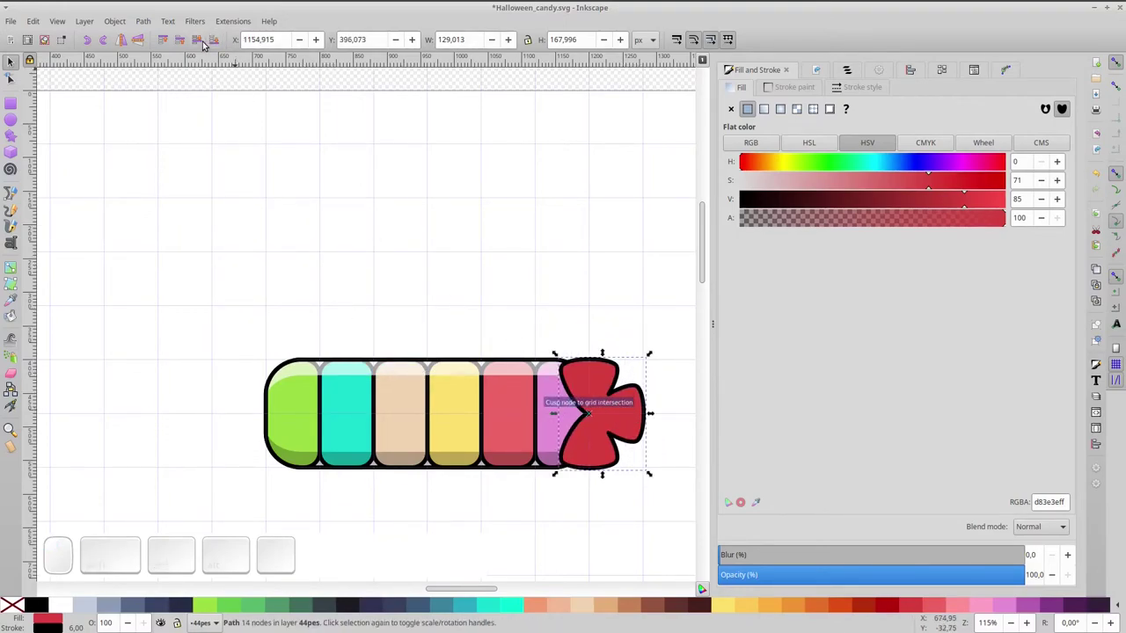
{"action": "left_click", "coordinate": [207, 43]}
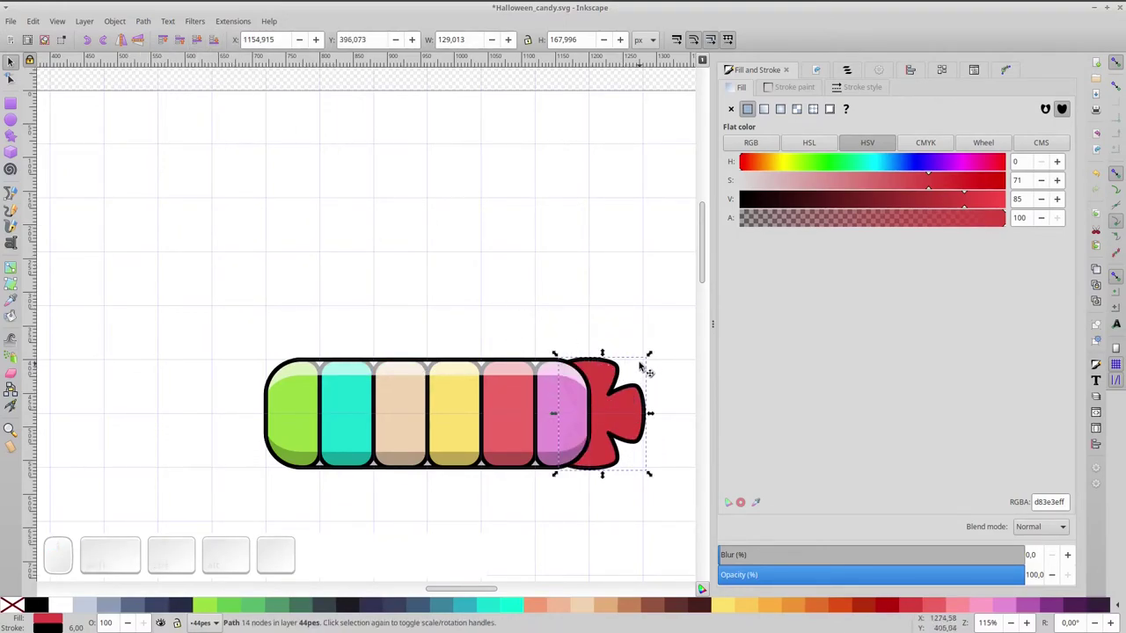
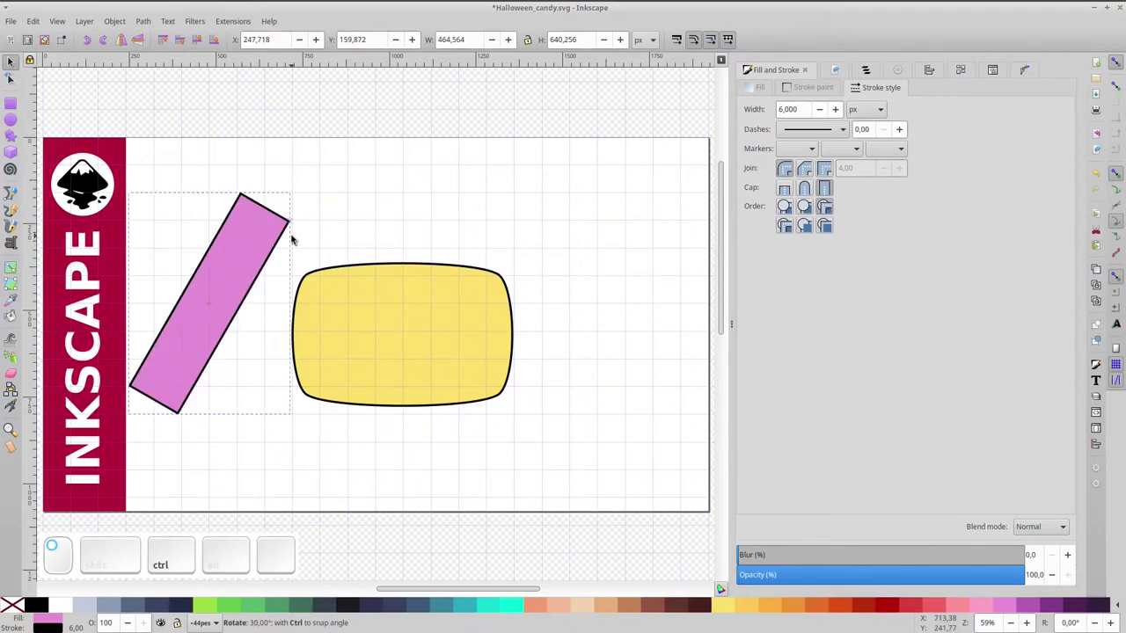
Place three duplicated pink stripes diagonally across the yellow candy body.
{"action": "left_click_drag", "start_coordinate": [244, 259], "coordinate": [412, 259]}
{"action": "left_click_drag", "start_coordinate": [411, 244], "coordinate": [389, 266]}
{"action": "key", "text": "ctrl+d"}
{"action": "left_click_drag", "start_coordinate": [386, 260], "coordinate": [501, 265]}
{"action": "left_click_drag", "start_coordinate": [500, 266], "coordinate": [485, 297]}
{"action": "key", "text": "ctrl+d"}
{"action": "left_click_drag", "start_coordinate": [478, 291], "coordinate": [472, 336]}
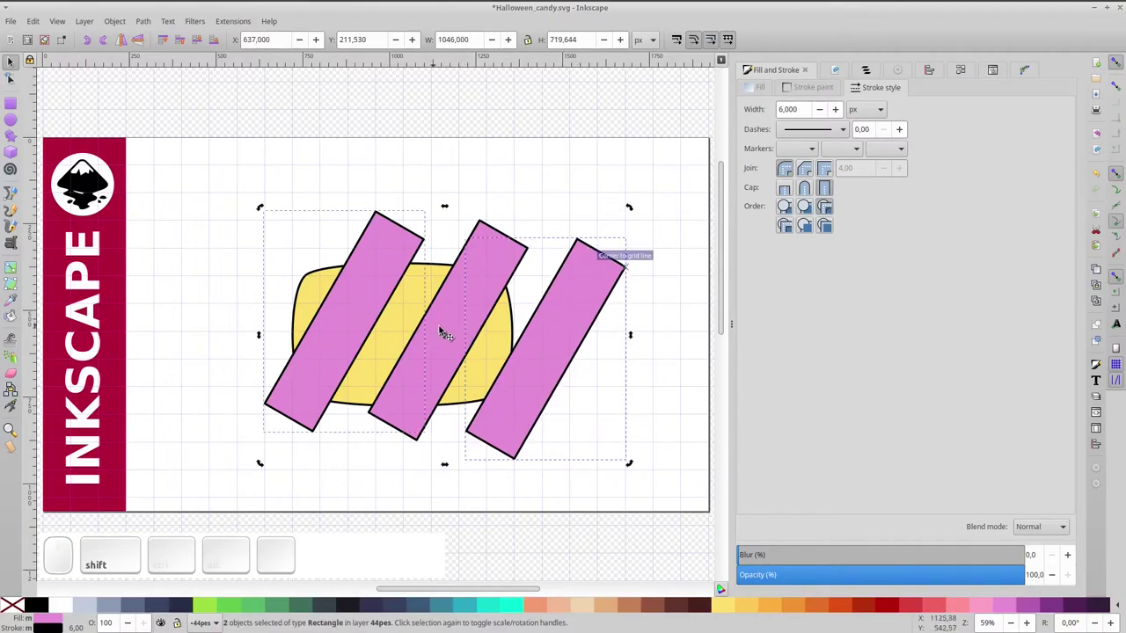
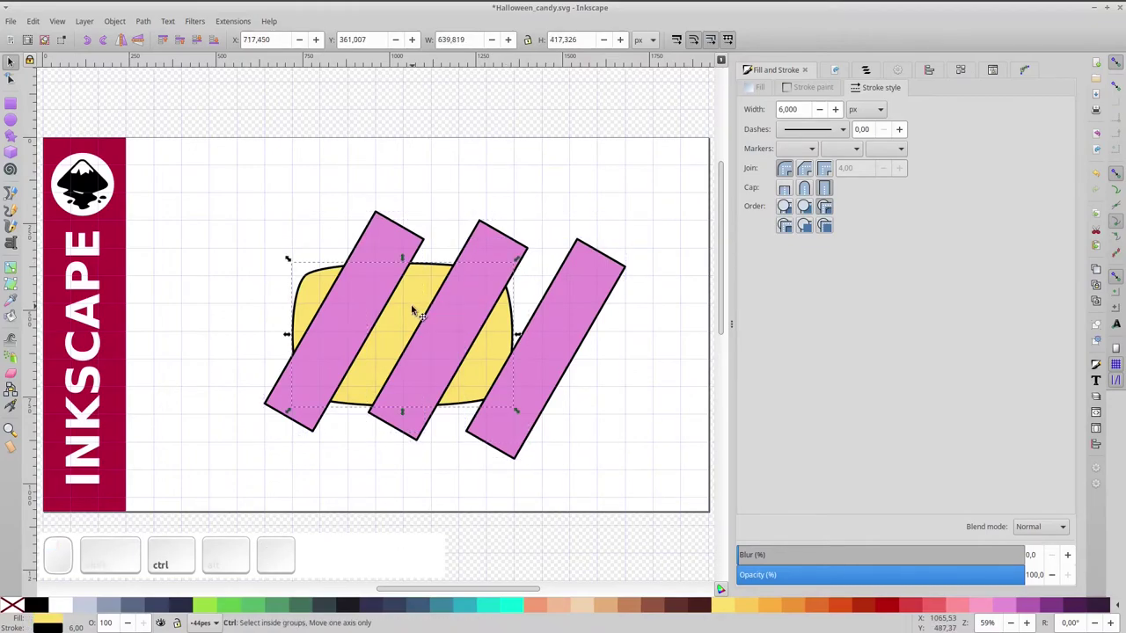
Intersect the stripes with a copy of the body so they stay inside its rounded outline.
{"action": "key", "text": "ctrl+d"}
{"action": "left_click", "coordinate": [488, 249]}
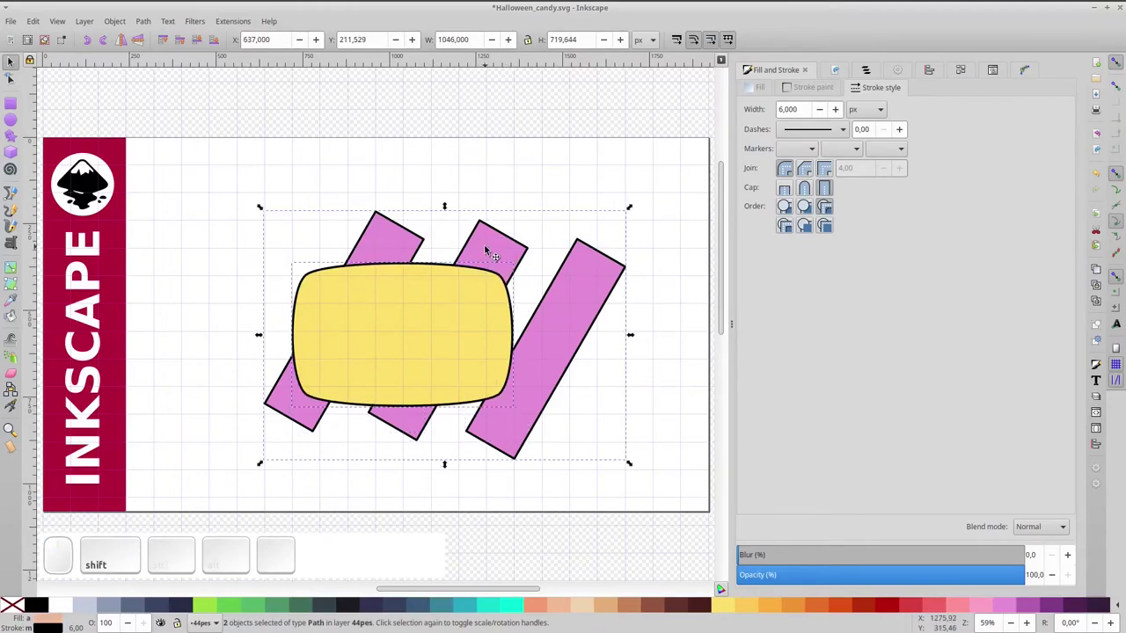
{"action": "key", "text": "ctrl+KP_Multiply"}
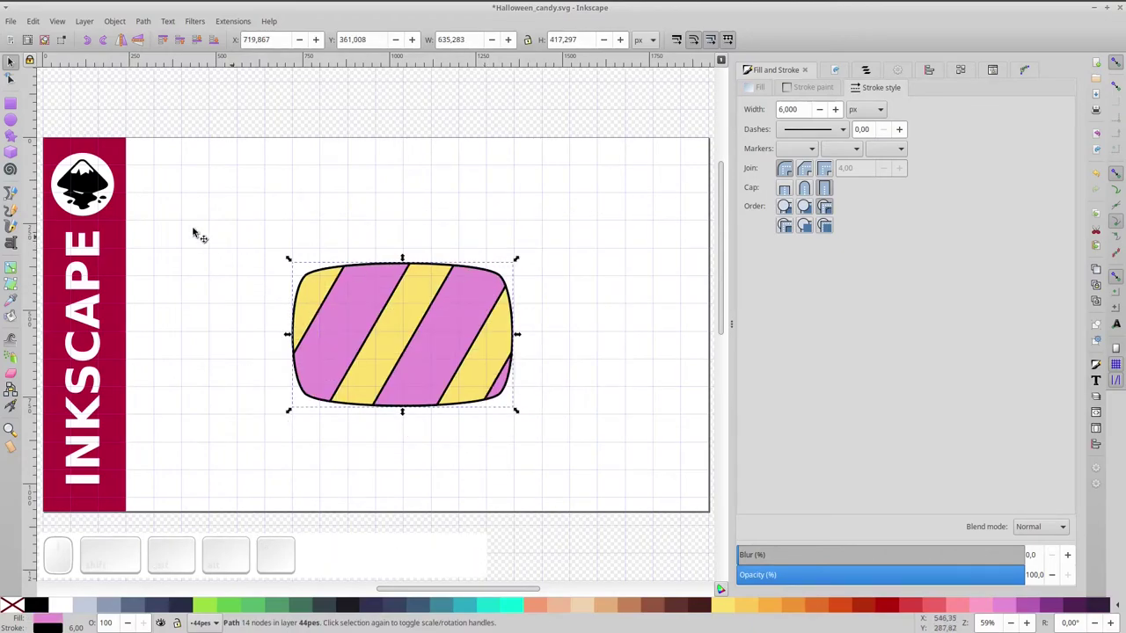
Switch to the Rectangle tool to start the scalloped wrapper end.
{"action": "left_click", "coordinate": [20, 111]}
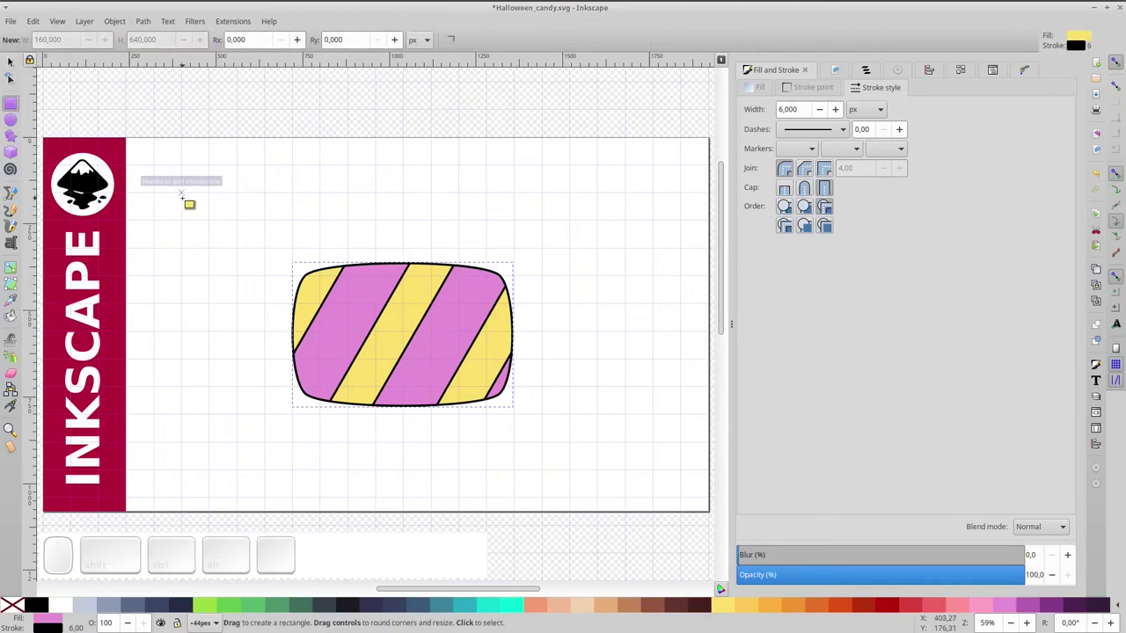
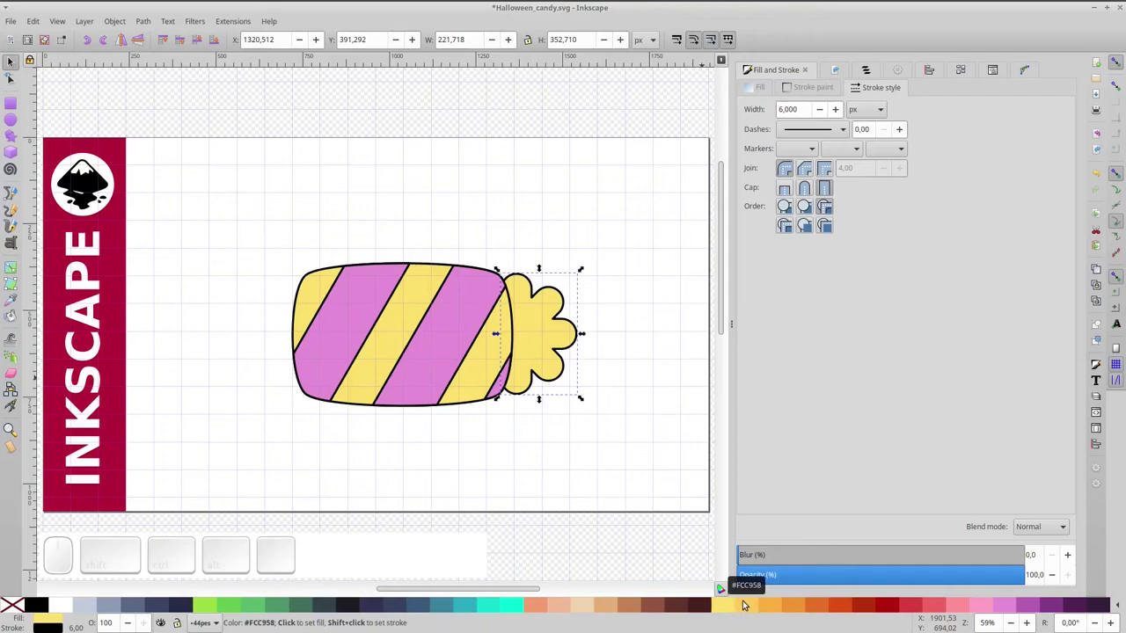
Colour the twisted end orange, mirror a duplicate to the left side and lower it behind the body.
{"action": "left_click", "coordinate": [748, 602]}
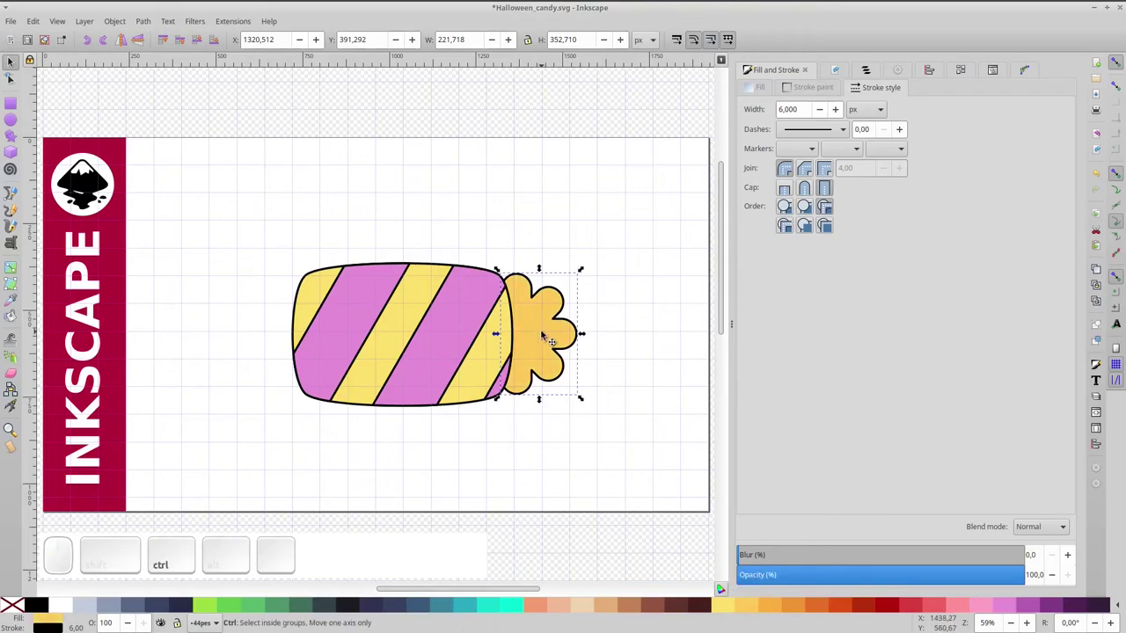
{"action": "key", "text": "ctrl+d"}
{"action": "left_click", "coordinate": [129, 42]}
{"action": "left_click_drag", "start_coordinate": [554, 330], "coordinate": [278, 315]}
{"action": "left_click", "coordinate": [200, 48]}
{"action": "left_click", "coordinate": [200, 47]}
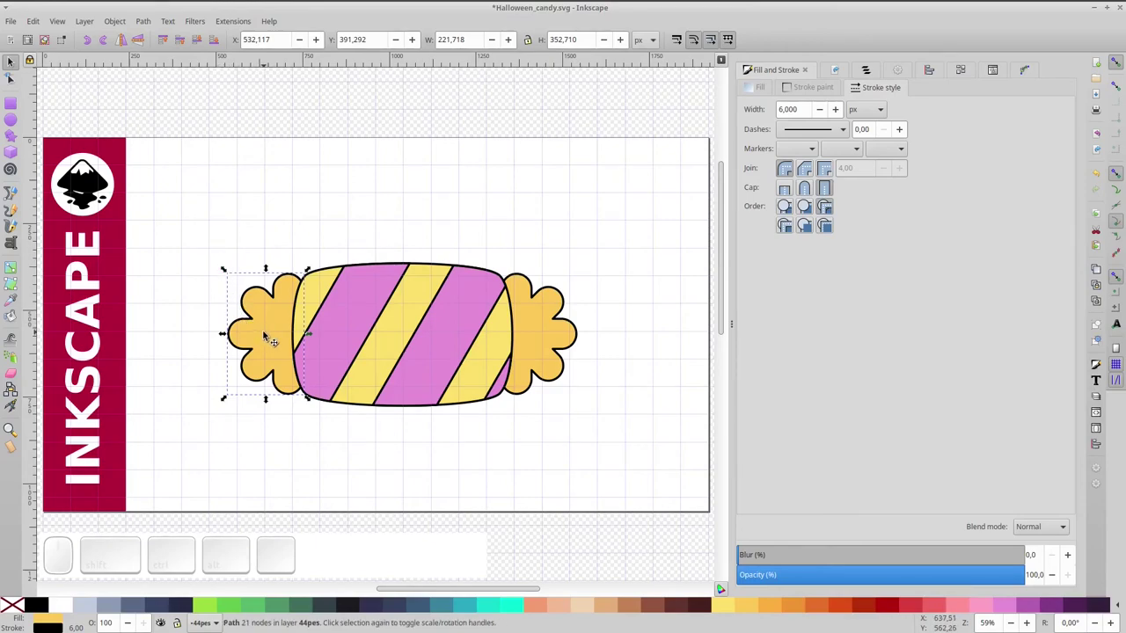
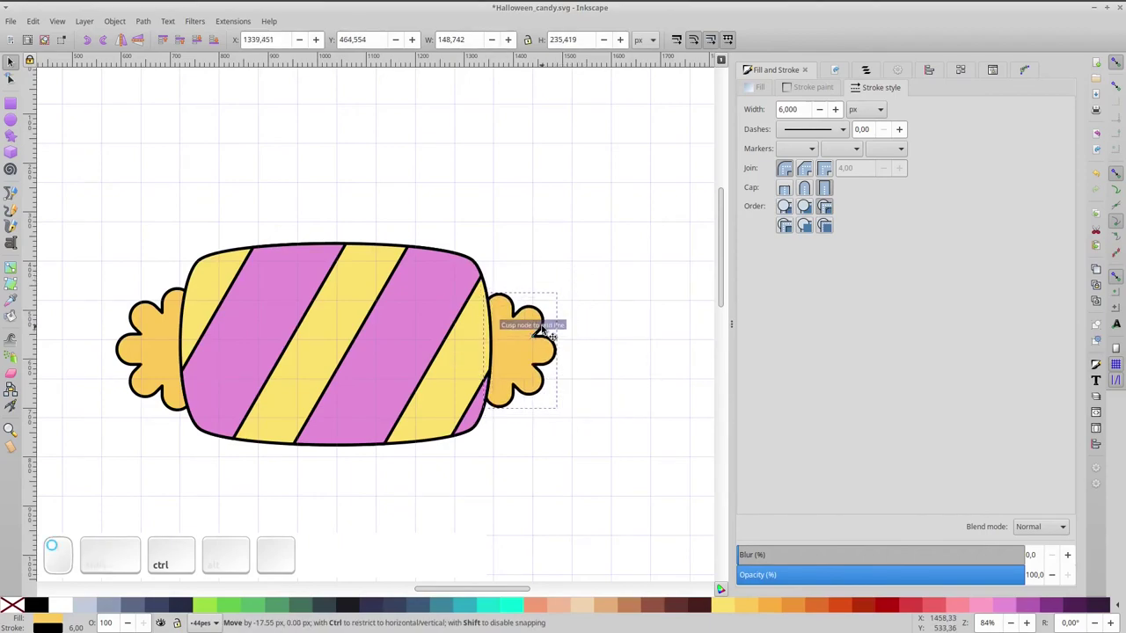
Combine the right end pieces into one shape, send it behind the body and view the whole page.
{"action": "key", "text": "ctrl+d"}
{"action": "left_click", "coordinate": [545, 354]}
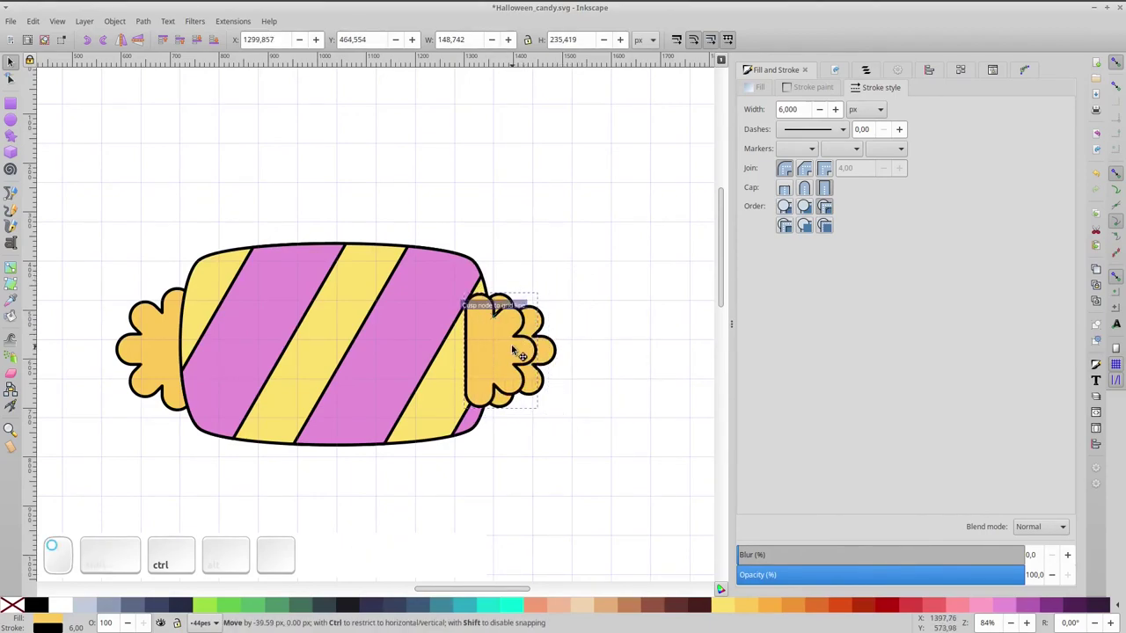
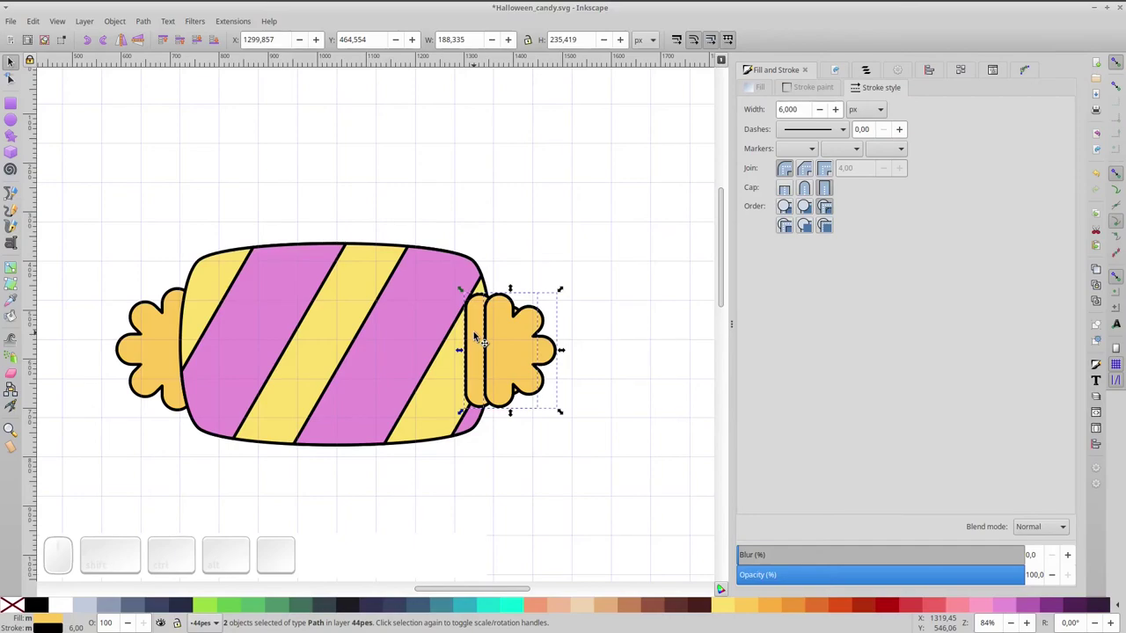
{"action": "key", "text": "ctrl+KP_Multiply"}
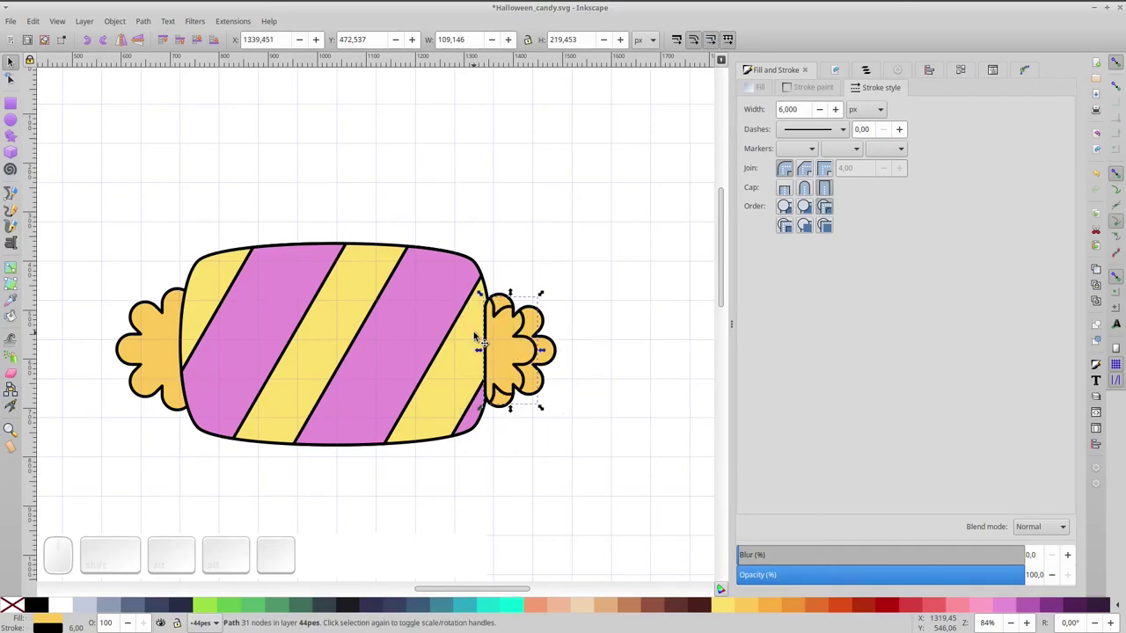
{"action": "key", "text": "Delete"}
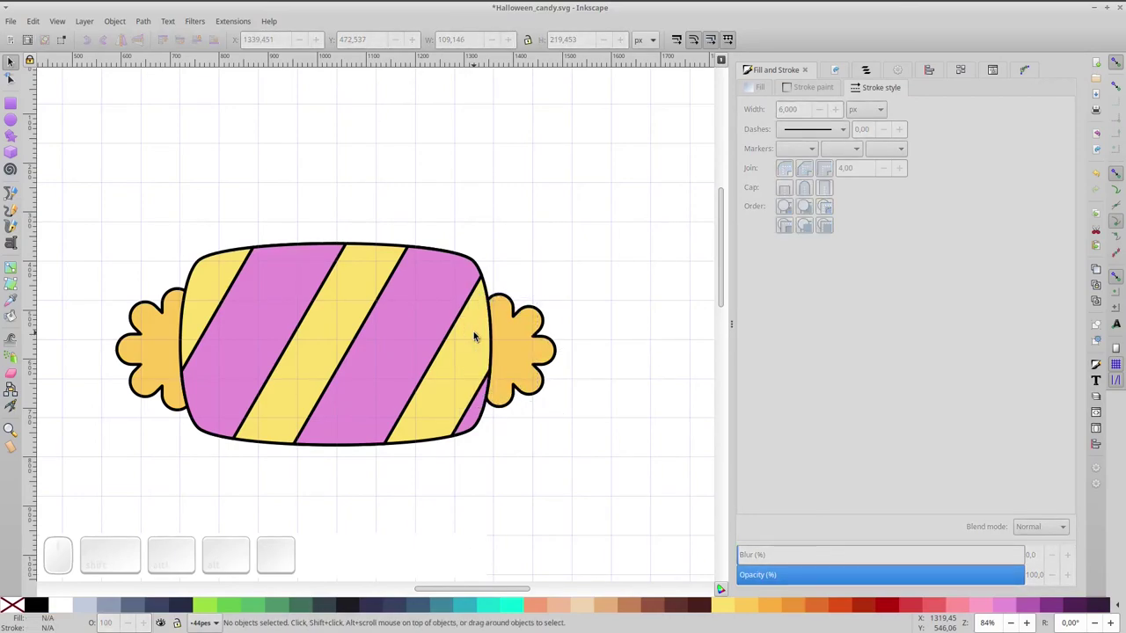
{"action": "key", "text": "KP_5"}
{"action": "left_click", "coordinate": [234, 230]}
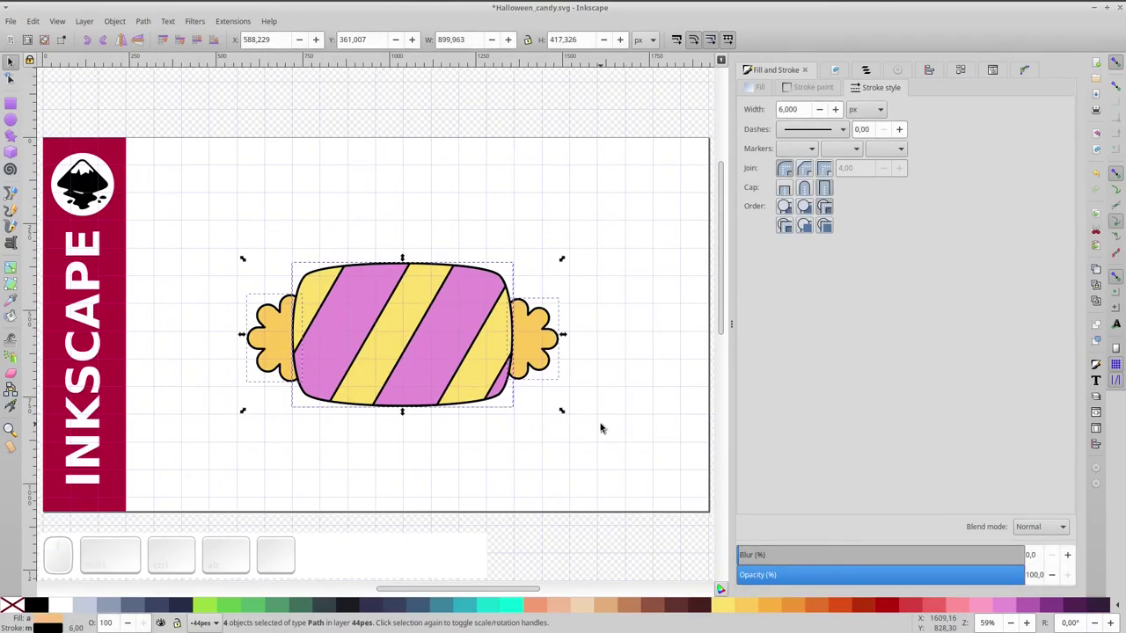
Group the candy's four parts, scale the group down and save the Halloween_candy file.
{"action": "key", "text": "ctrl+g"}
{"action": "left_click_drag", "start_coordinate": [566, 261], "coordinate": [490, 385]}
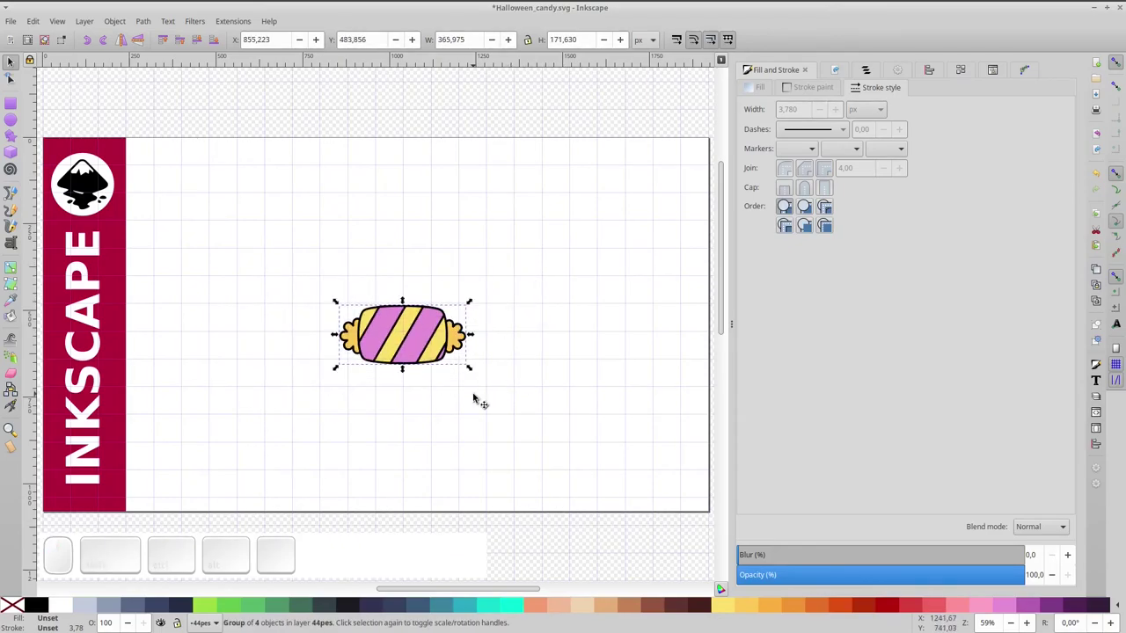
{"action": "key", "text": "ctrl+s"}
{"action": "left_click", "coordinate": [665, 115]}
{"action": "key", "text": "ctrl+s"}
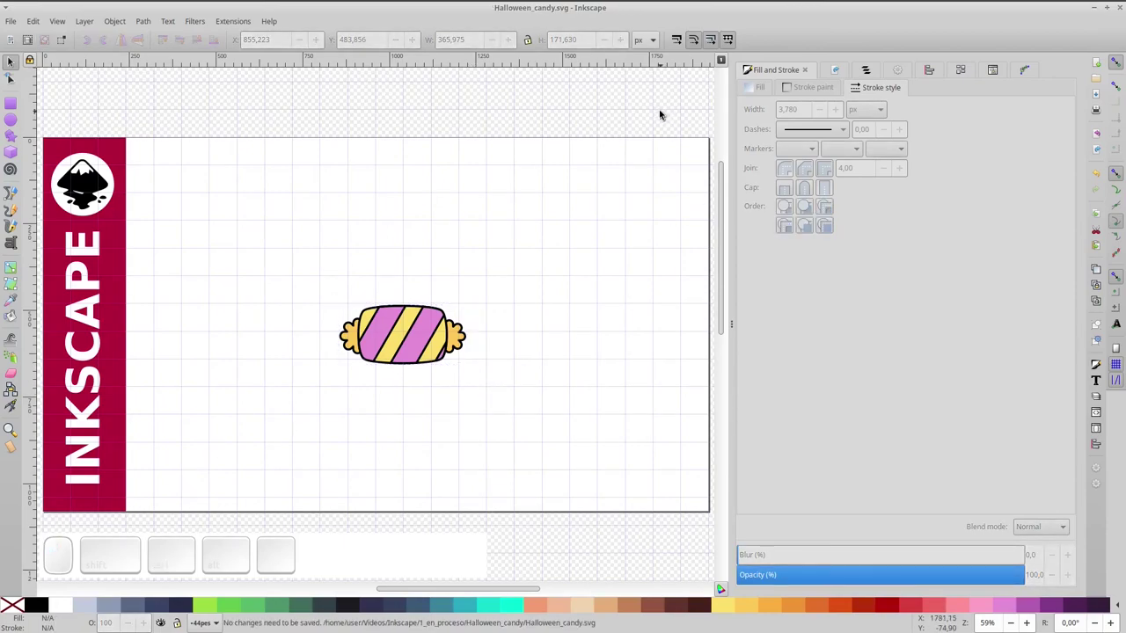
{"action": "left_click", "coordinate": [568, 259]}
Zoom in, enter the candy group and duplicate the translucent white gloss band at 54% alpha.
{"action": "scroll", "scroll_direction": "up", "scroll_amount": 3}
{"action": "left_click", "coordinate": [415, 321]}
{"action": "left_click", "coordinate": [414, 321]}
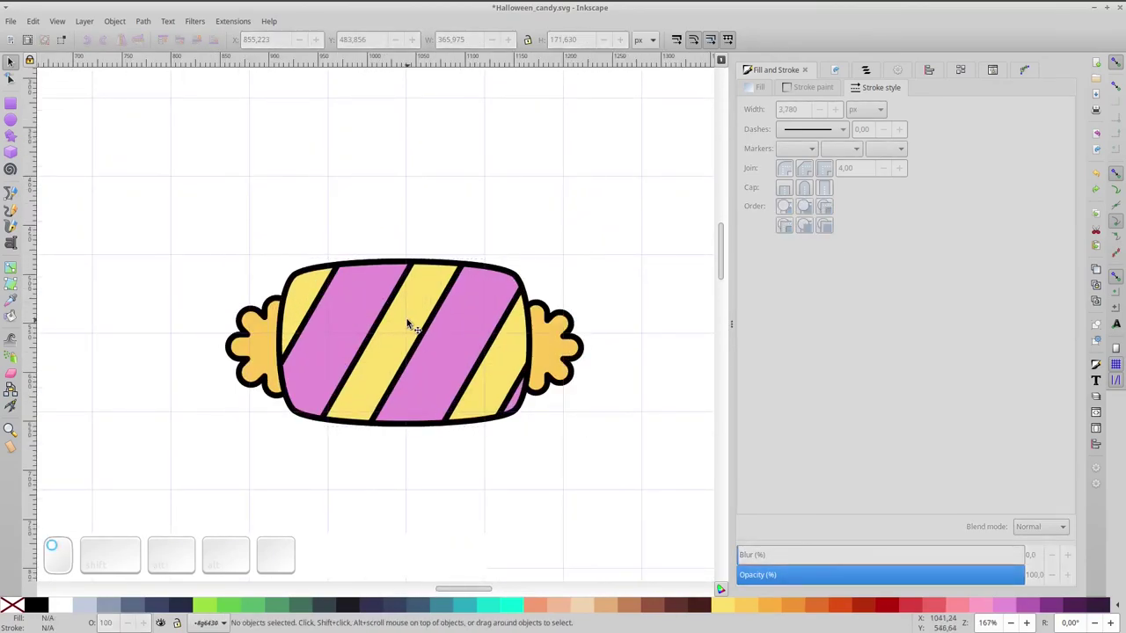
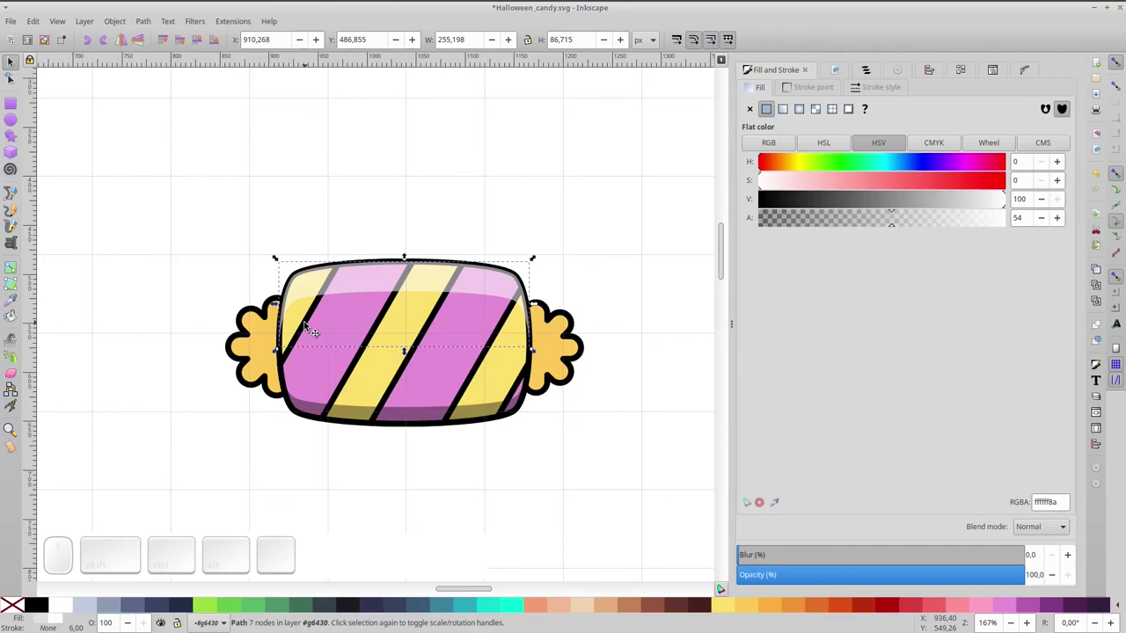
{"action": "left_click", "coordinate": [303, 318]}
{"action": "key", "text": "ctrl+d"}
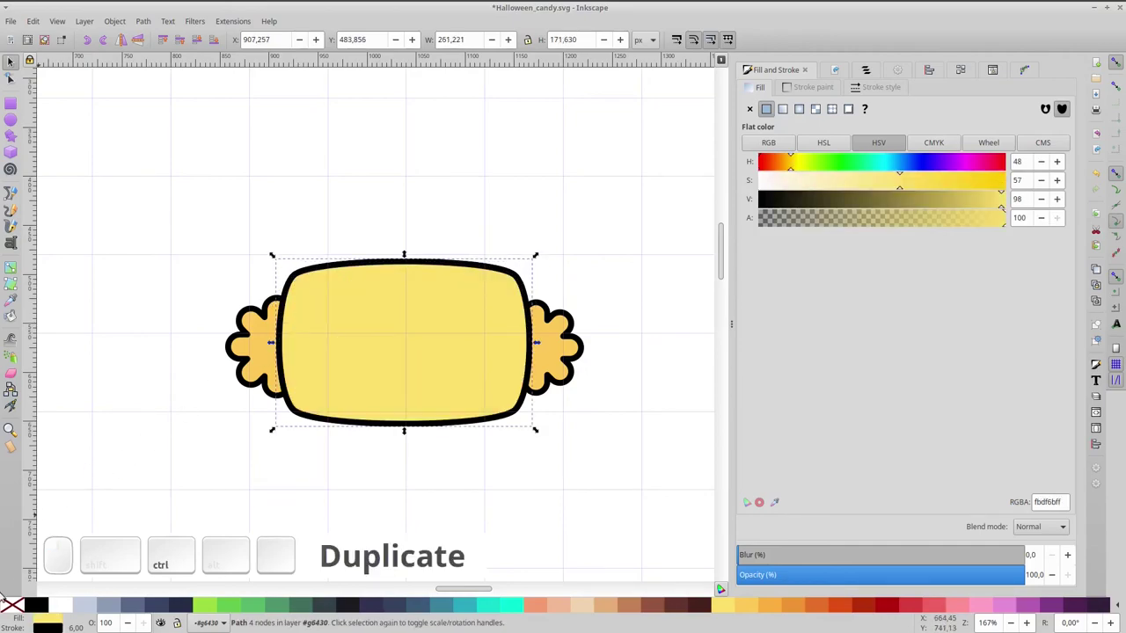
Duplicate the body and pink stripes for the darker bottom shade, then fit the page and deselect.
{"action": "left_click", "coordinate": [23, 606]}
{"action": "left_click", "coordinate": [355, 334]}
{"action": "key", "text": "ctrl+d"}
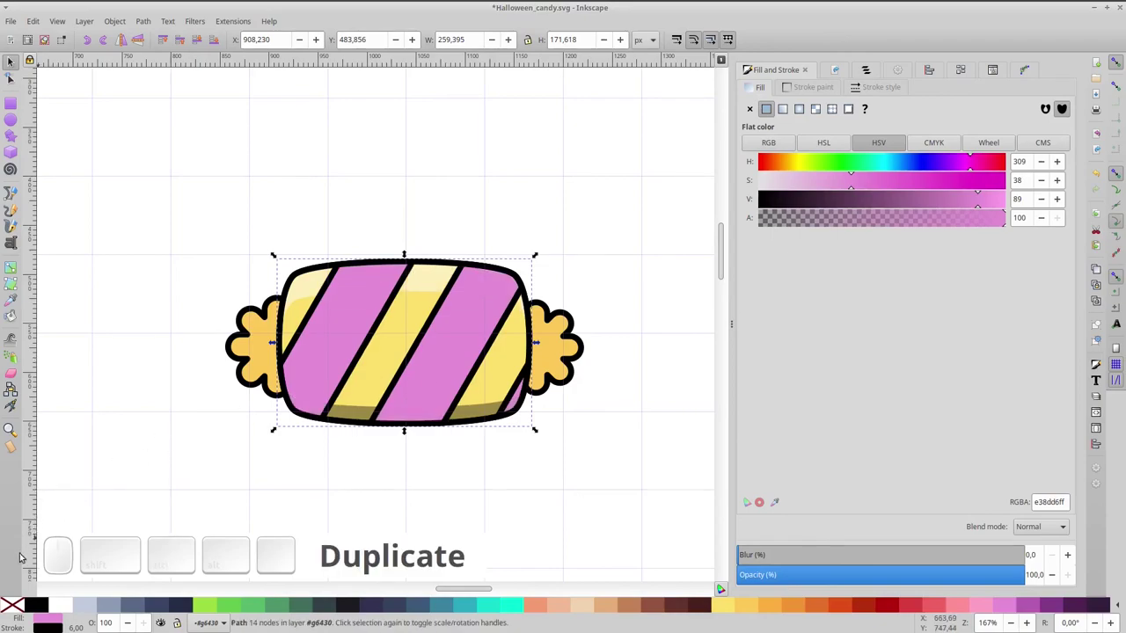
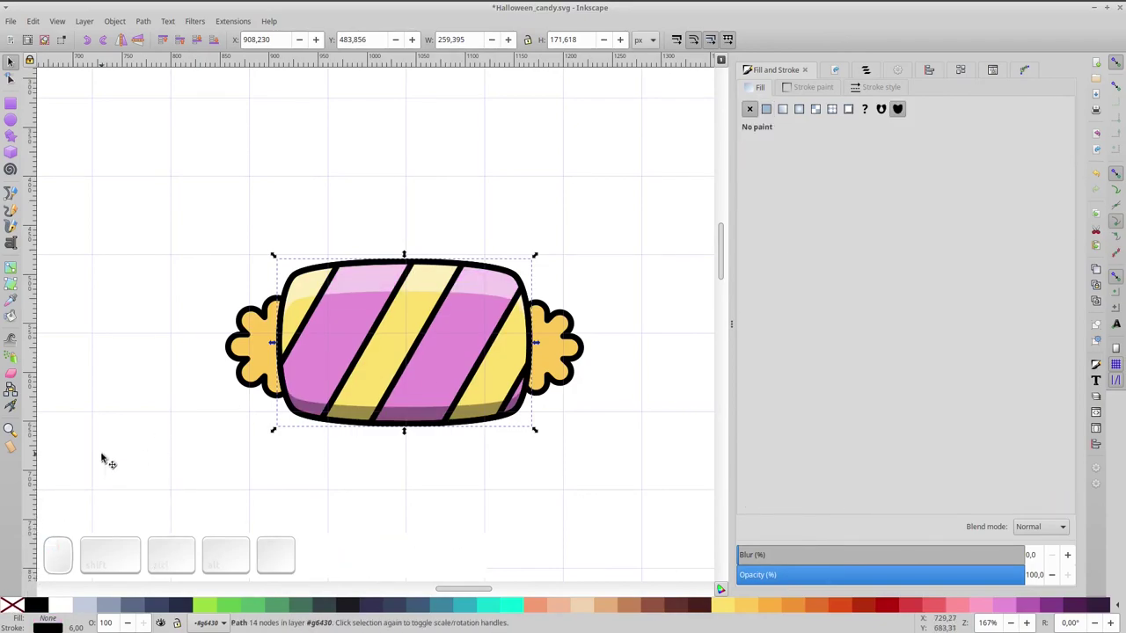
{"action": "key", "text": "KP_5"}
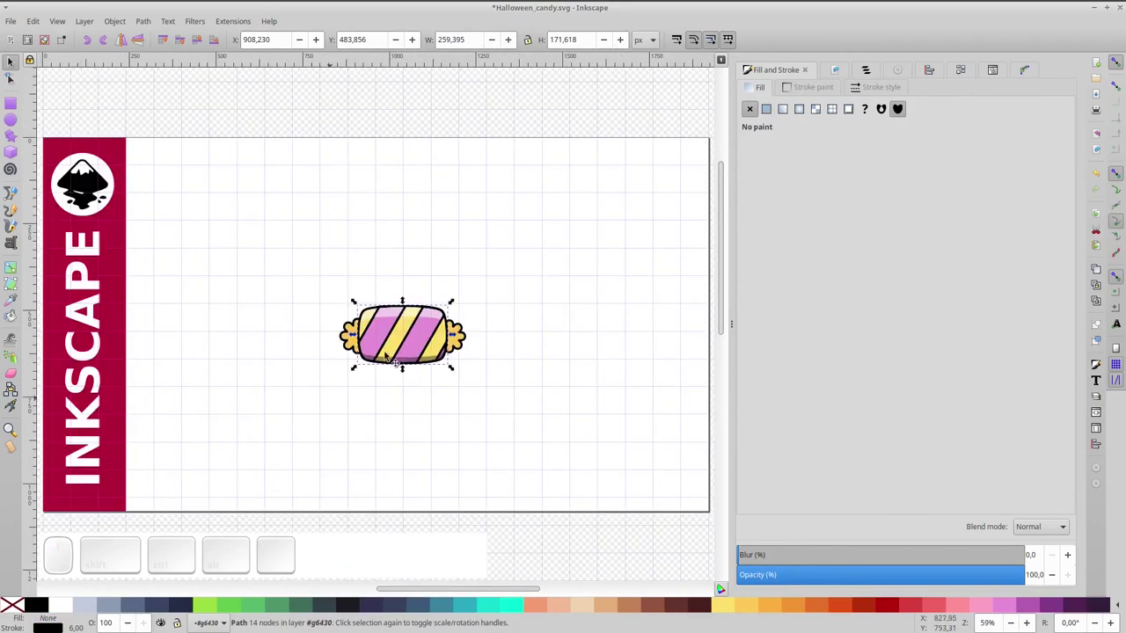
{"action": "left_click", "coordinate": [666, 115]}
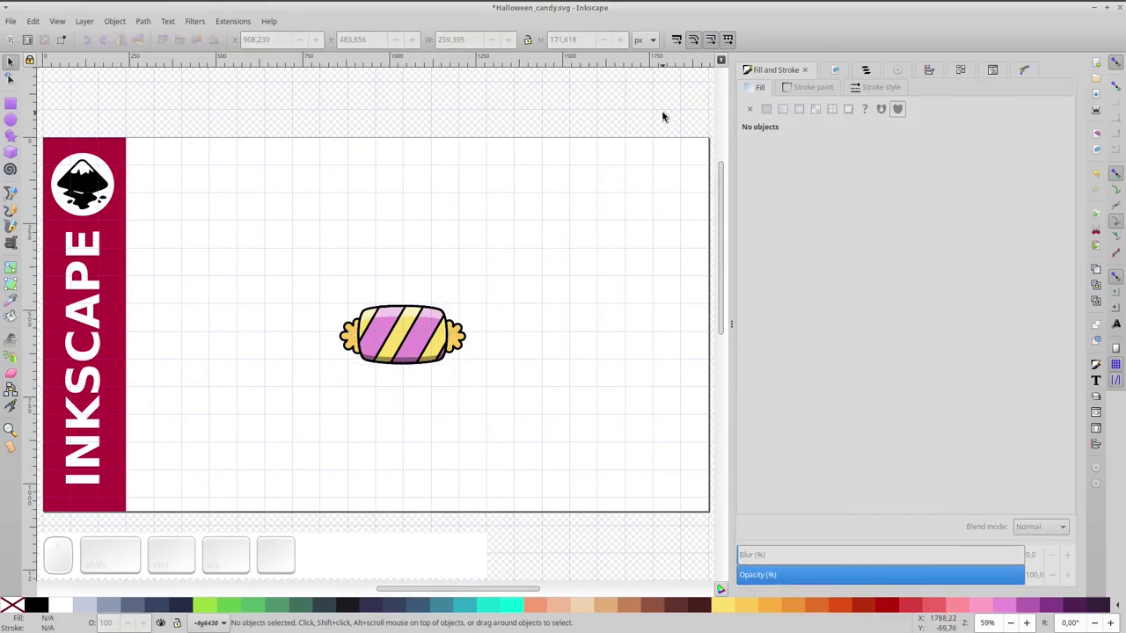